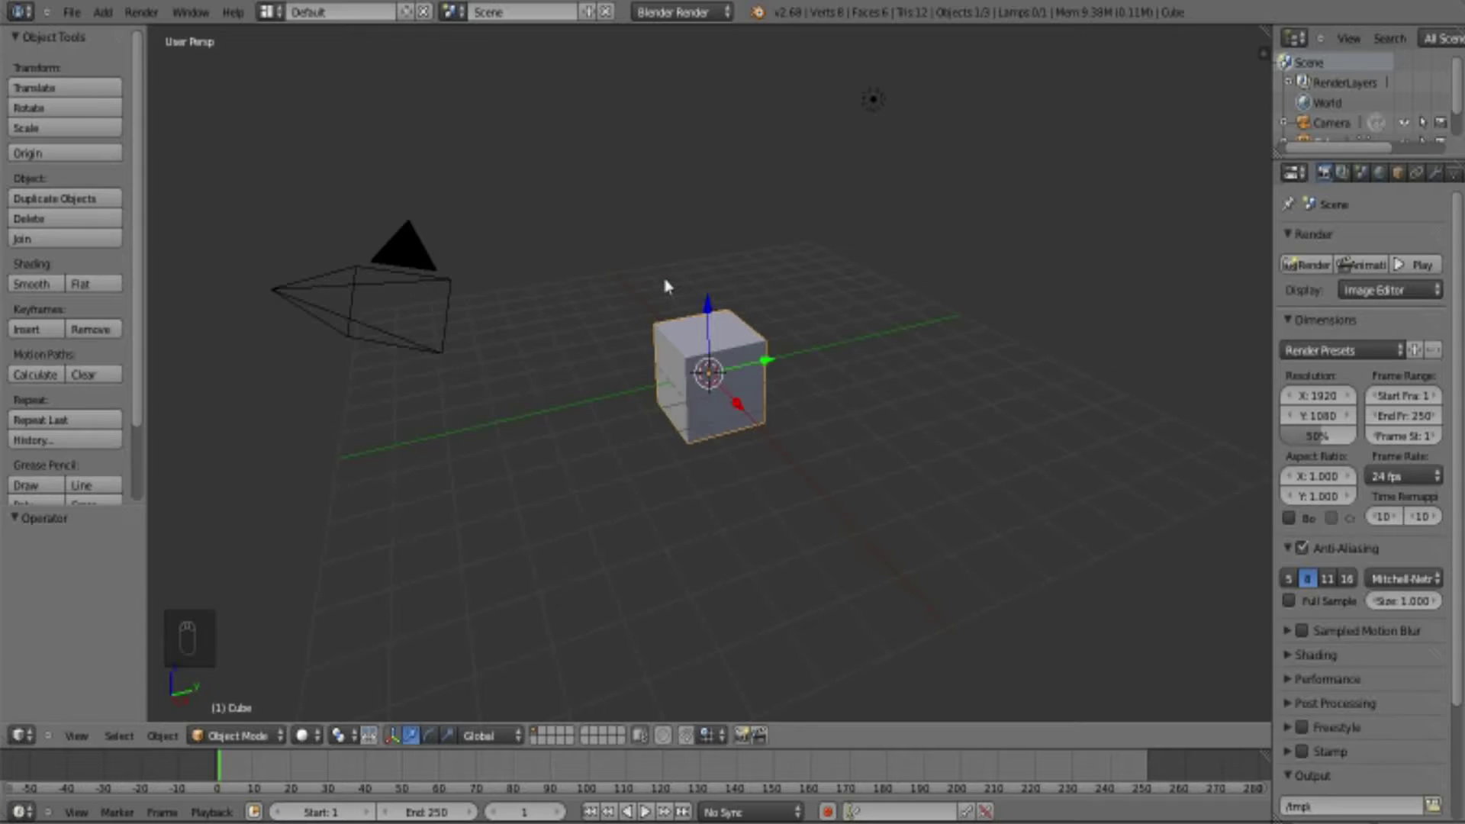
# - Select every object (cube, camera, lamp) and delete them, leaving an empty scene
pyautogui.press('a')
pyautogui.press('a')
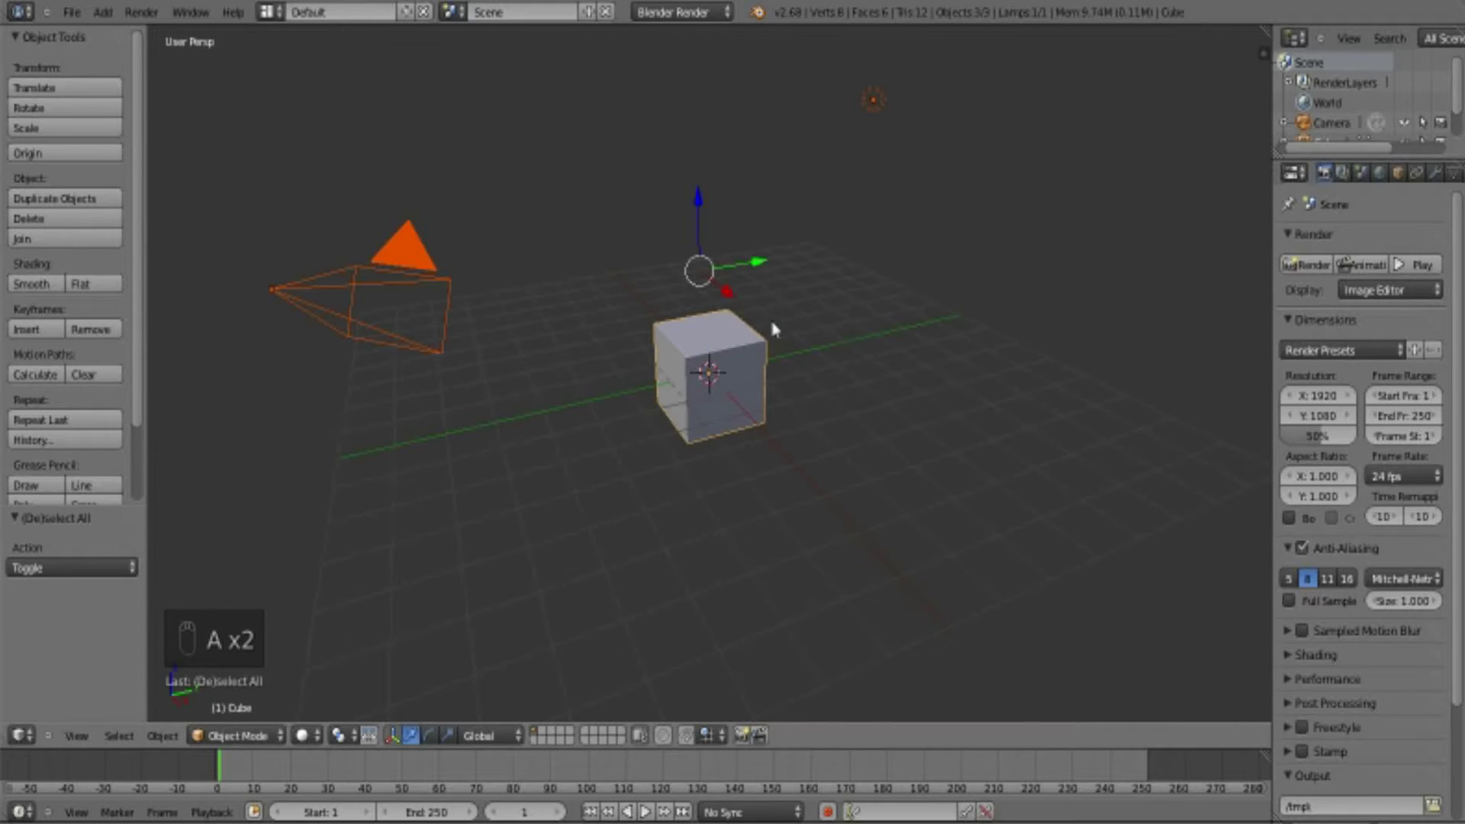
pyautogui.press('x')
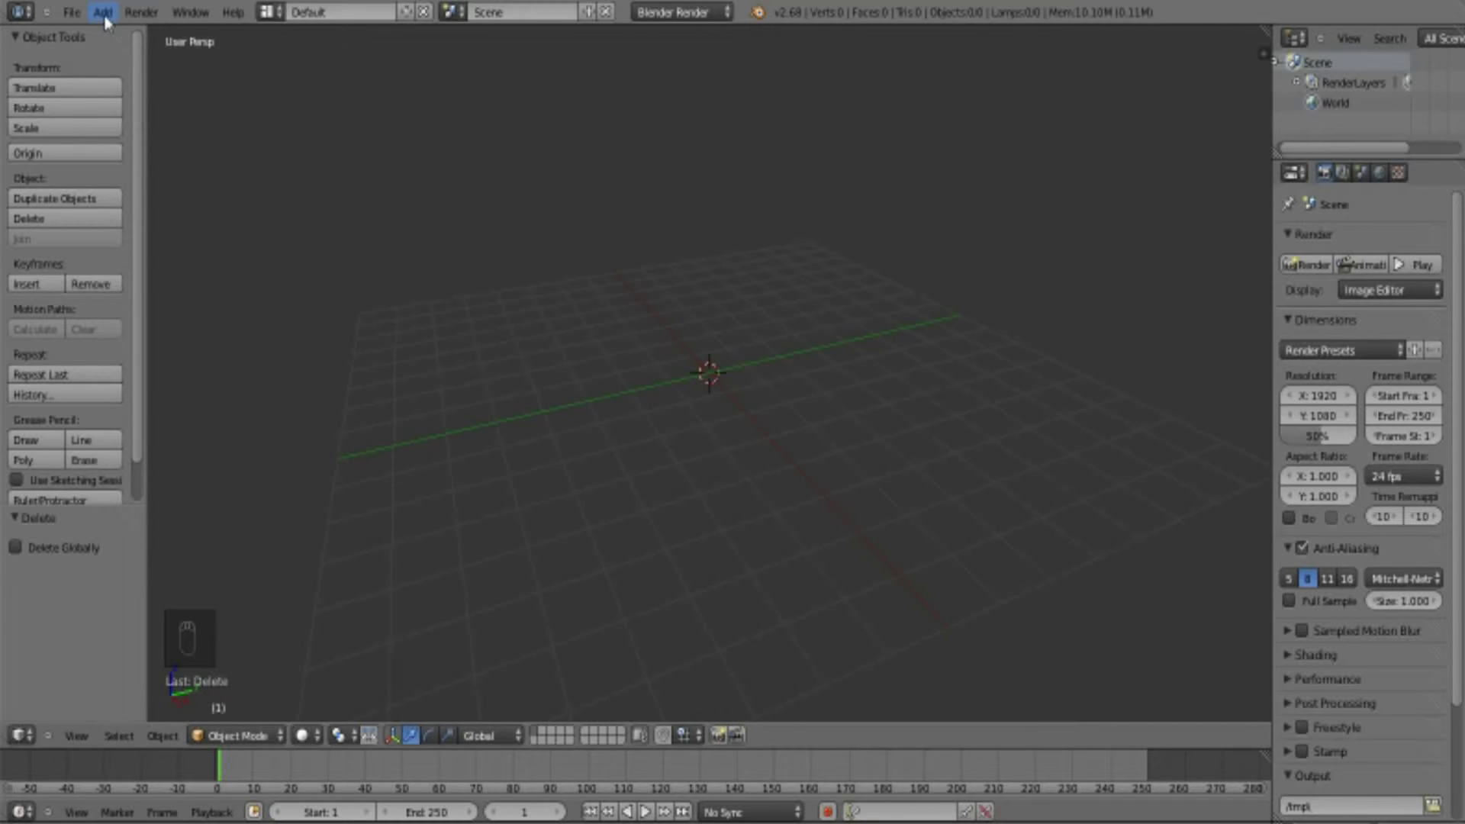
# - Add a mesh plane at the origin and orbit the view around it
pyautogui.moveTo(111, 19); pyautogui.dragTo(676, 411)
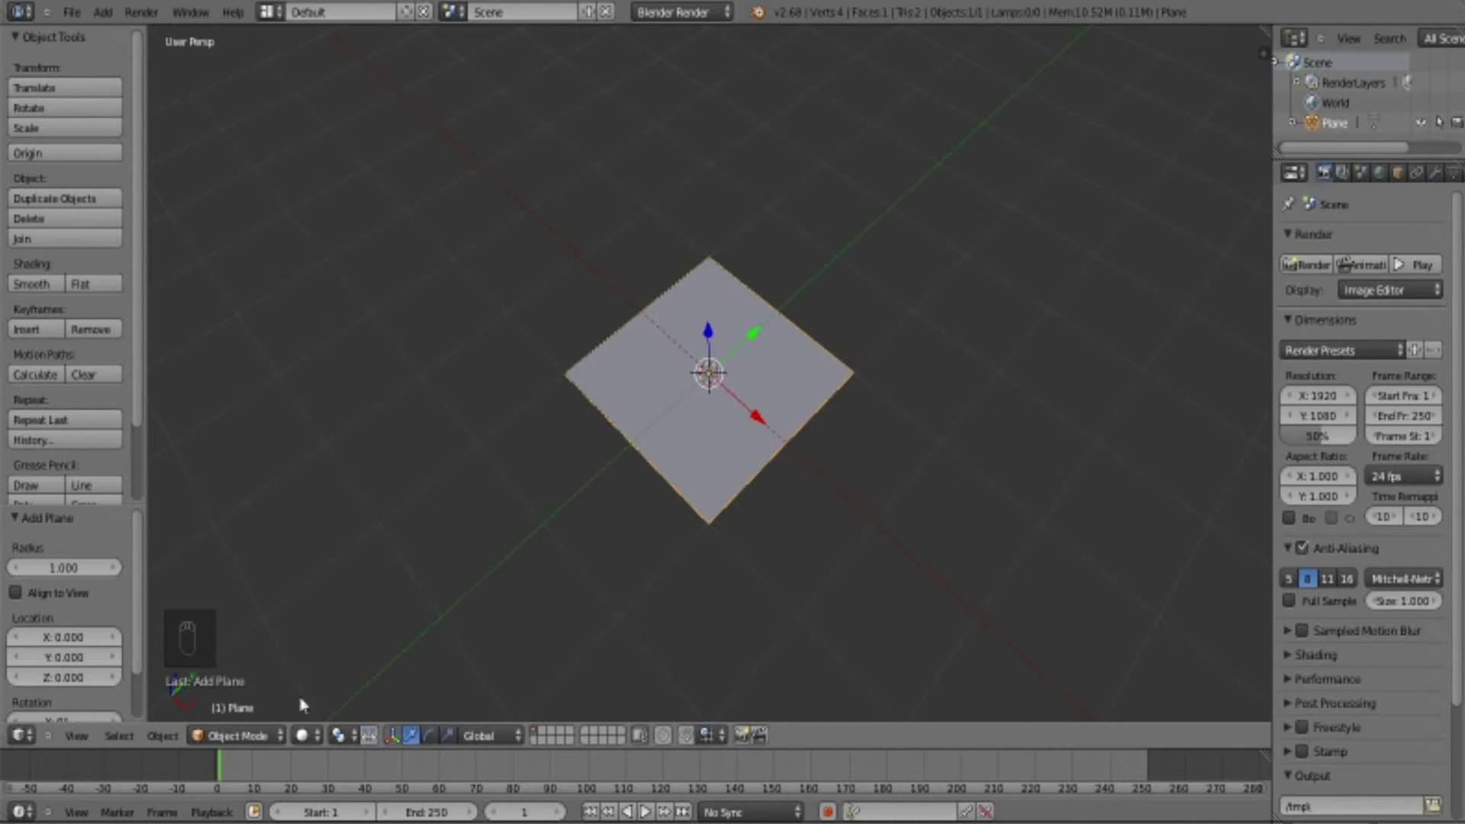
pyautogui.click(311, 743)
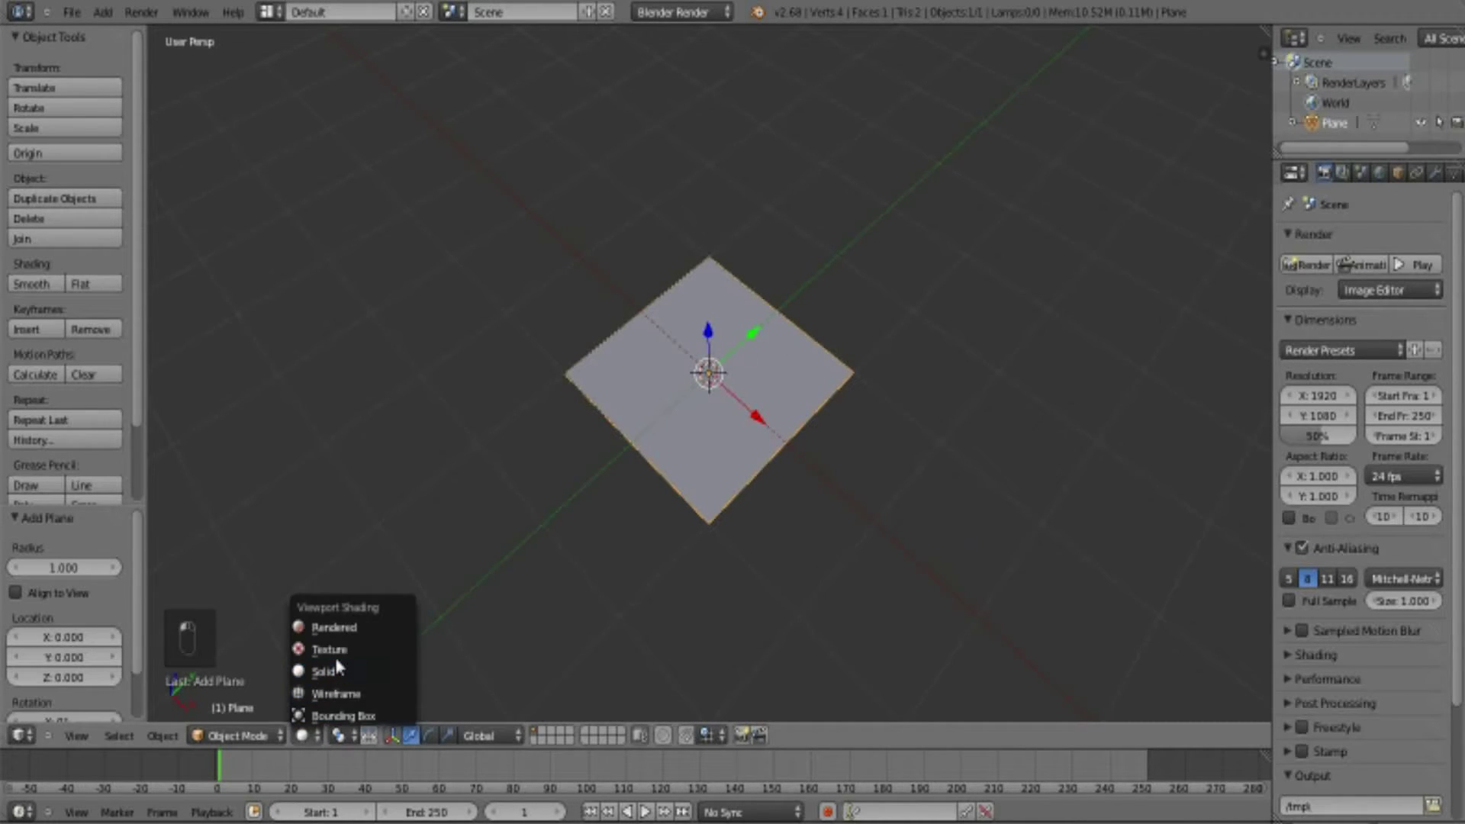
pyautogui.moveTo(338, 661); pyautogui.dragTo(337, 741)
pyautogui.moveTo(318, 738); pyautogui.dragTo(332, 707)
pyautogui.moveTo(344, 661); pyautogui.dragTo(851, 369)
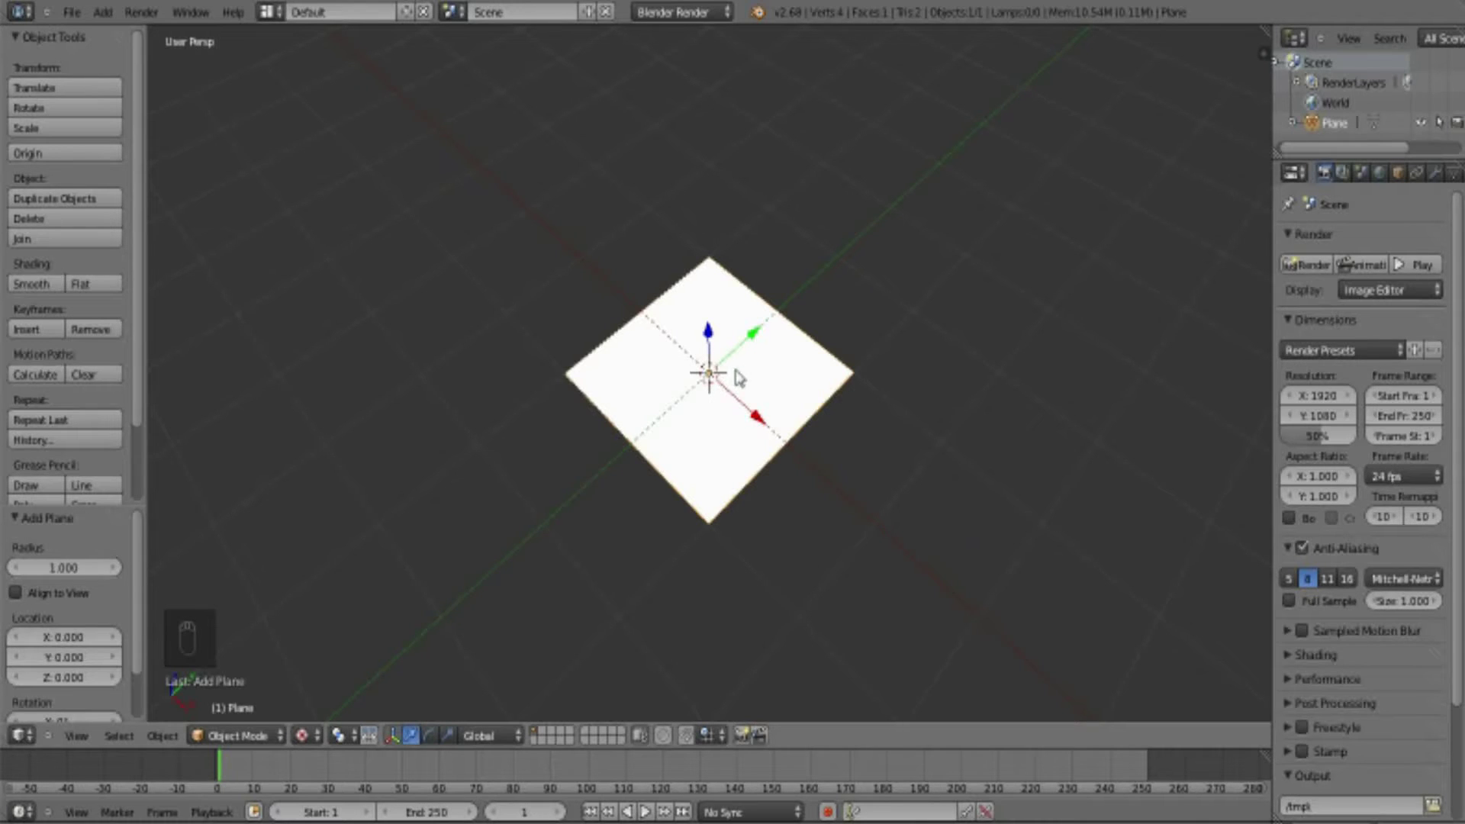
# - Create a new material named Floor for the plane with default diffuse settings
pyautogui.moveTo(851, 368); pyautogui.dragTo(1321, 167)
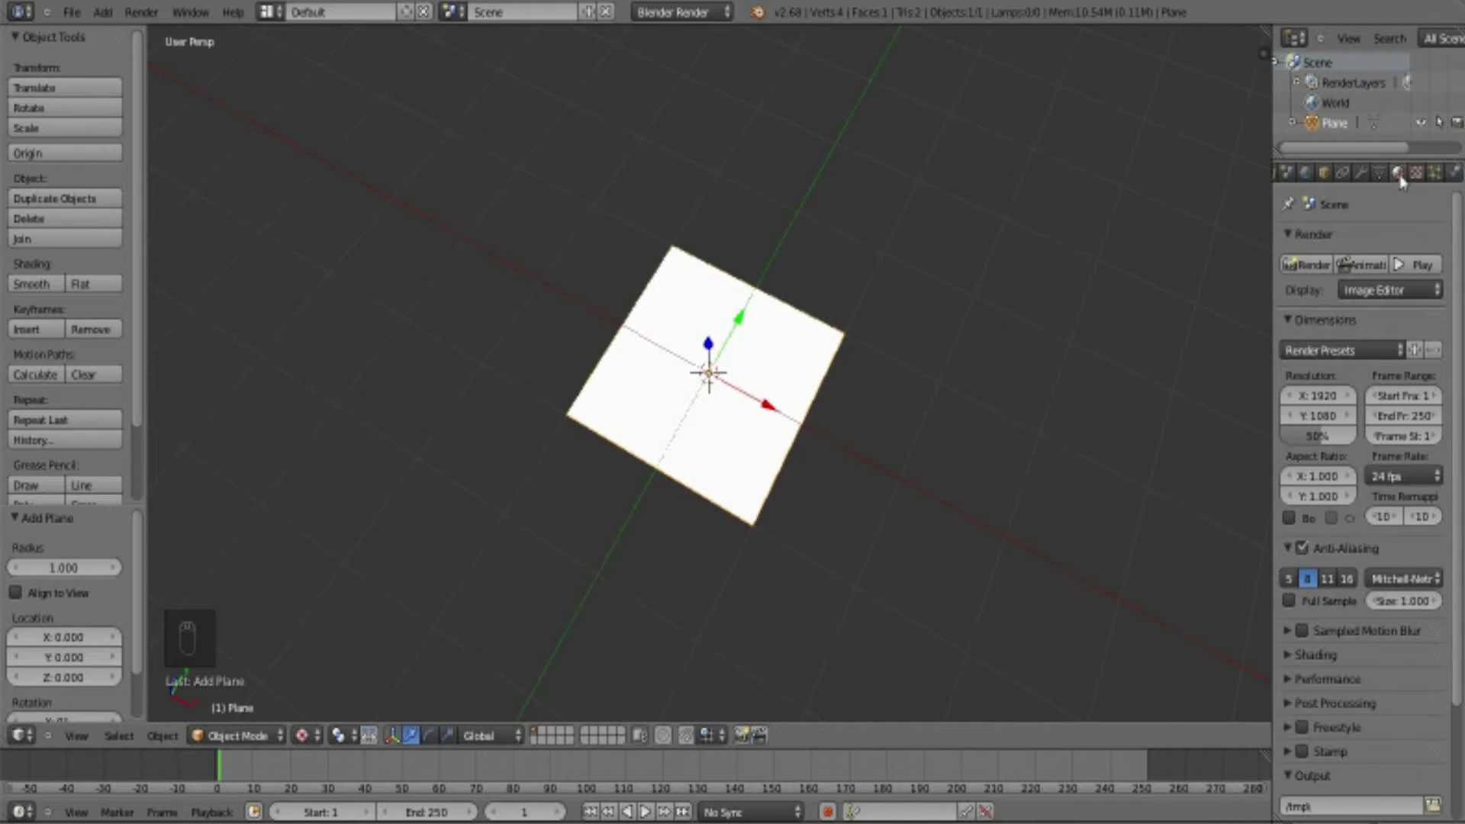
pyautogui.moveTo(1403, 179); pyautogui.dragTo(1330, 311)
pyautogui.click(1297, 241)
pyautogui.press('o')
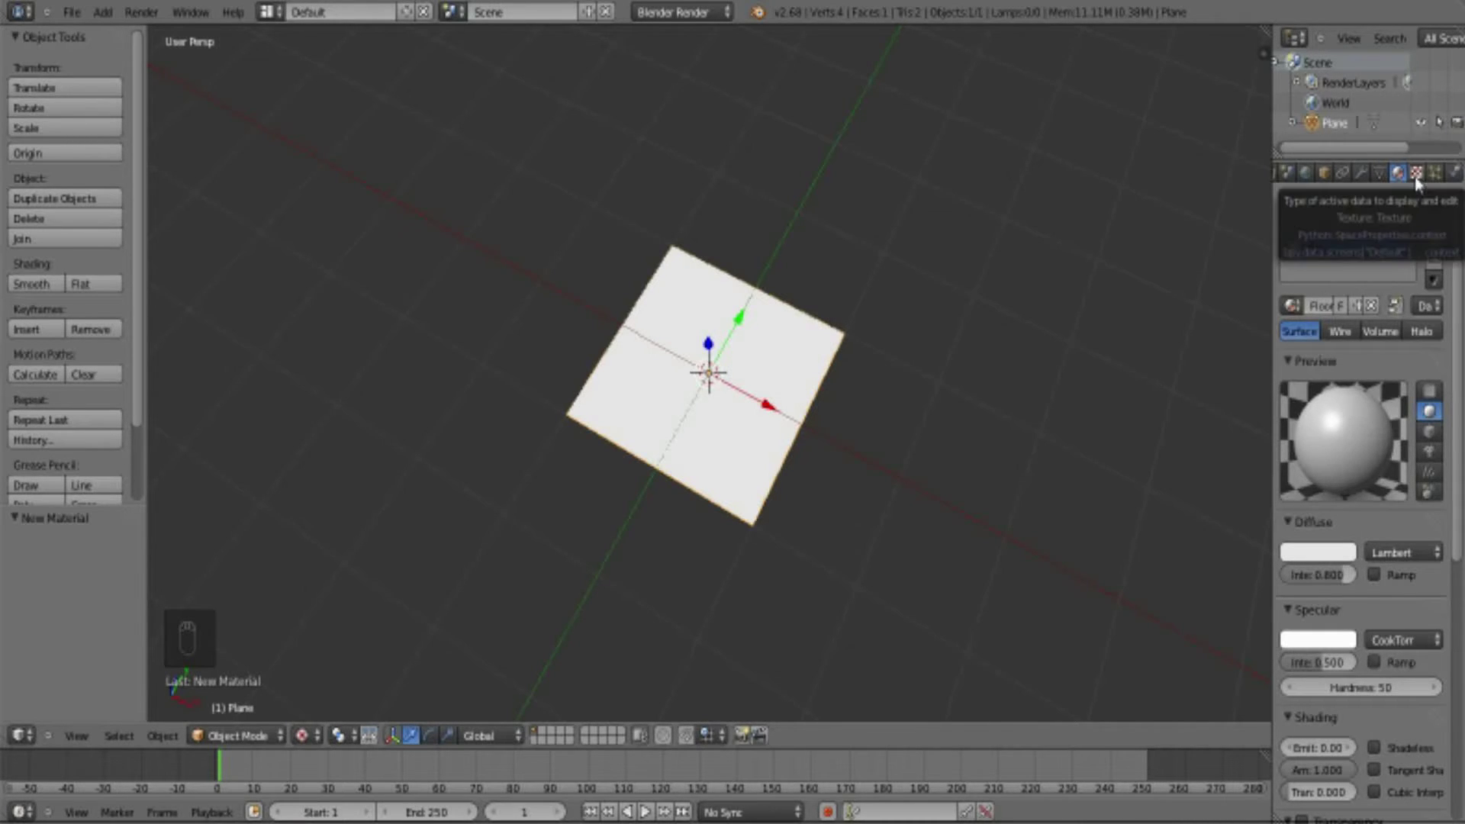
# - Add a texture named Floor tex to the material, set to Image or Movie type
pyautogui.moveTo(1420, 178); pyautogui.dragTo(1398, 372)
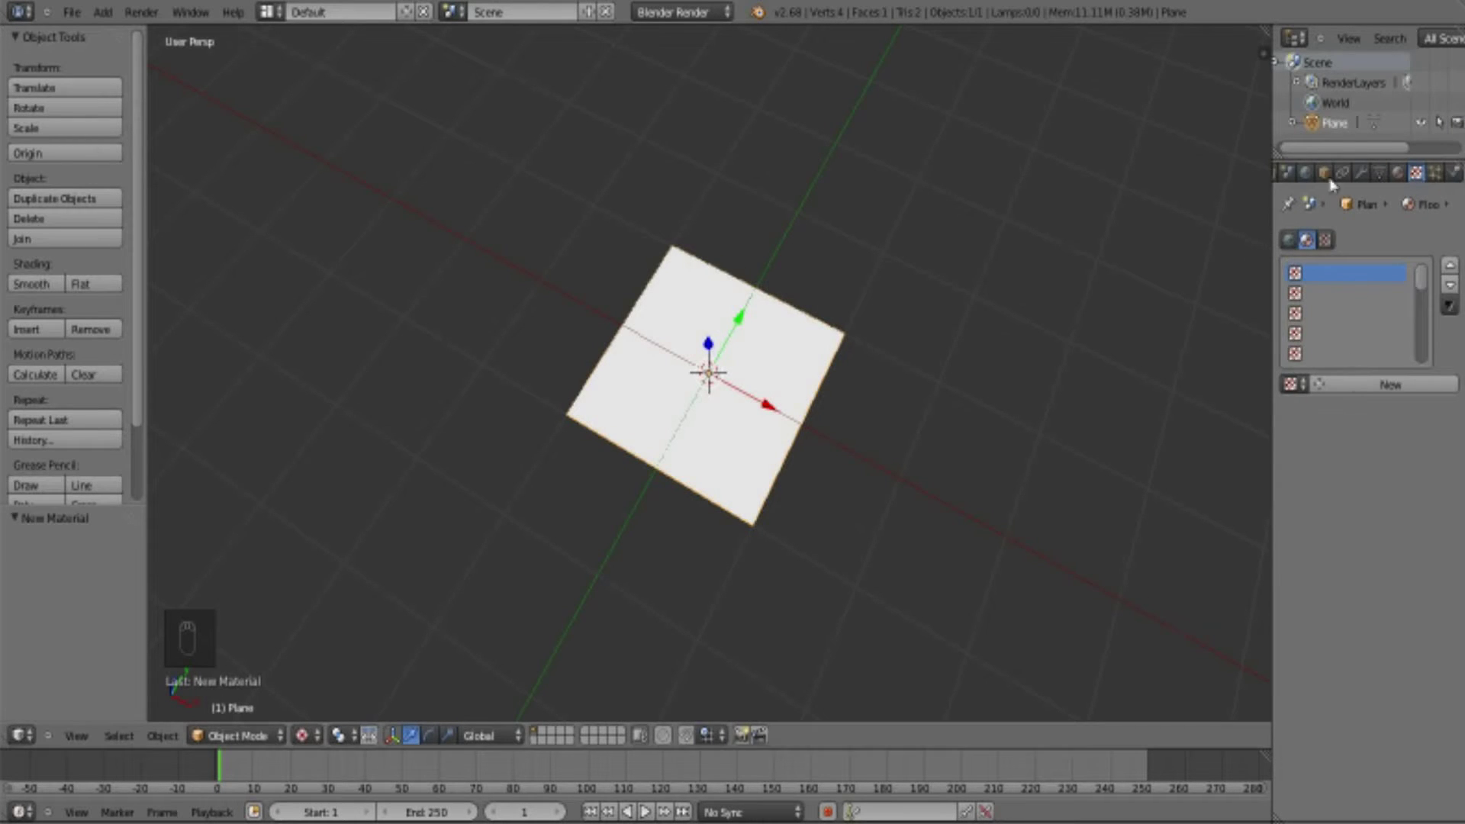
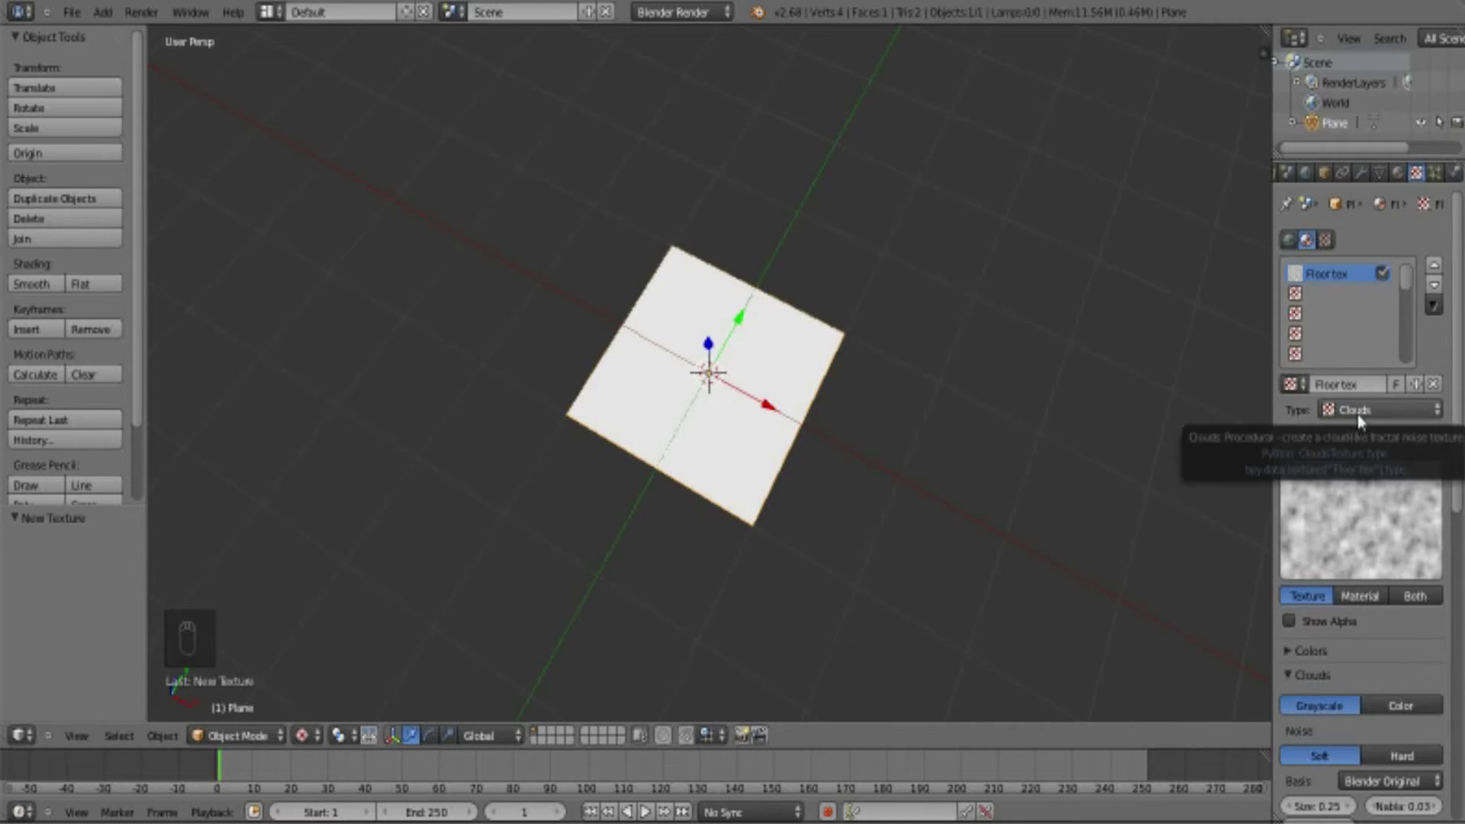
pyautogui.moveTo(1358, 416); pyautogui.dragTo(1086, 383)
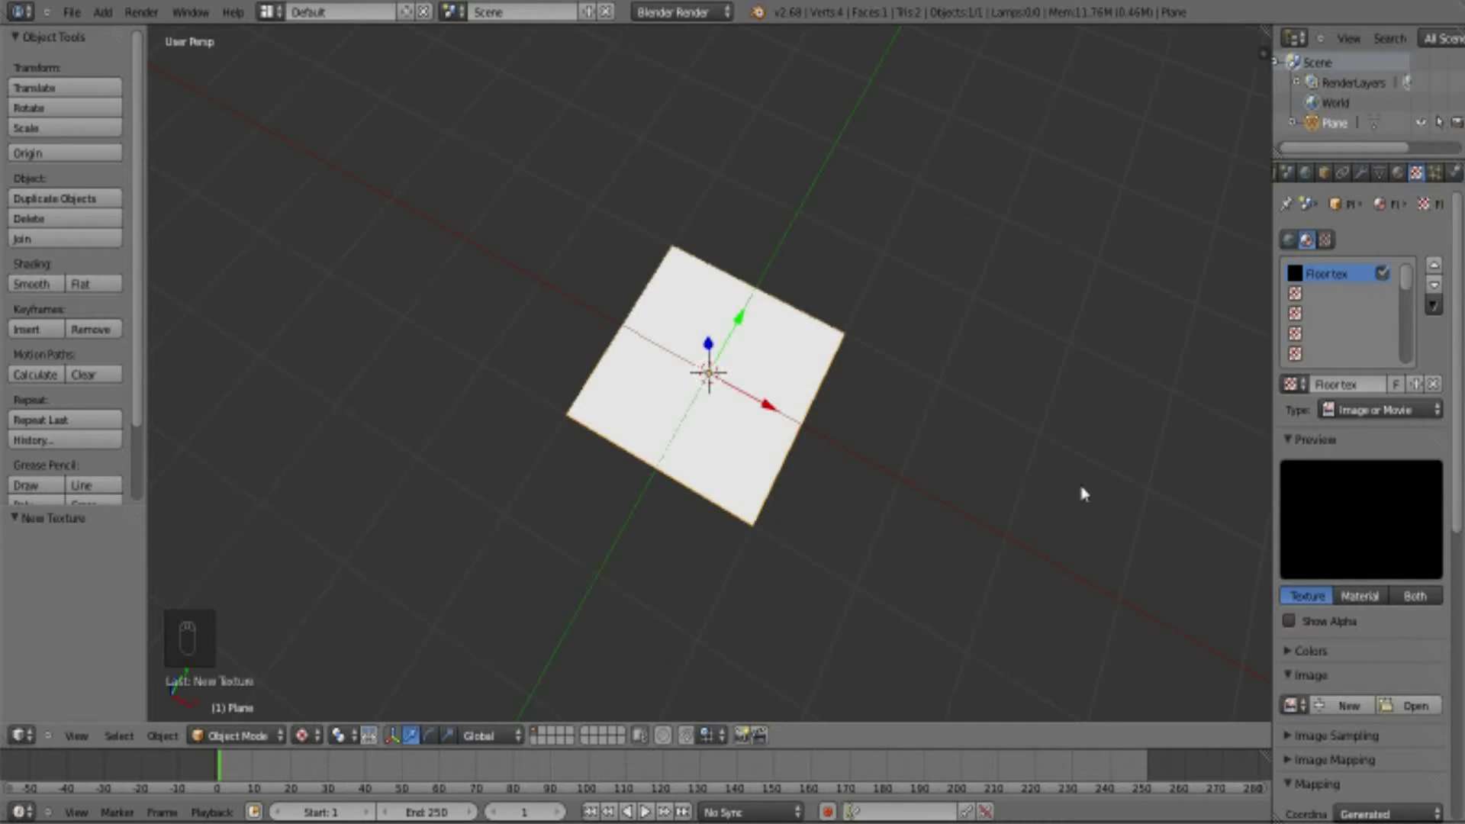
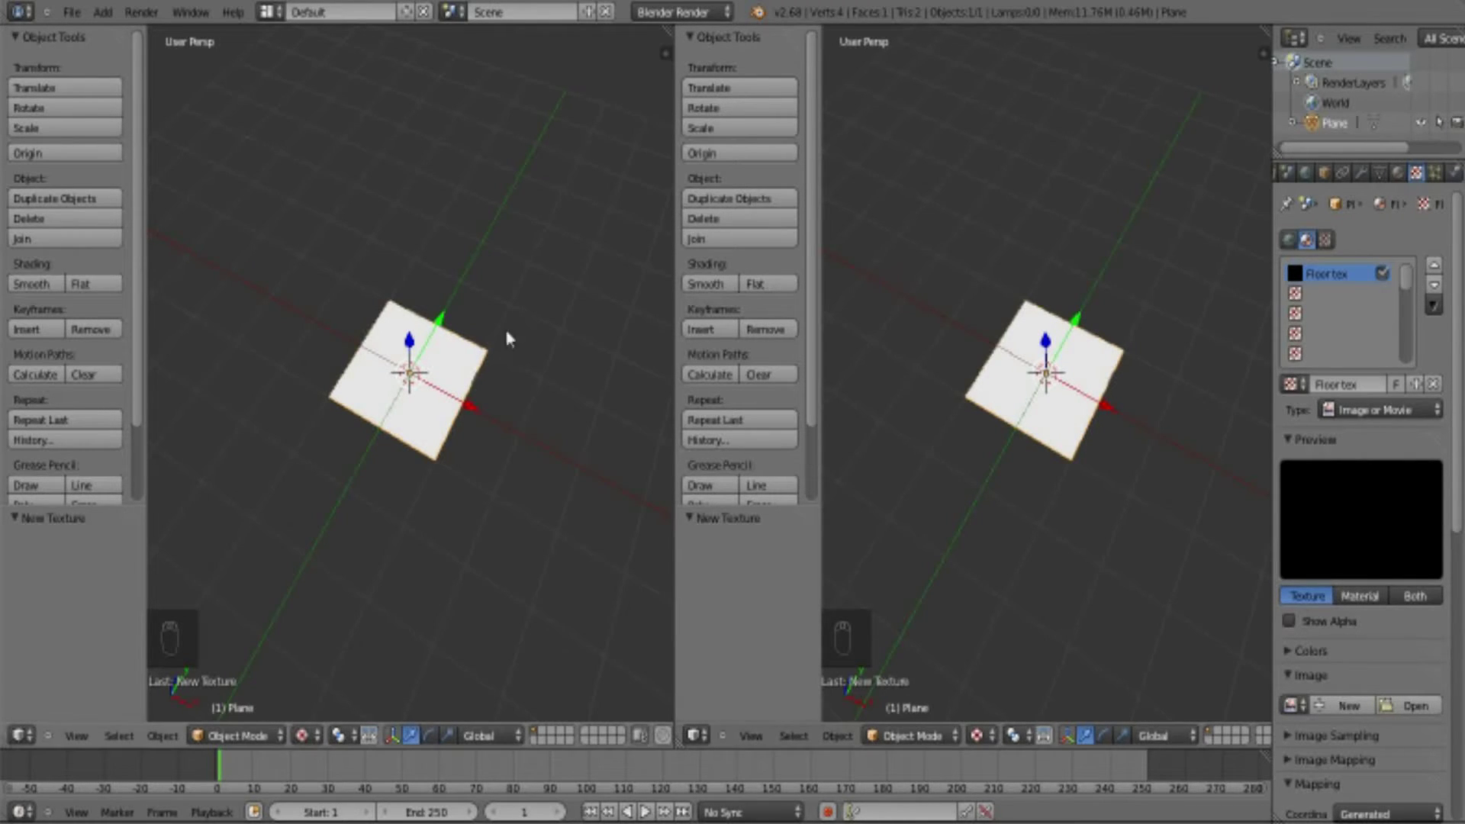
# - Split the viewport and make the right half a UV/Image Editor
pyautogui.moveTo(376, 355); pyautogui.dragTo(450, 441)
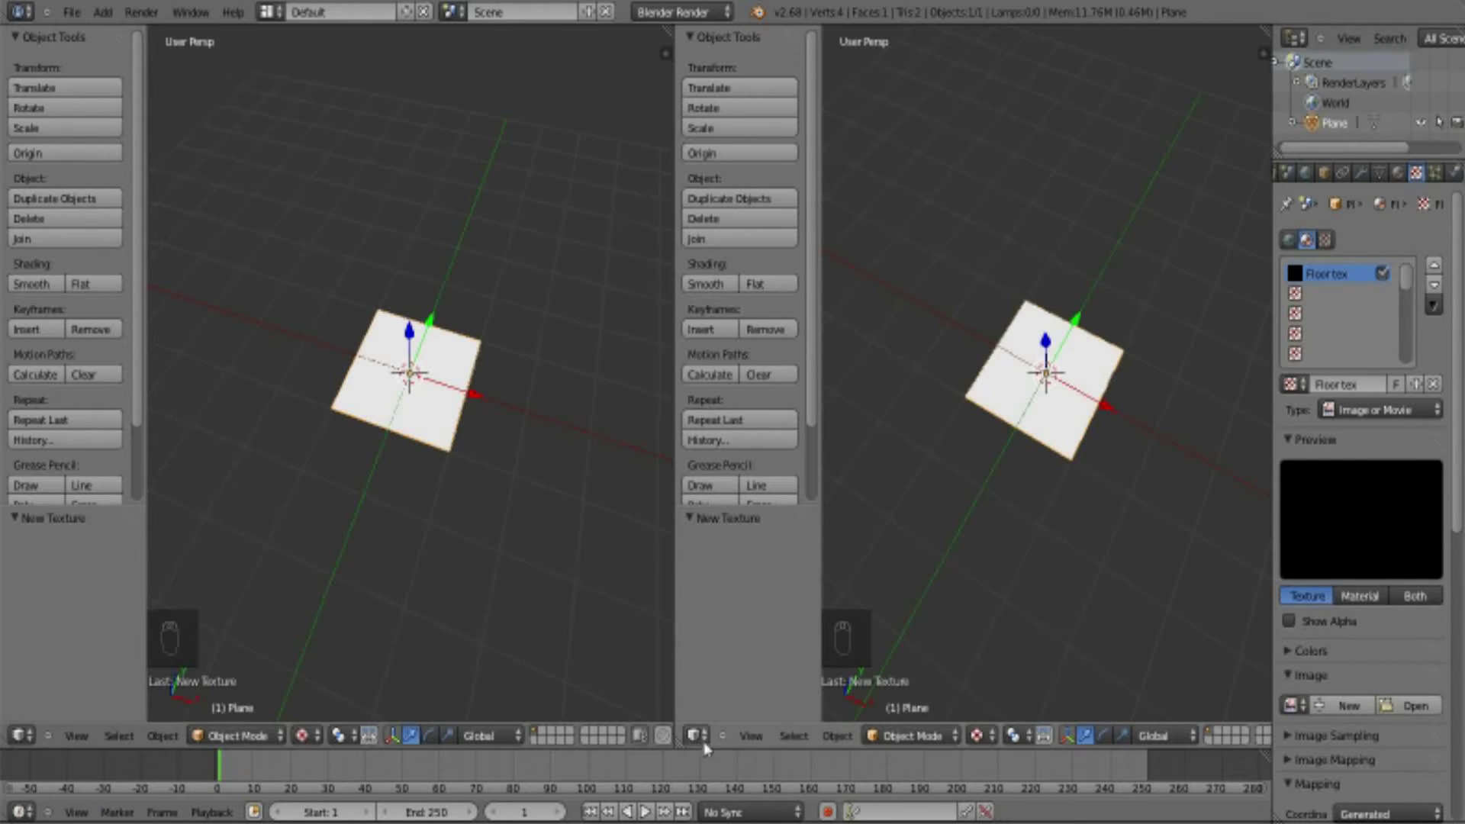
pyautogui.moveTo(701, 744); pyautogui.dragTo(736, 600)
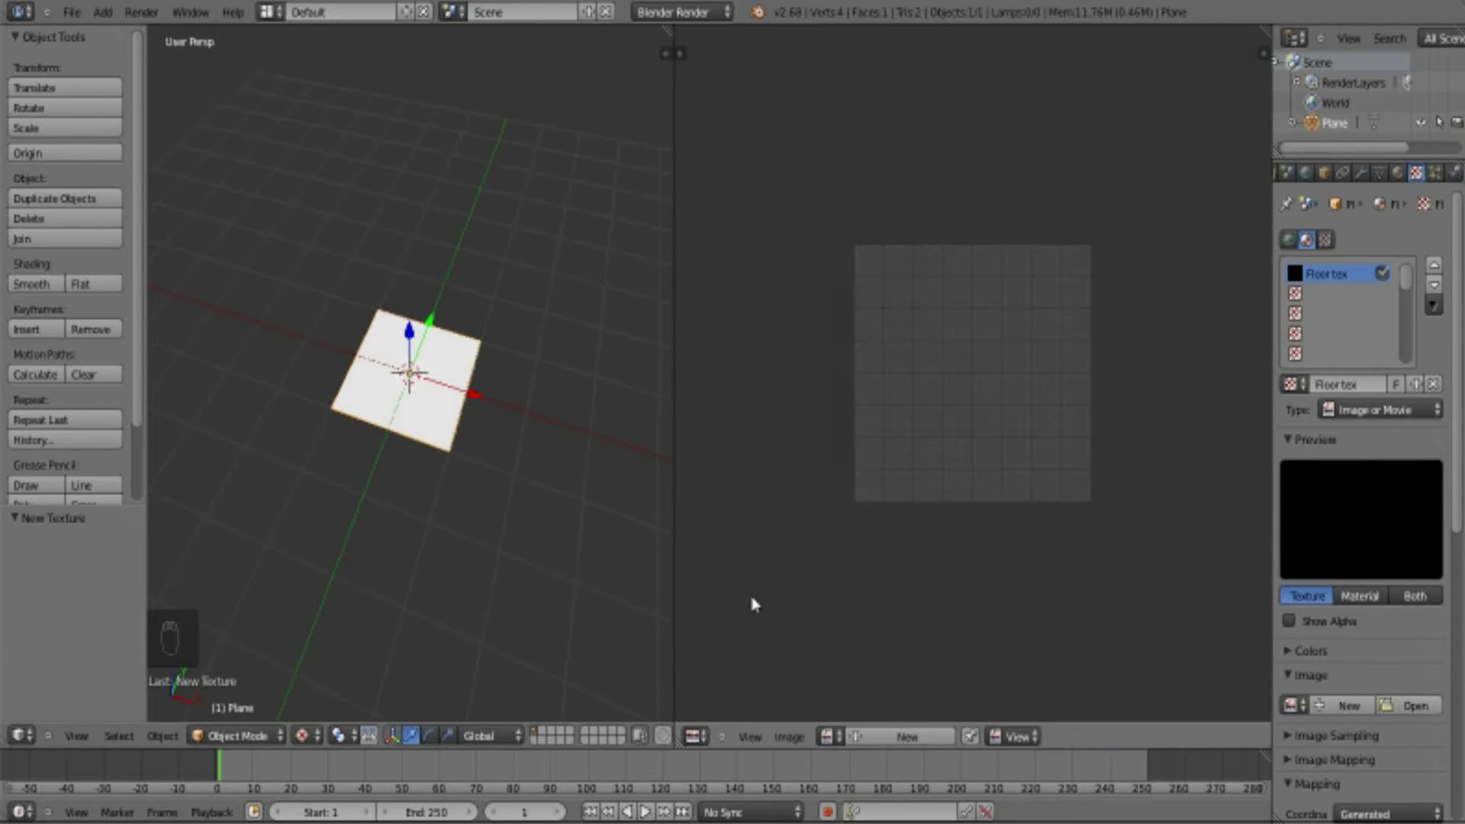
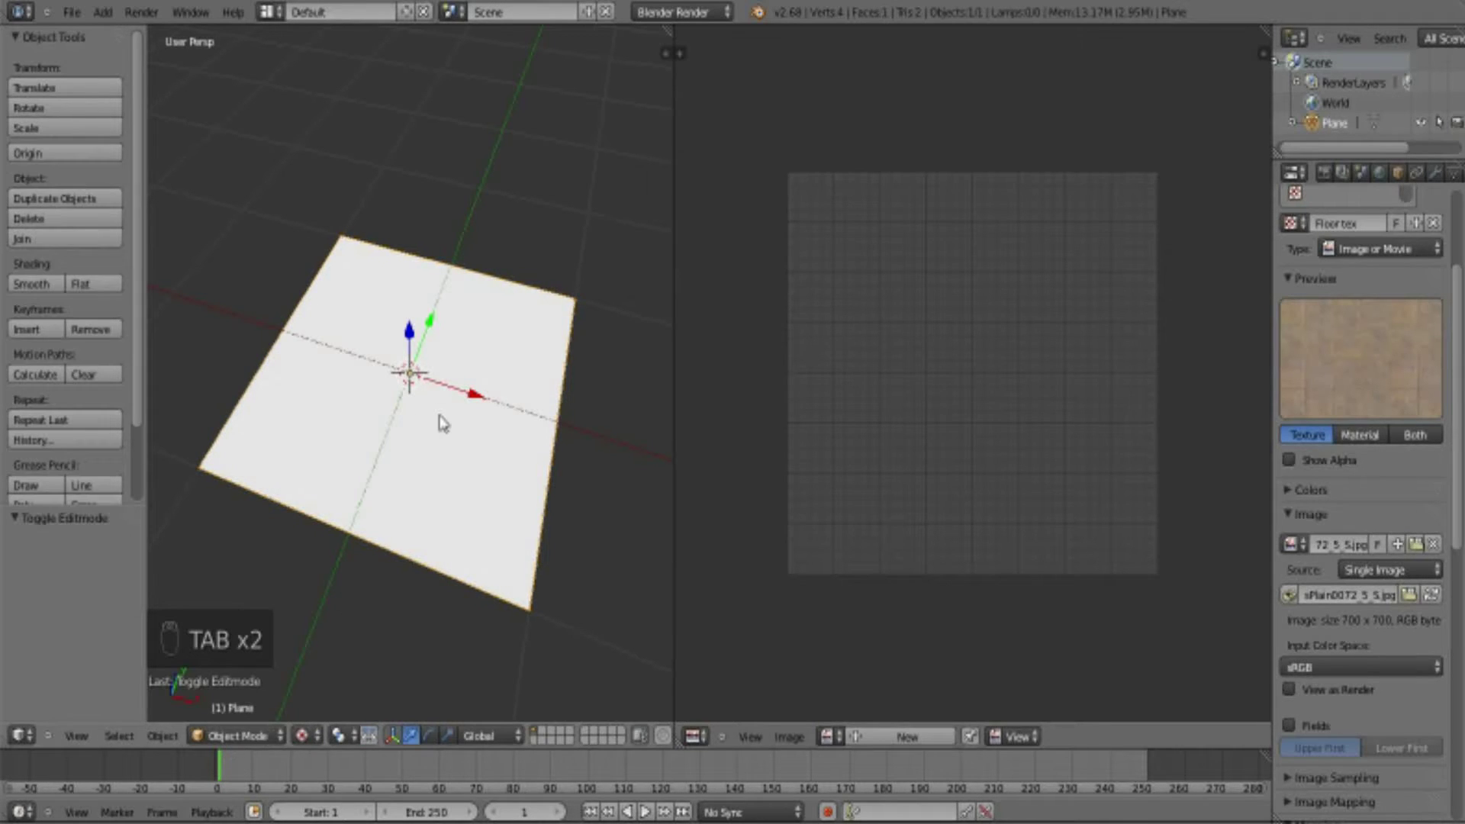
# - Enter edit mode, select all the plane's faces and UV-unwrap them into the image editor
pyautogui.press('Tab')
pyautogui.press('Tab')
pyautogui.press('Tab')
pyautogui.press('Tab')
pyautogui.press('Tab')
pyautogui.press('Tab')
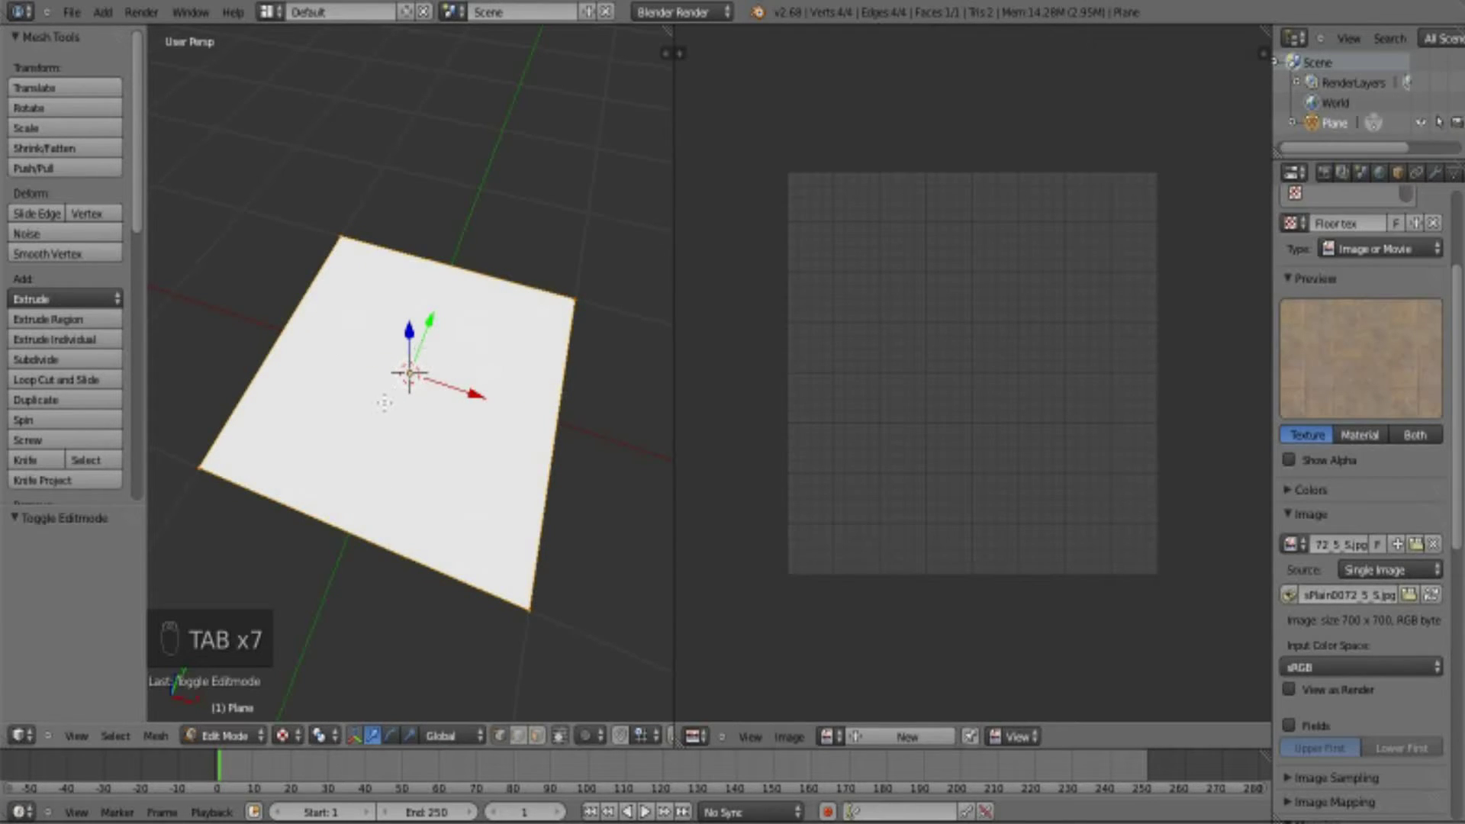
pyautogui.press('u')
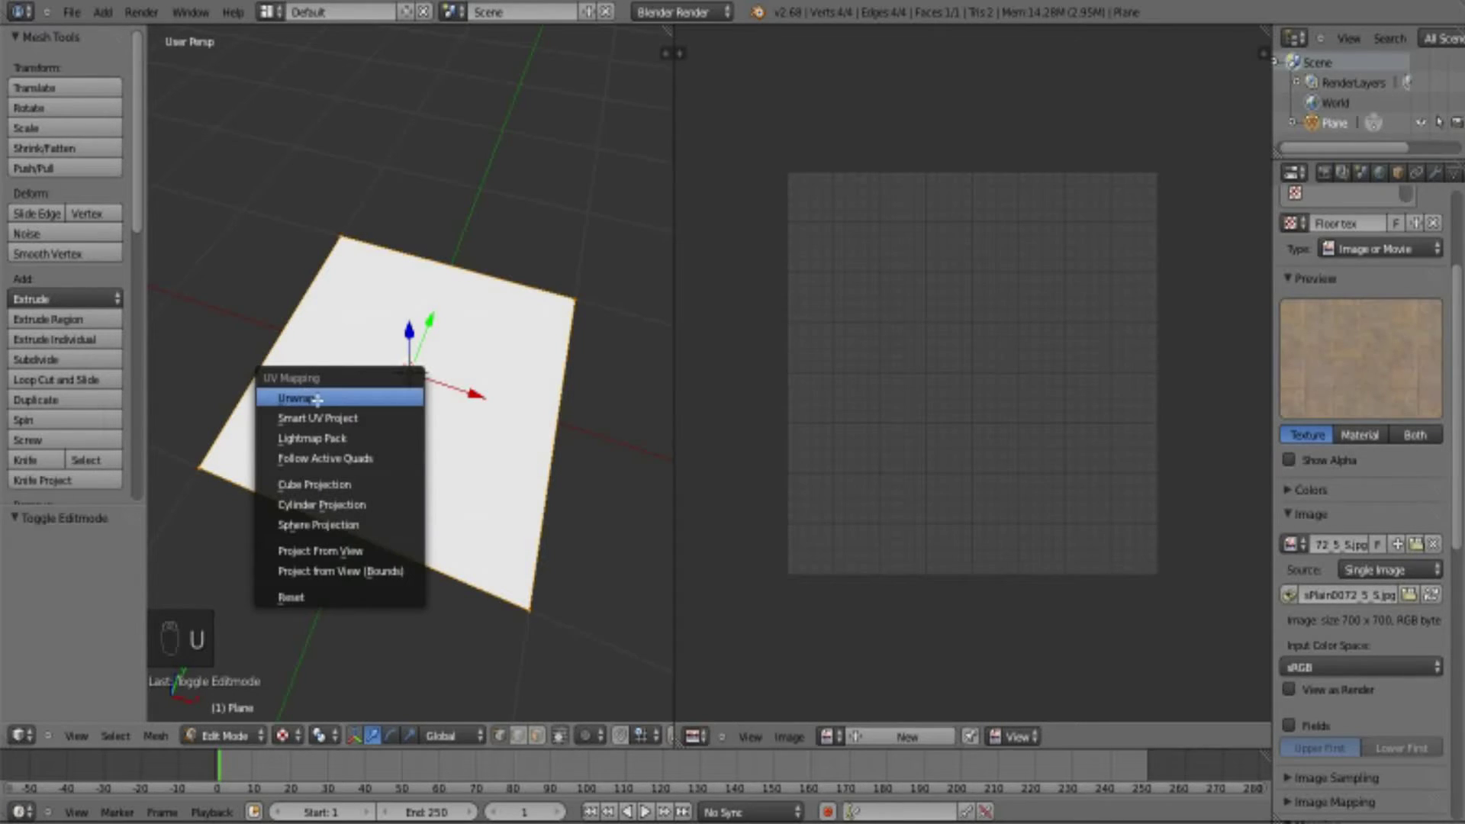
pyautogui.press('u')
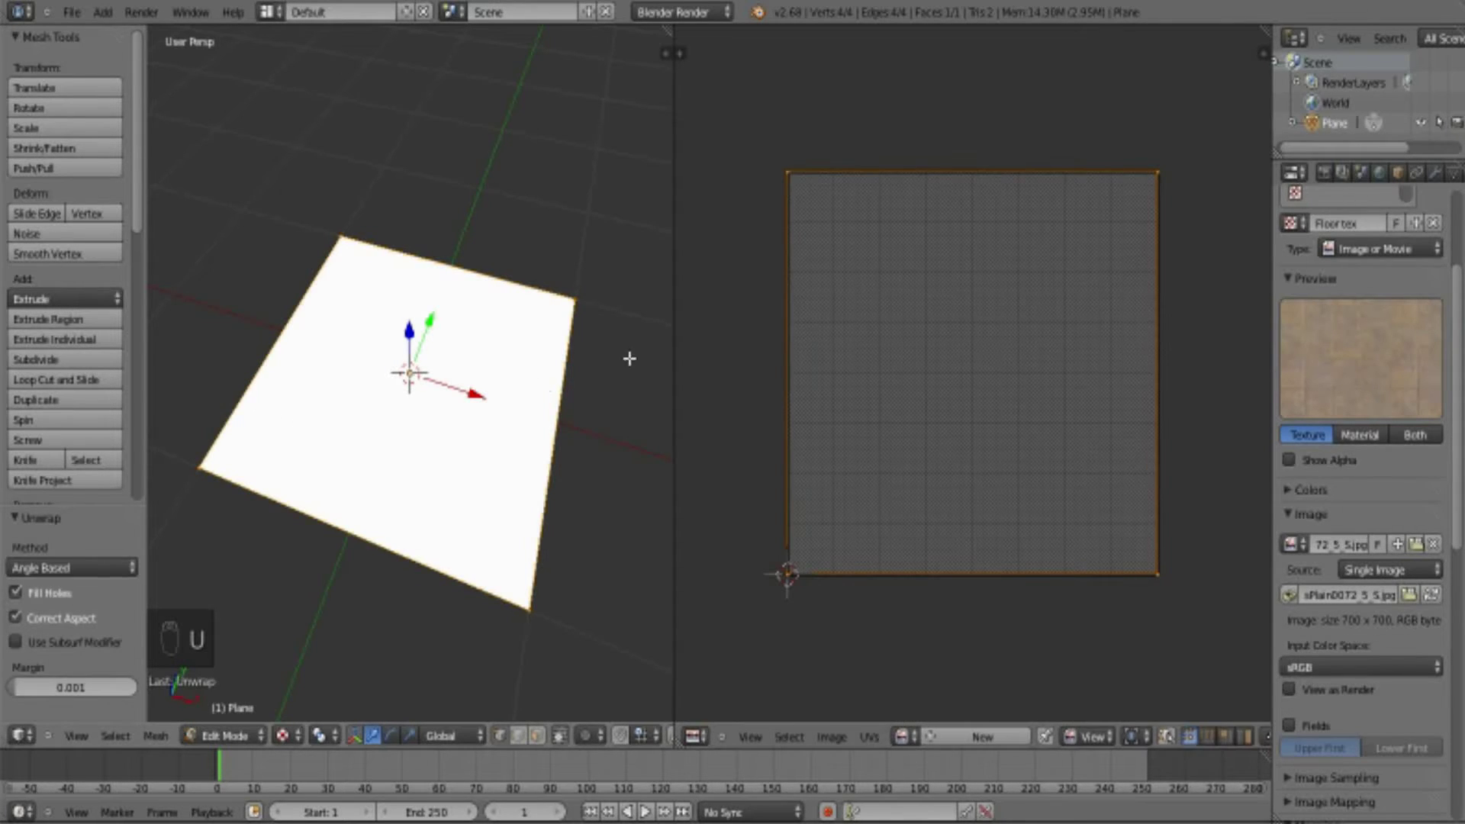
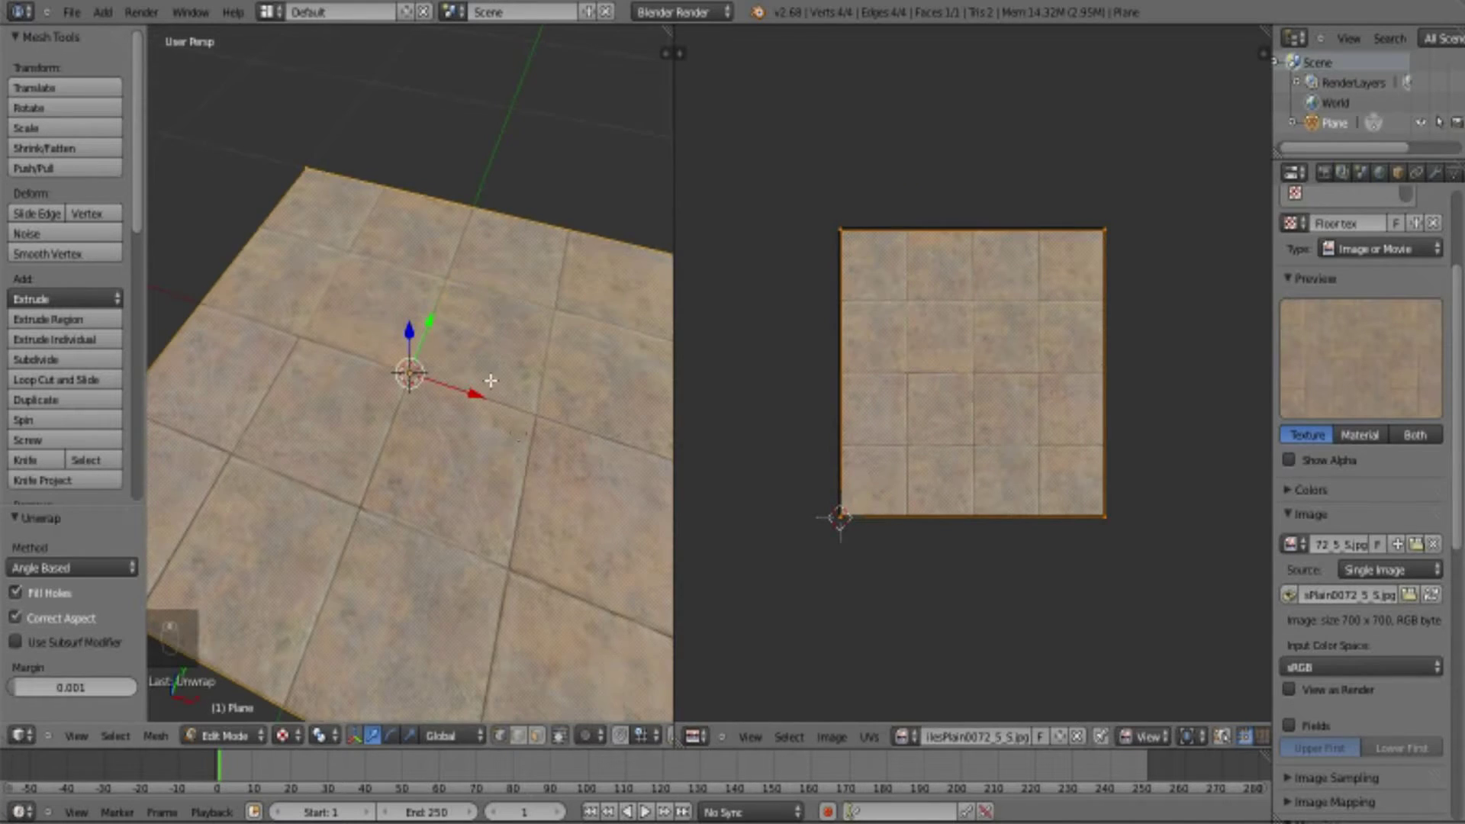
# - Return the tile-textured plane to object mode and view it from an angle
pyautogui.press('Tab')
pyautogui.moveTo(429, 396); pyautogui.dragTo(449, 389)
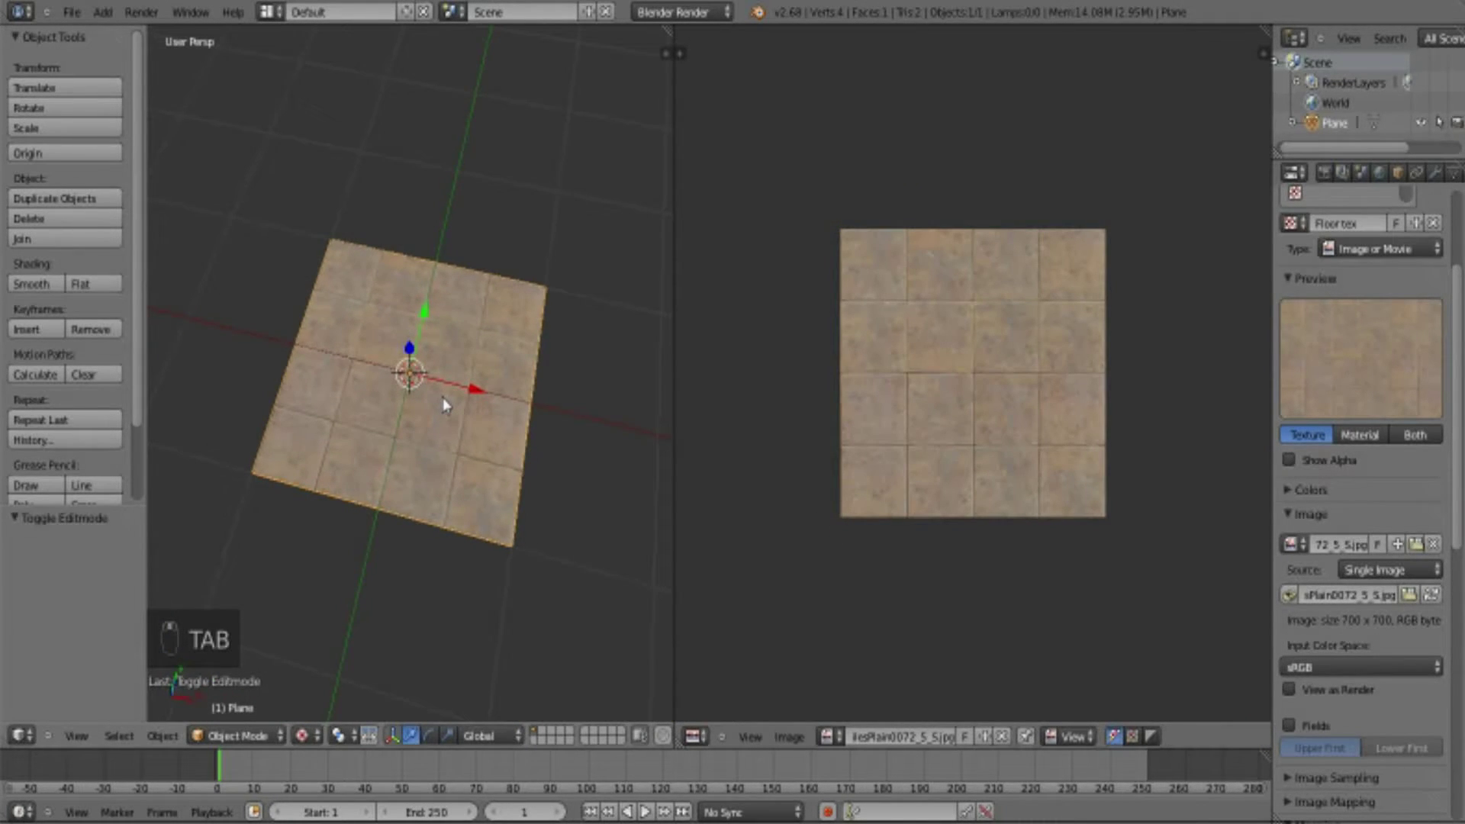
# - Switch to an orthographic top view of the textured plane
pyautogui.press('KP_7')
pyautogui.press('KP_5')
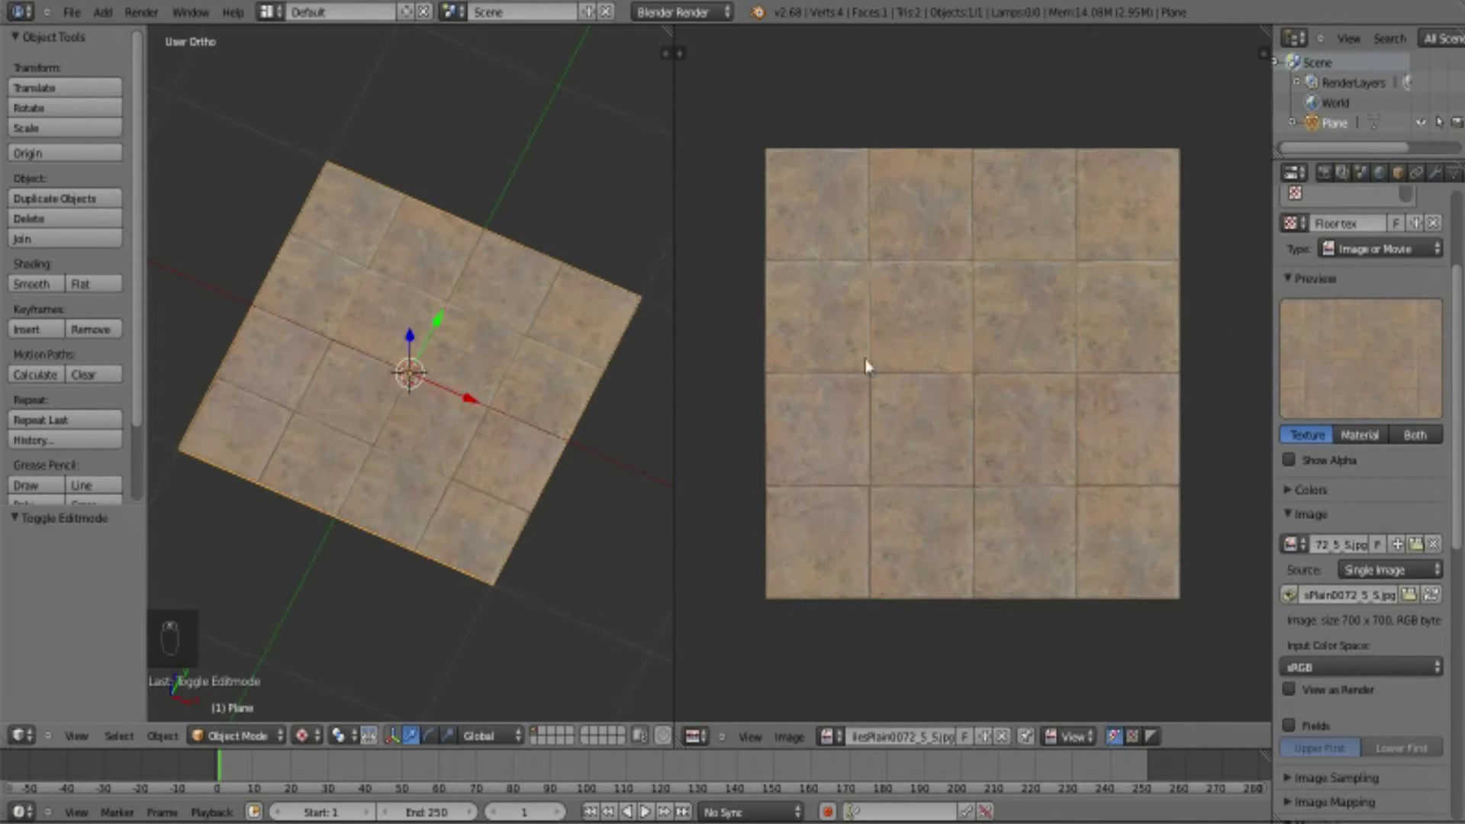
# - In edit mode, scale the plane's UV square about twice so the tiles repeat more densely
pyautogui.press('Tab')
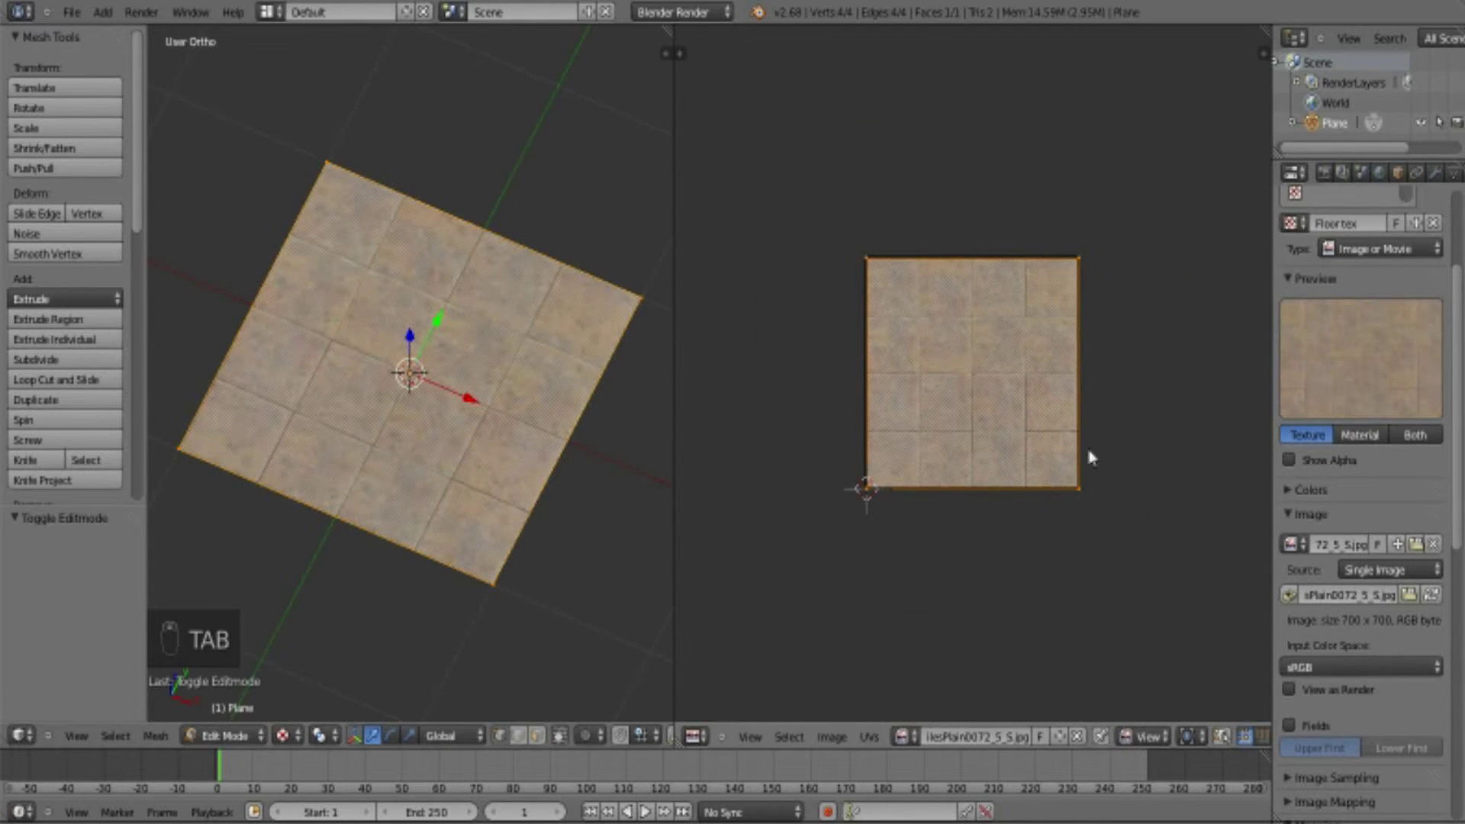
pyautogui.press('s')
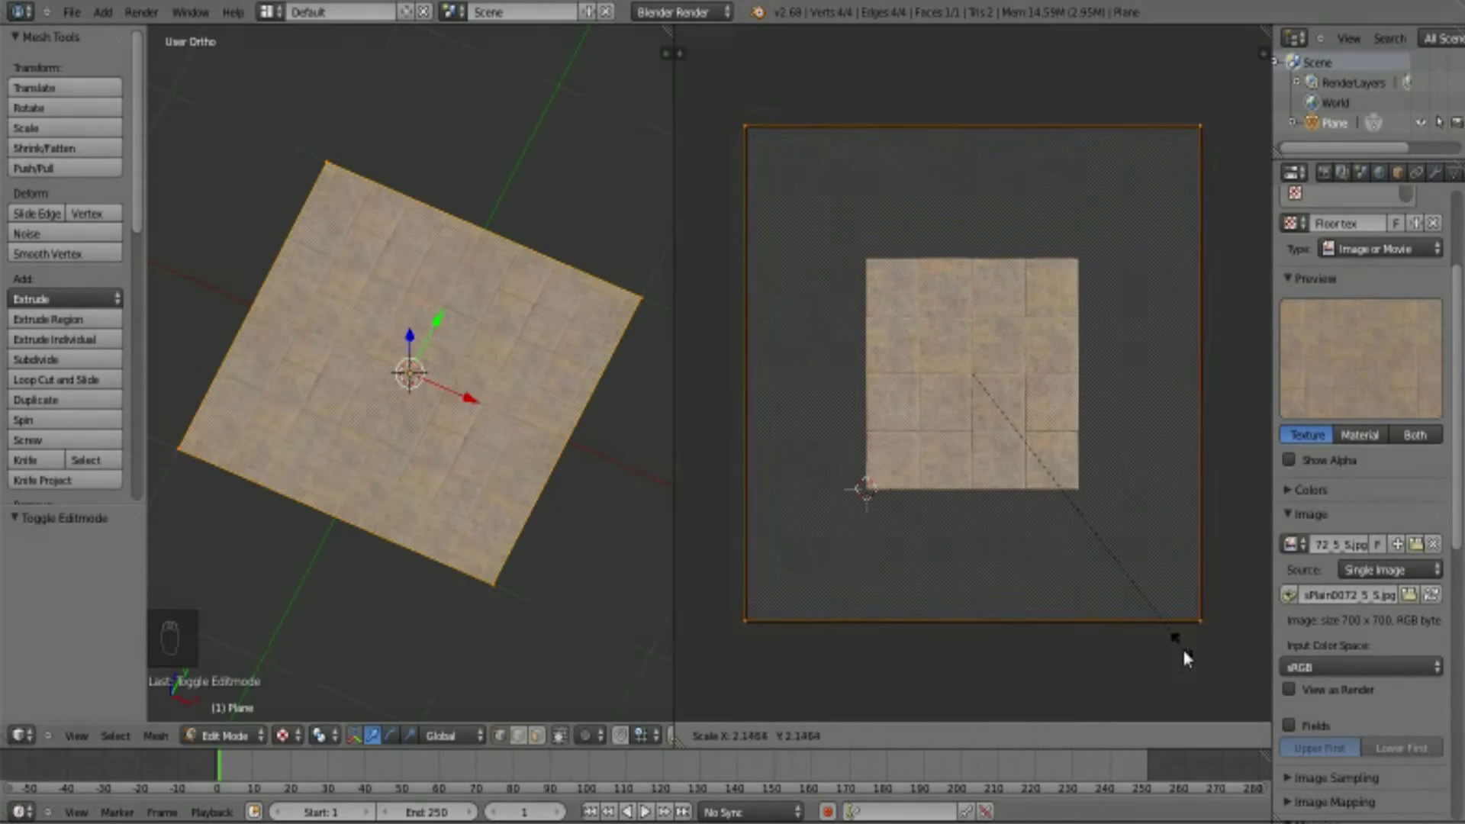
pyautogui.moveTo(1187, 659); pyautogui.dragTo(1018, 488)
pyautogui.press('ctrl+z')
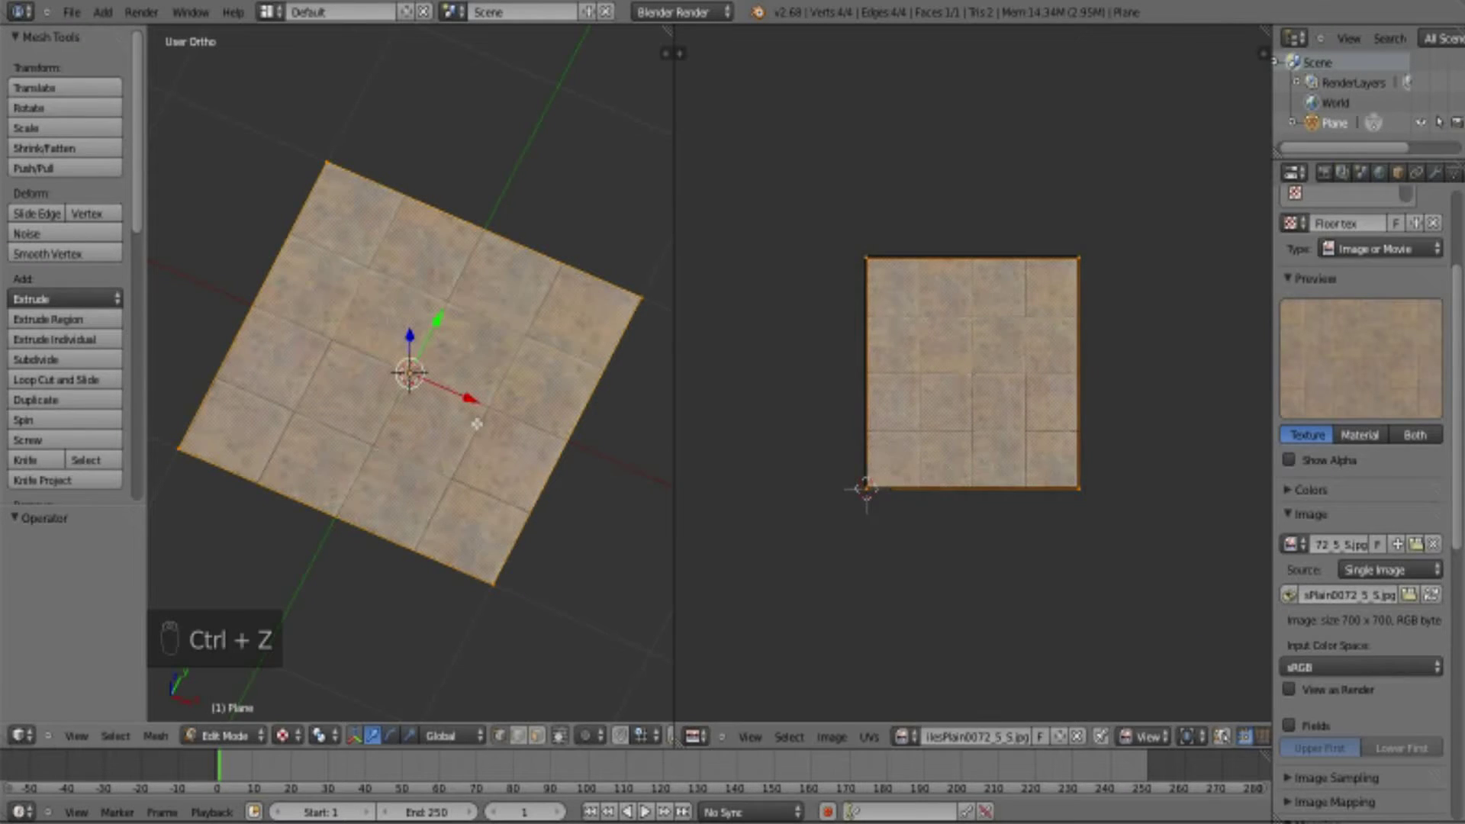
# - Back in object mode, zoom in and orbit to inspect the tiled plane from the side
pyautogui.press('Tab')
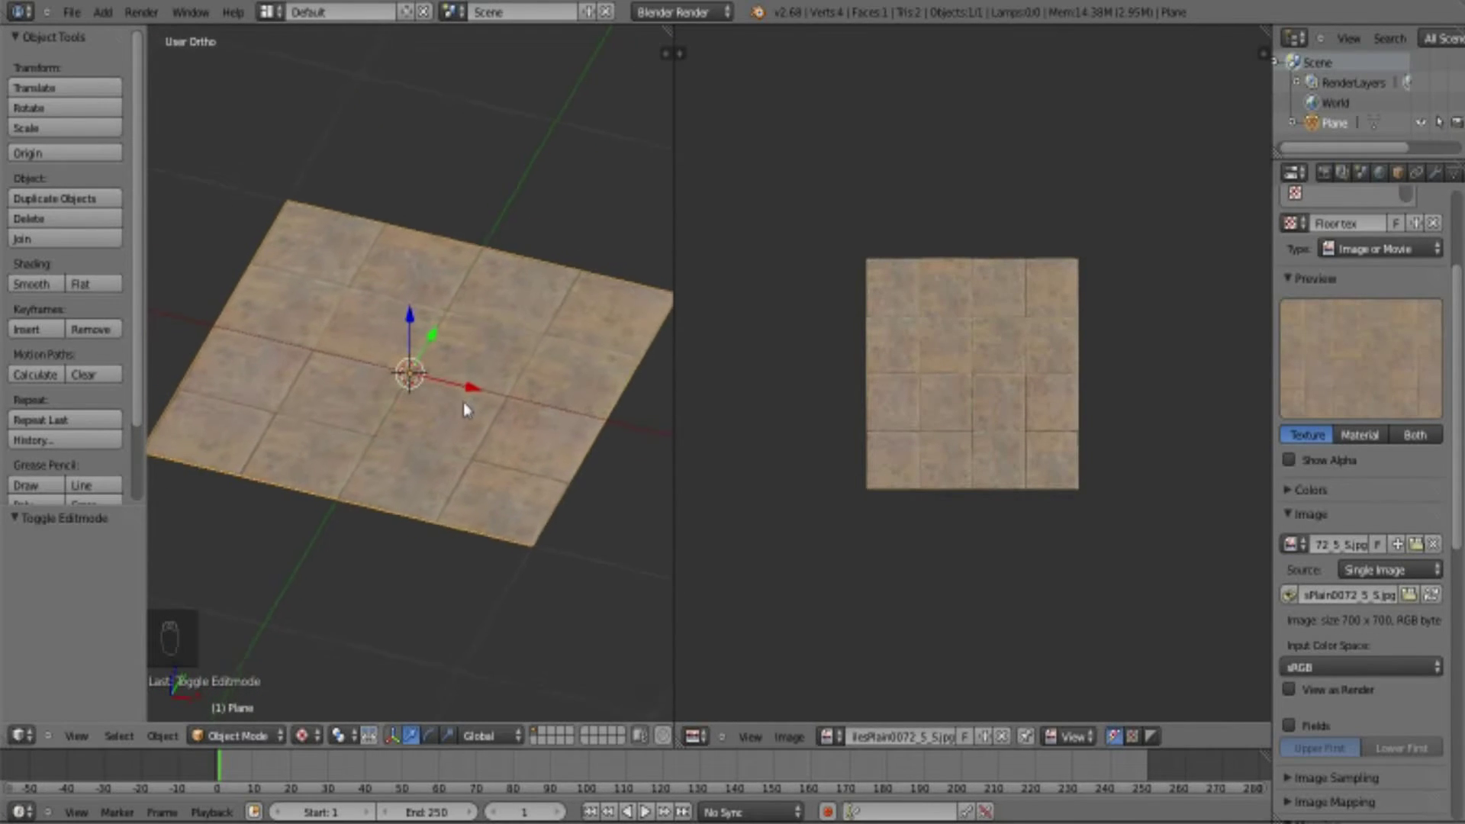
pyautogui.moveTo(473, 476); pyautogui.dragTo(511, 577)
pyautogui.middleClick(530, 595)
pyautogui.middleClick(534, 601)
pyautogui.moveTo(521, 589); pyautogui.dragTo(495, 427)
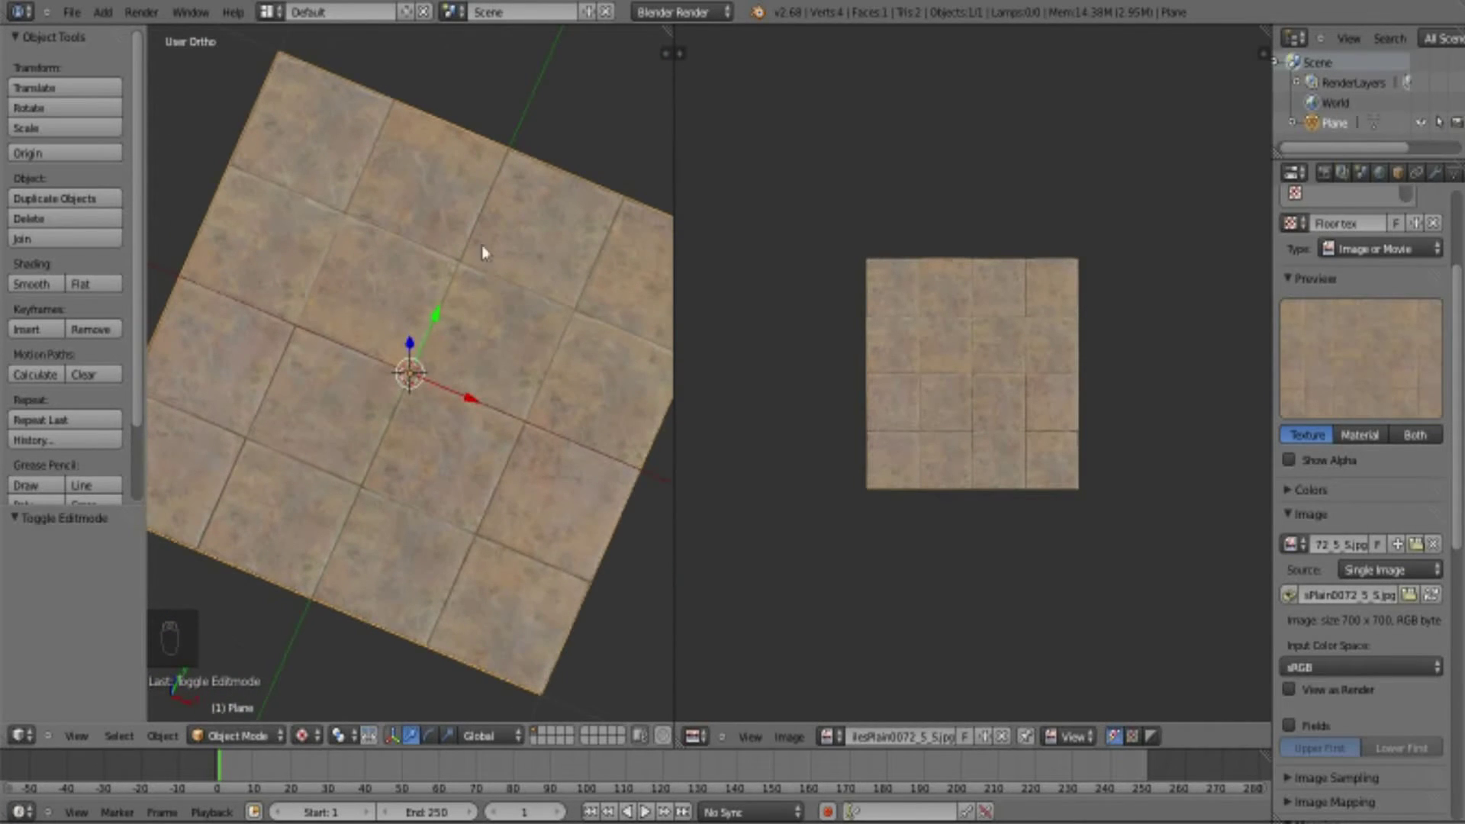
pyautogui.moveTo(444, 397); pyautogui.dragTo(431, 501)
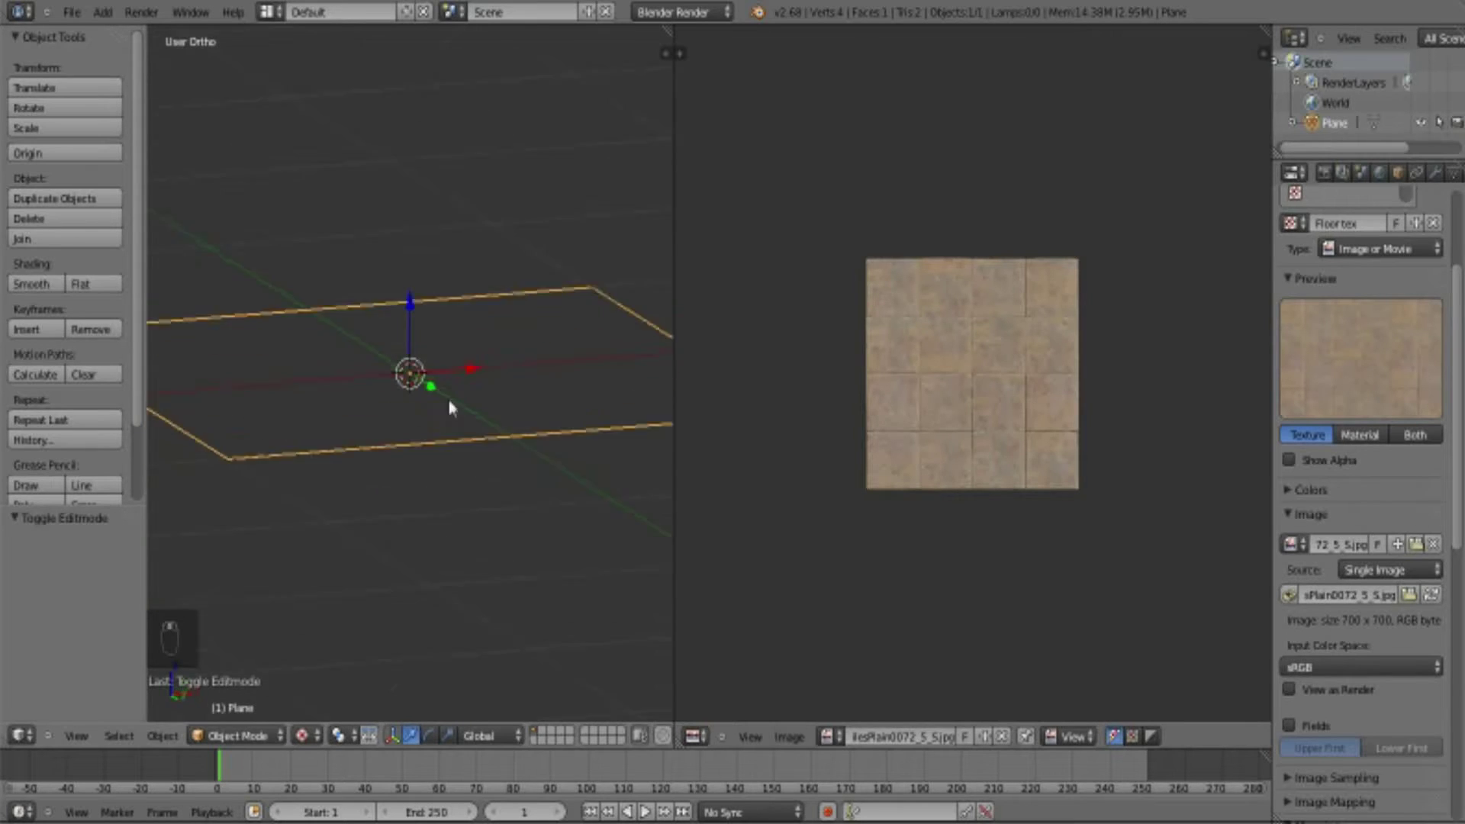
pyautogui.moveTo(463, 347); pyautogui.dragTo(453, 525)
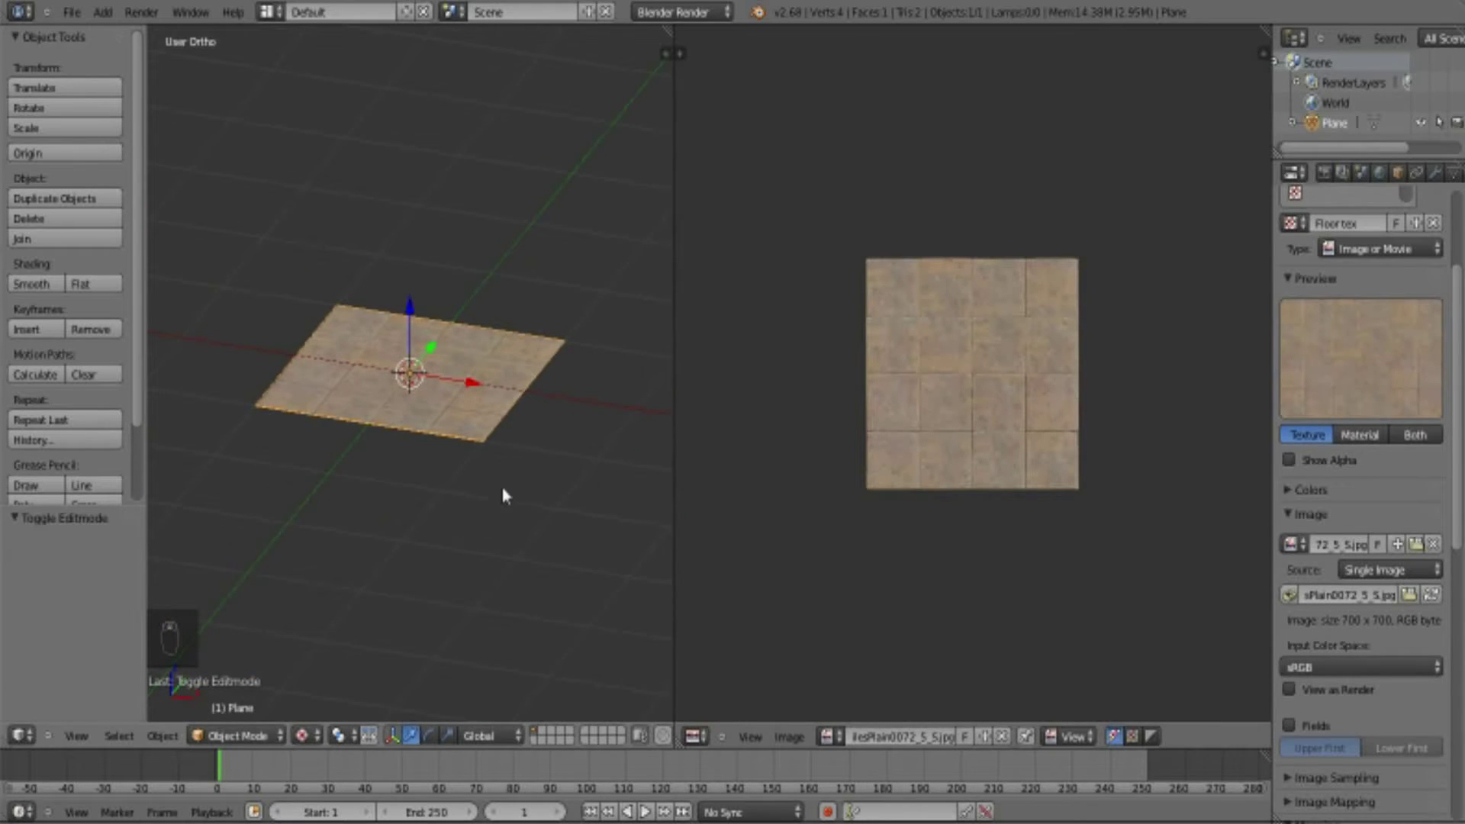
# - Rotate the plane freely with trackball rotation, then return to its original orientation
pyautogui.press('r')
pyautogui.press('r')
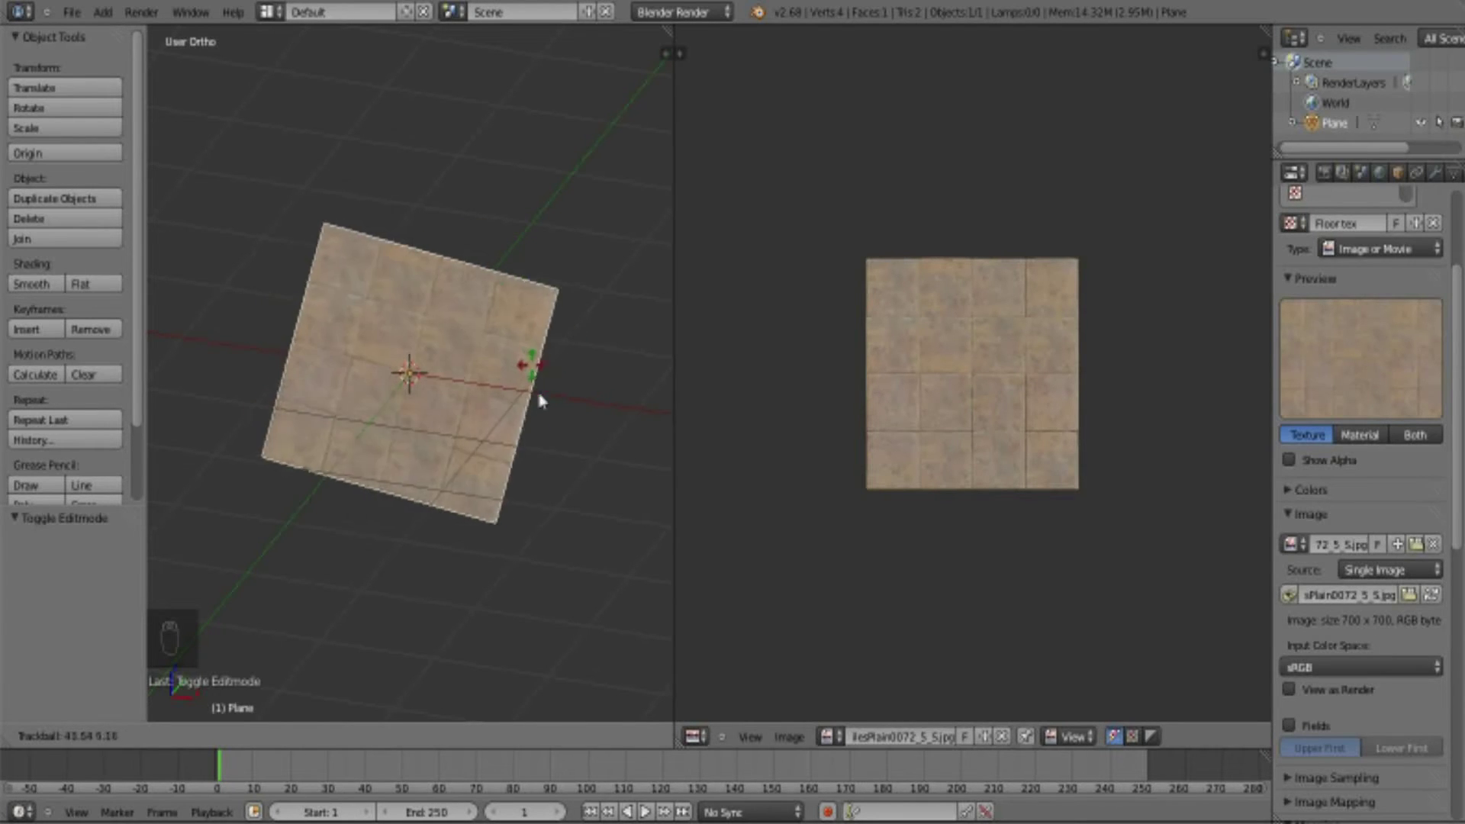
pyautogui.moveTo(441, 454); pyautogui.dragTo(427, 351)
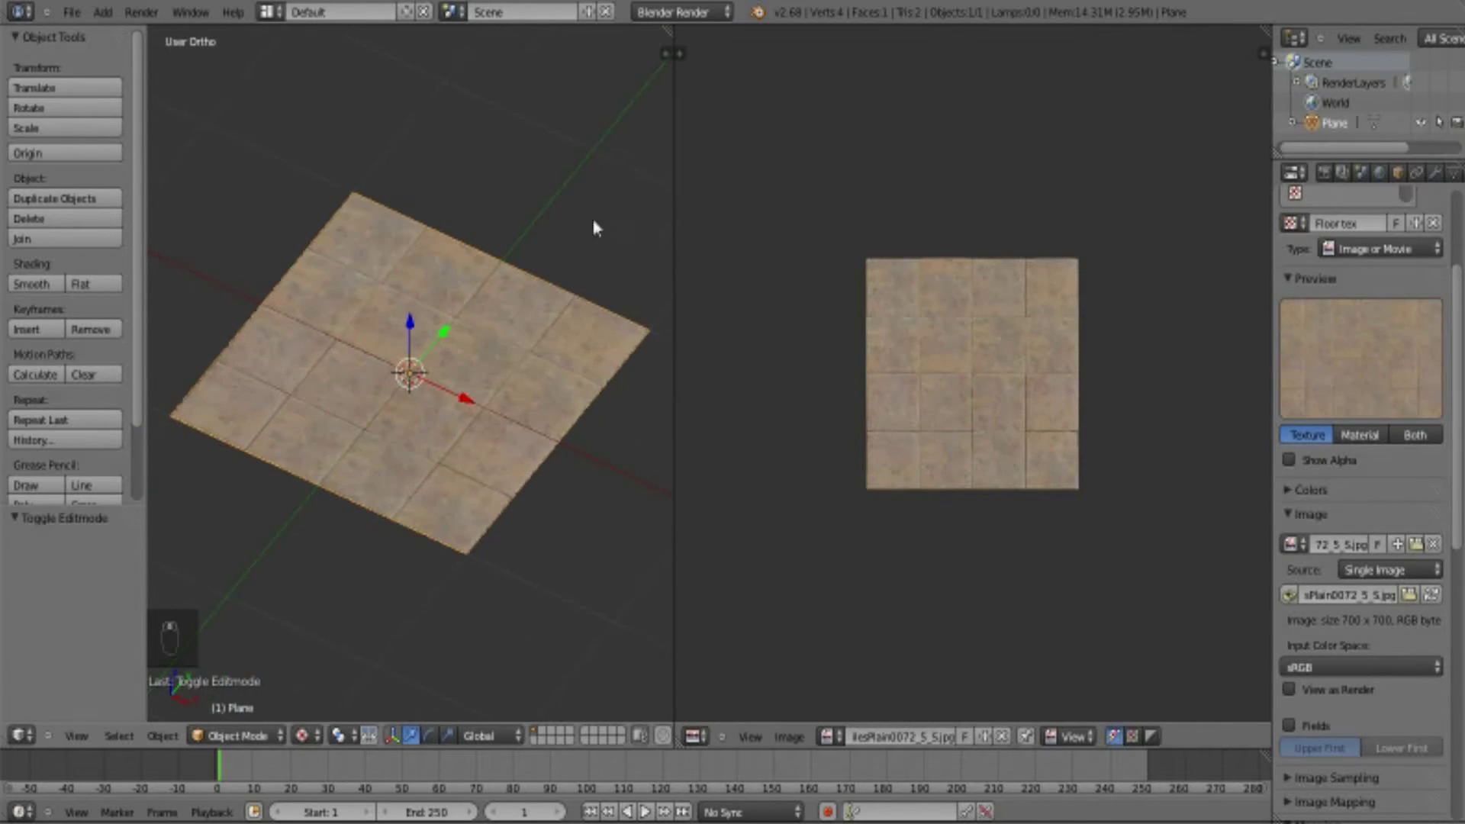
pyautogui.middleClick(613, 144)
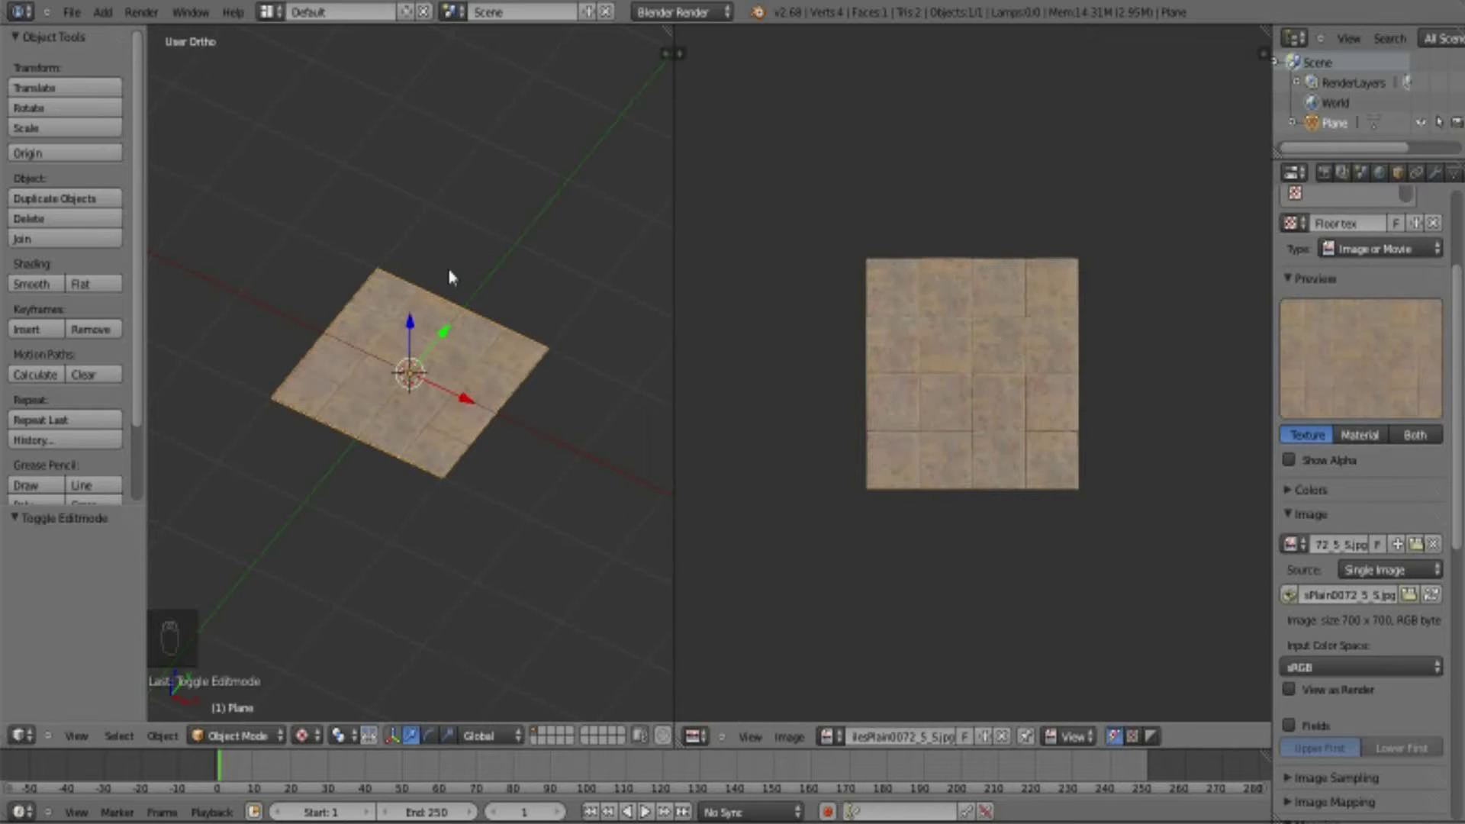
# - Delete the tiled plane and add a new cube at the origin, viewed from the front
pyautogui.press('x')
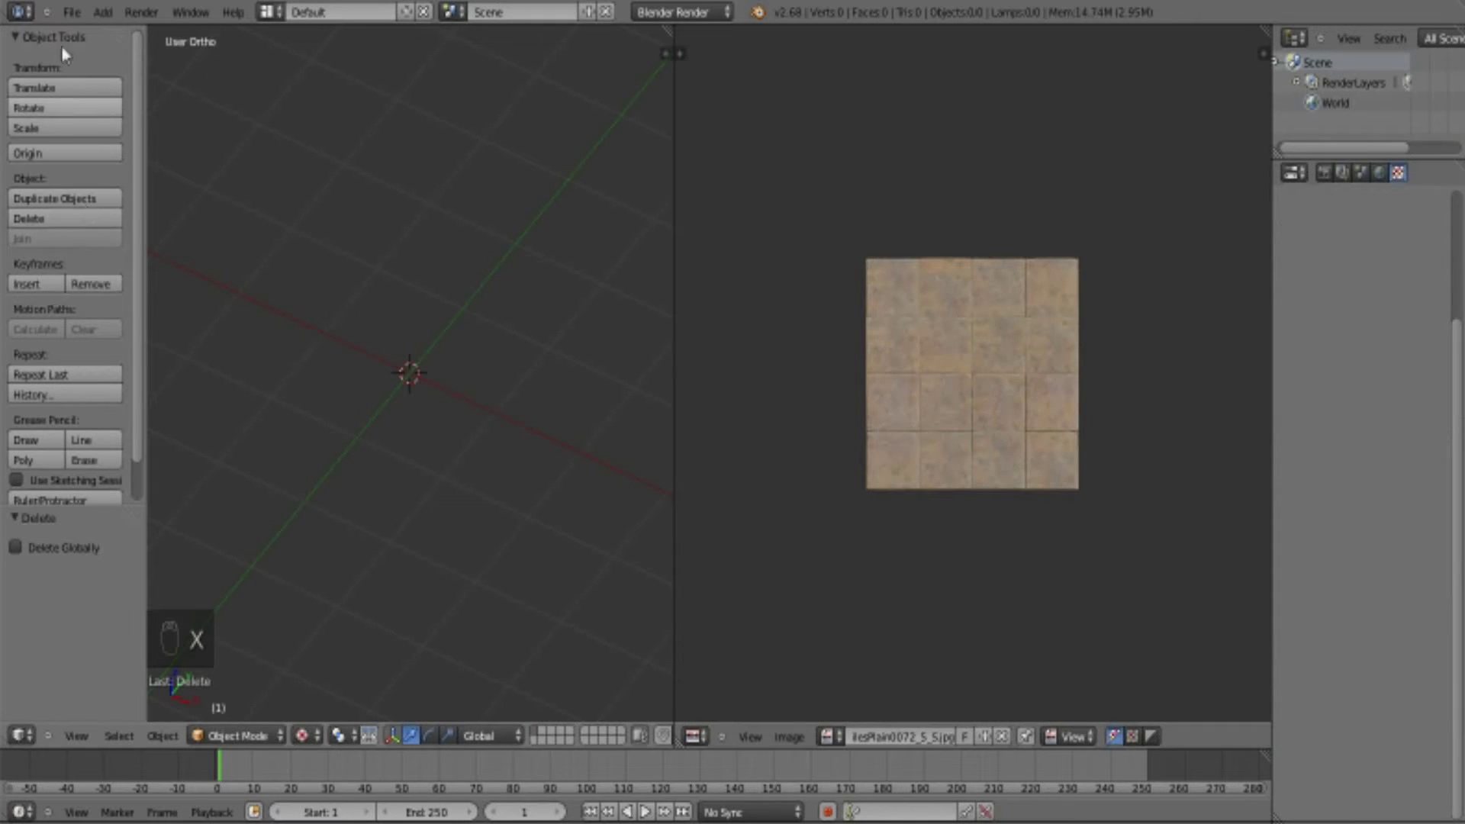
pyautogui.moveTo(110, 12); pyautogui.dragTo(251, 62)
pyautogui.press('KP_1')
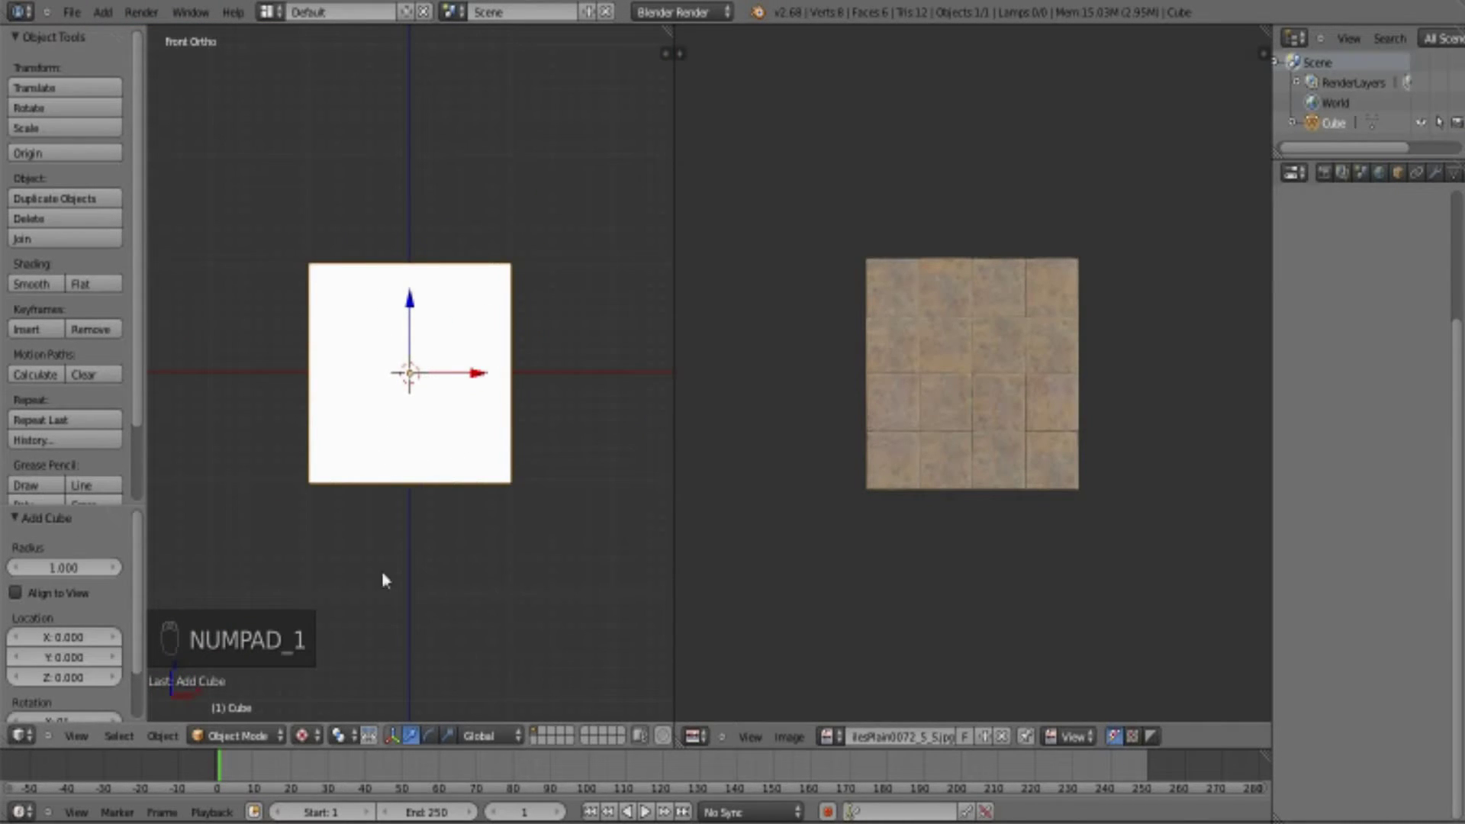
pyautogui.click(321, 729)
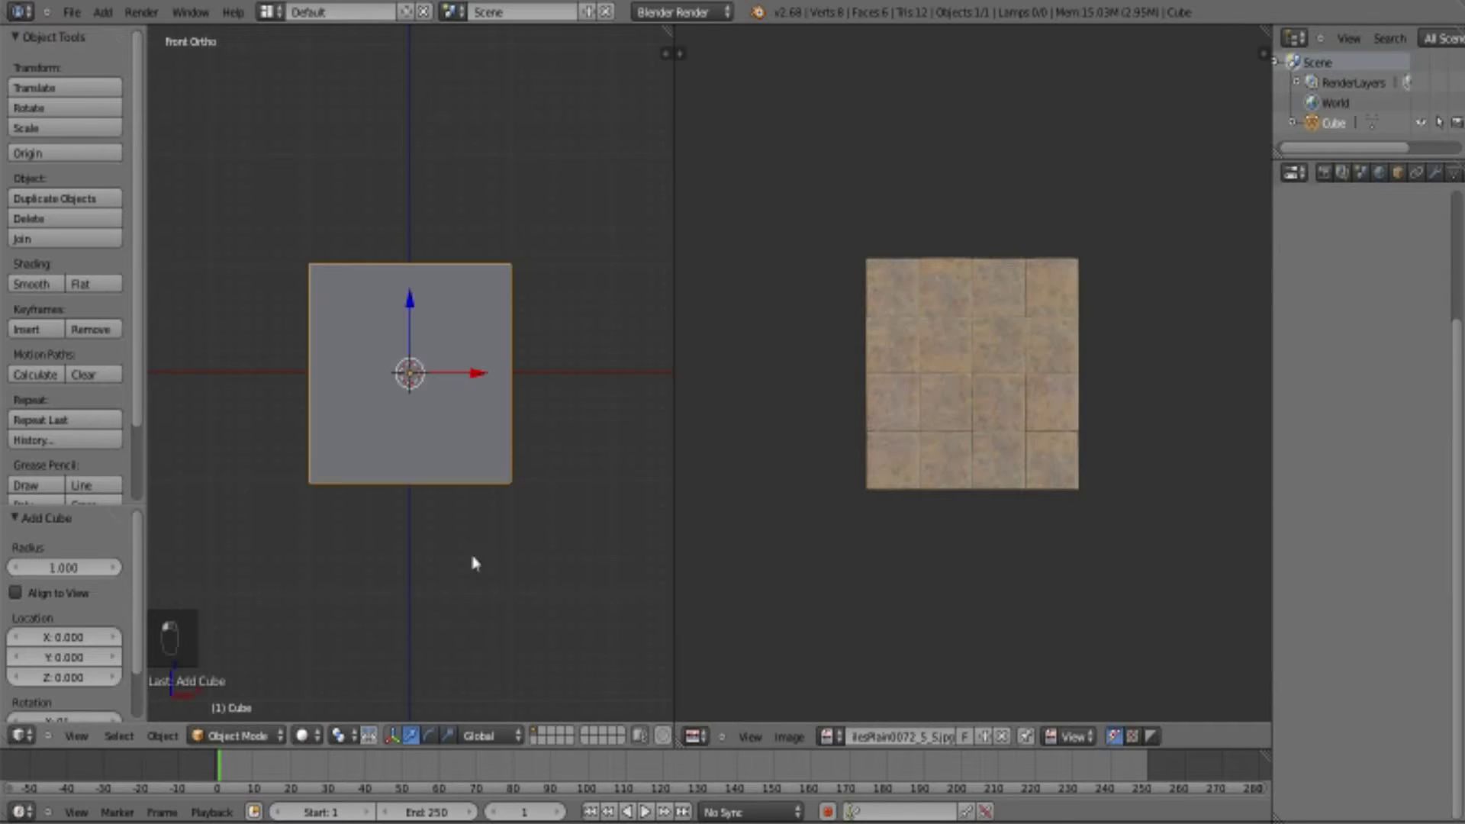
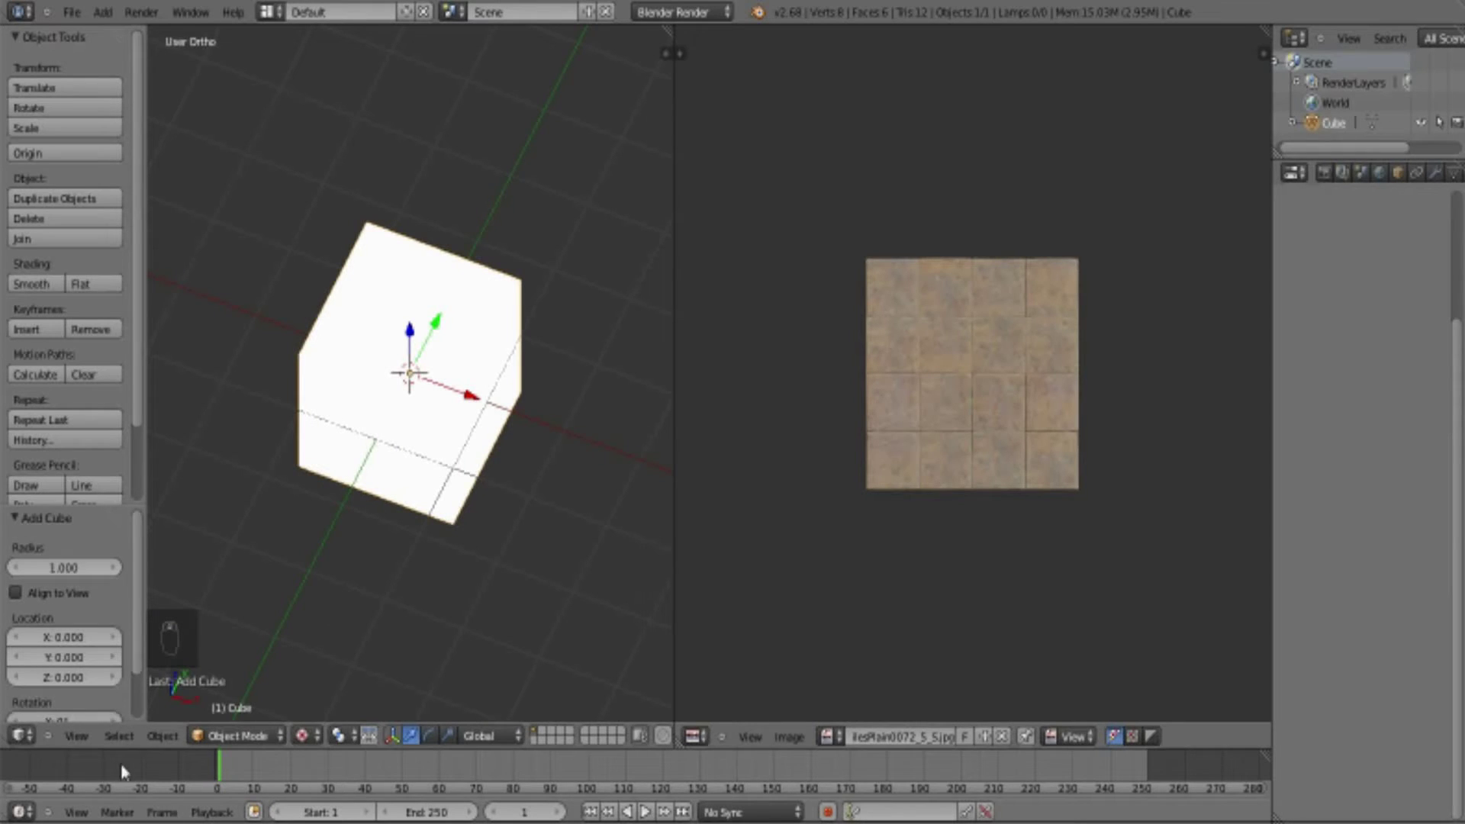
pyautogui.moveTo(140, 730); pyautogui.dragTo(1406, 276)
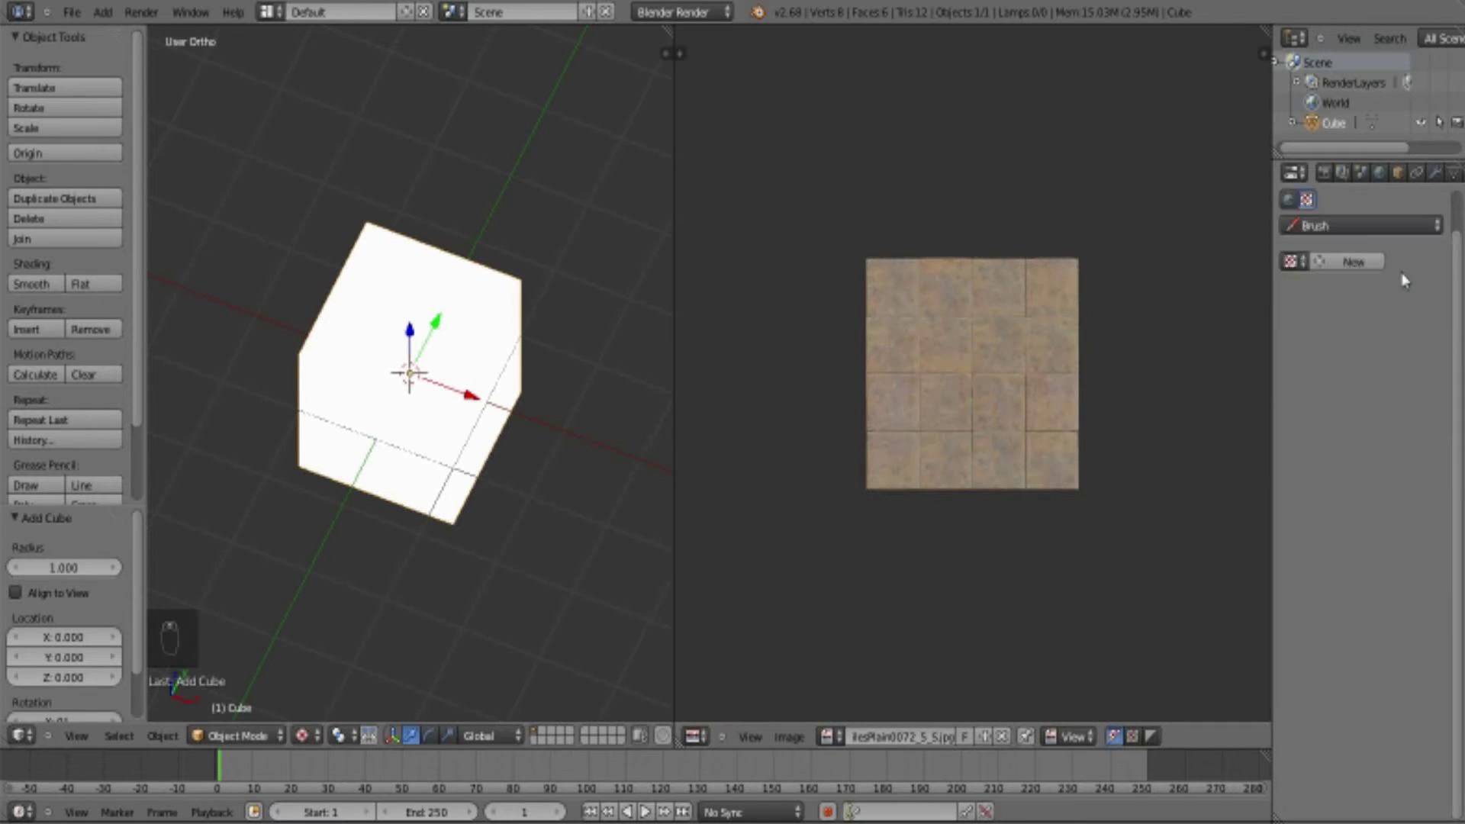
# - Give the cube a material 'dice' with an image texture loading texture_uv_map.jpg
pyautogui.moveTo(1406, 181); pyautogui.dragTo(1318, 283)
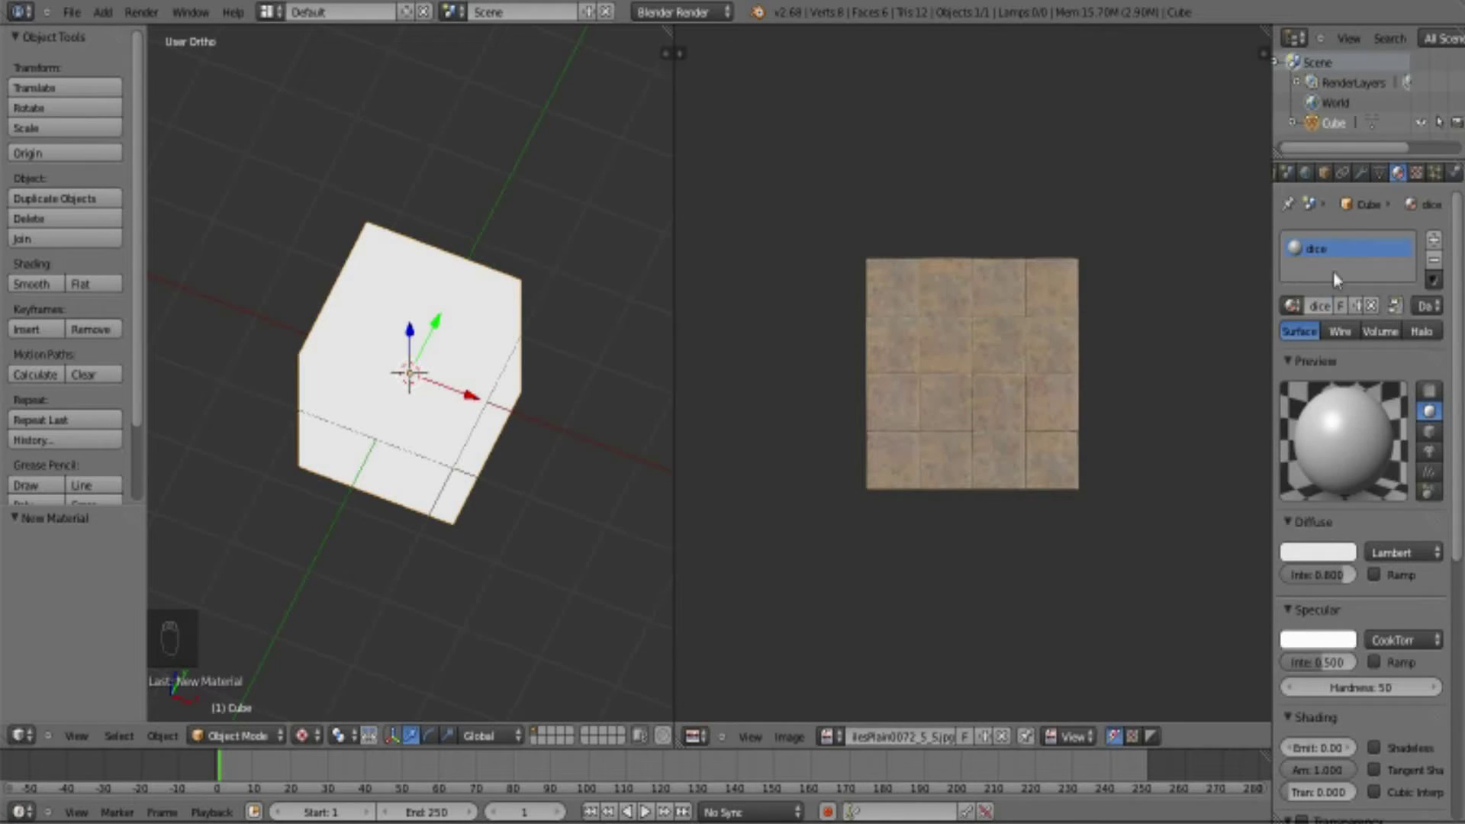
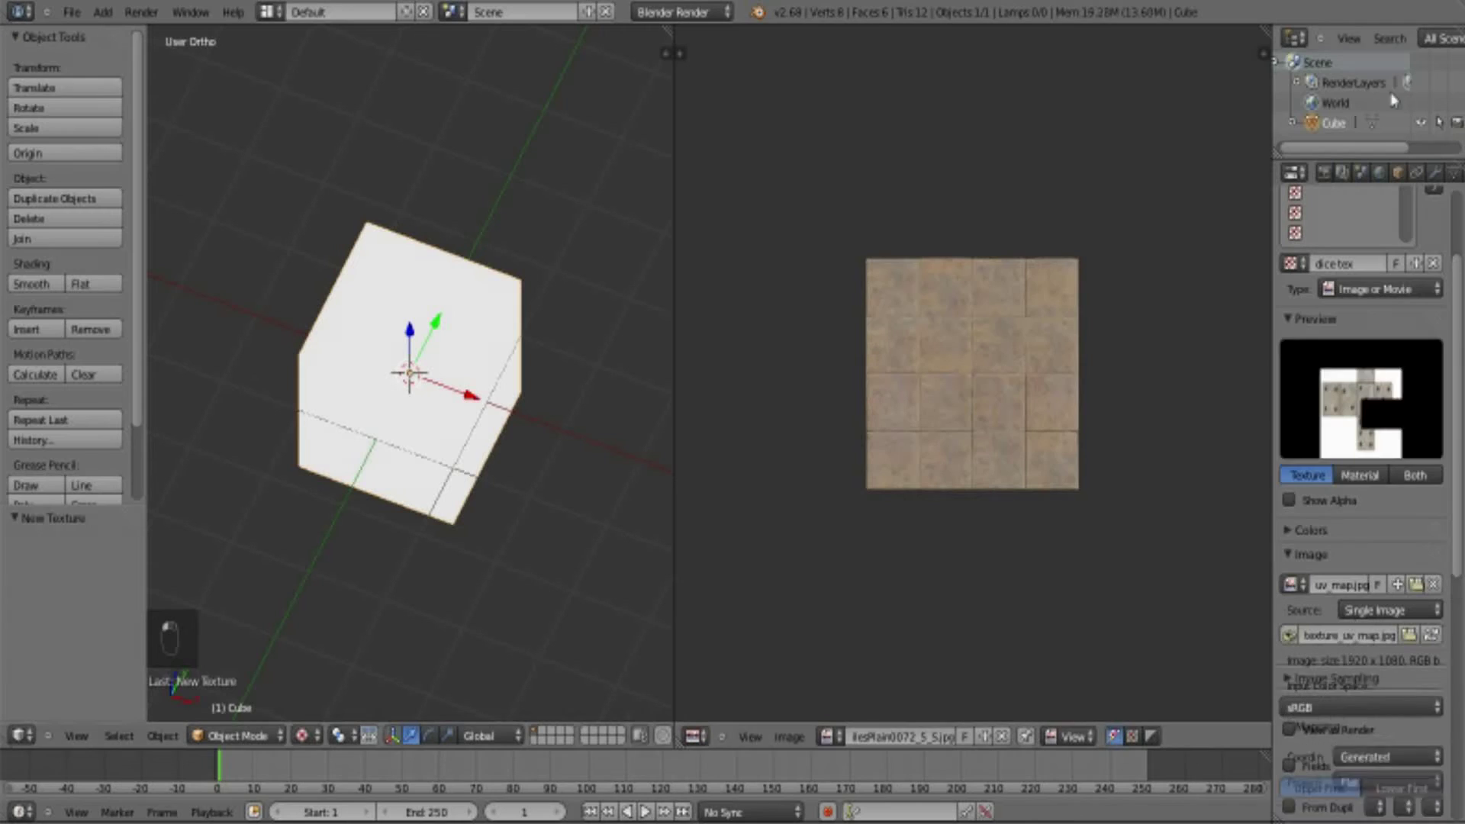
pyautogui.moveTo(423, 589); pyautogui.dragTo(311, 707)
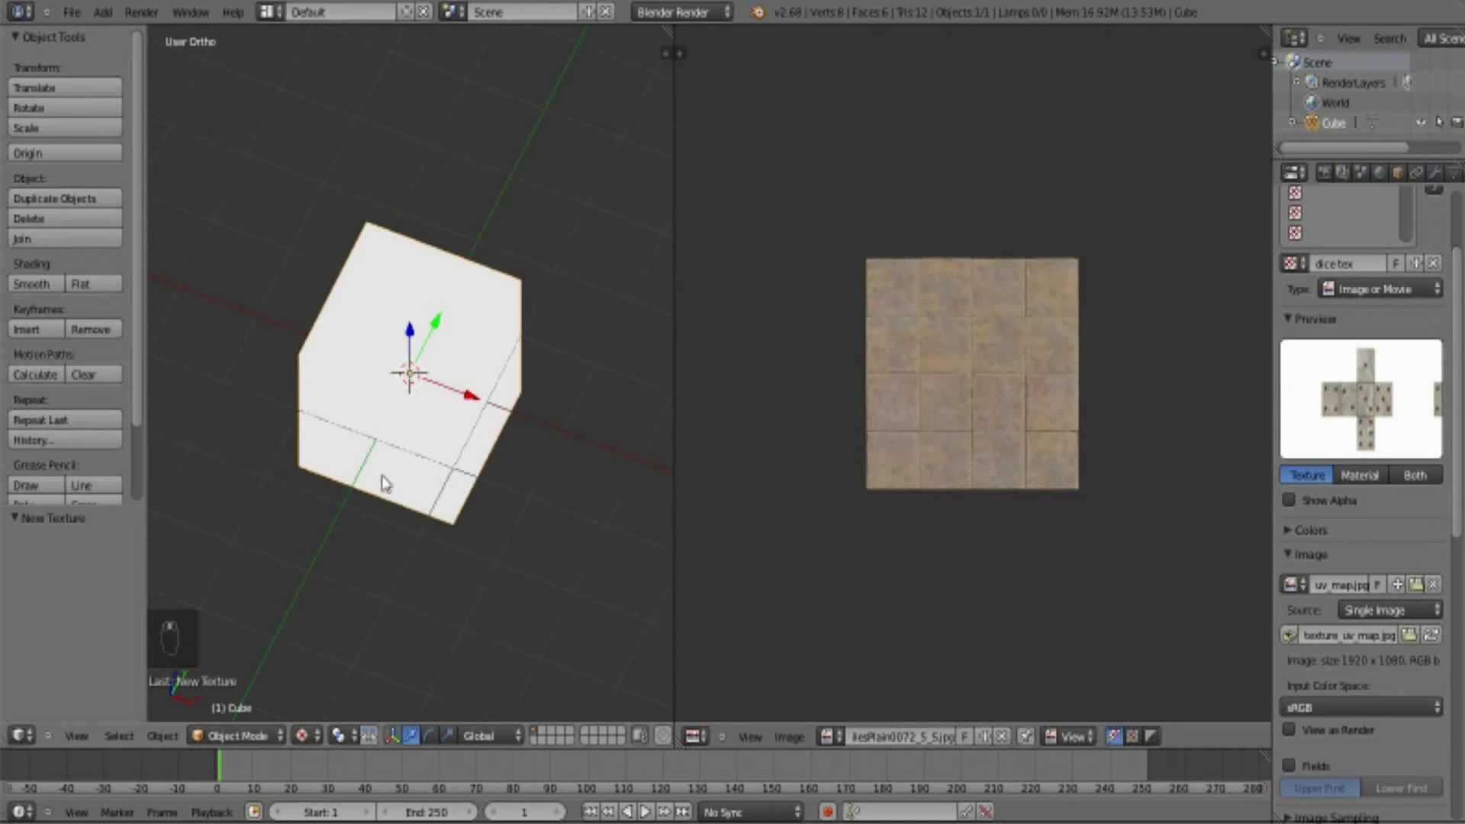
# - Enter Edit Mode on the cube so its UV-mapped faces can be worked on
pyautogui.press('Tab')
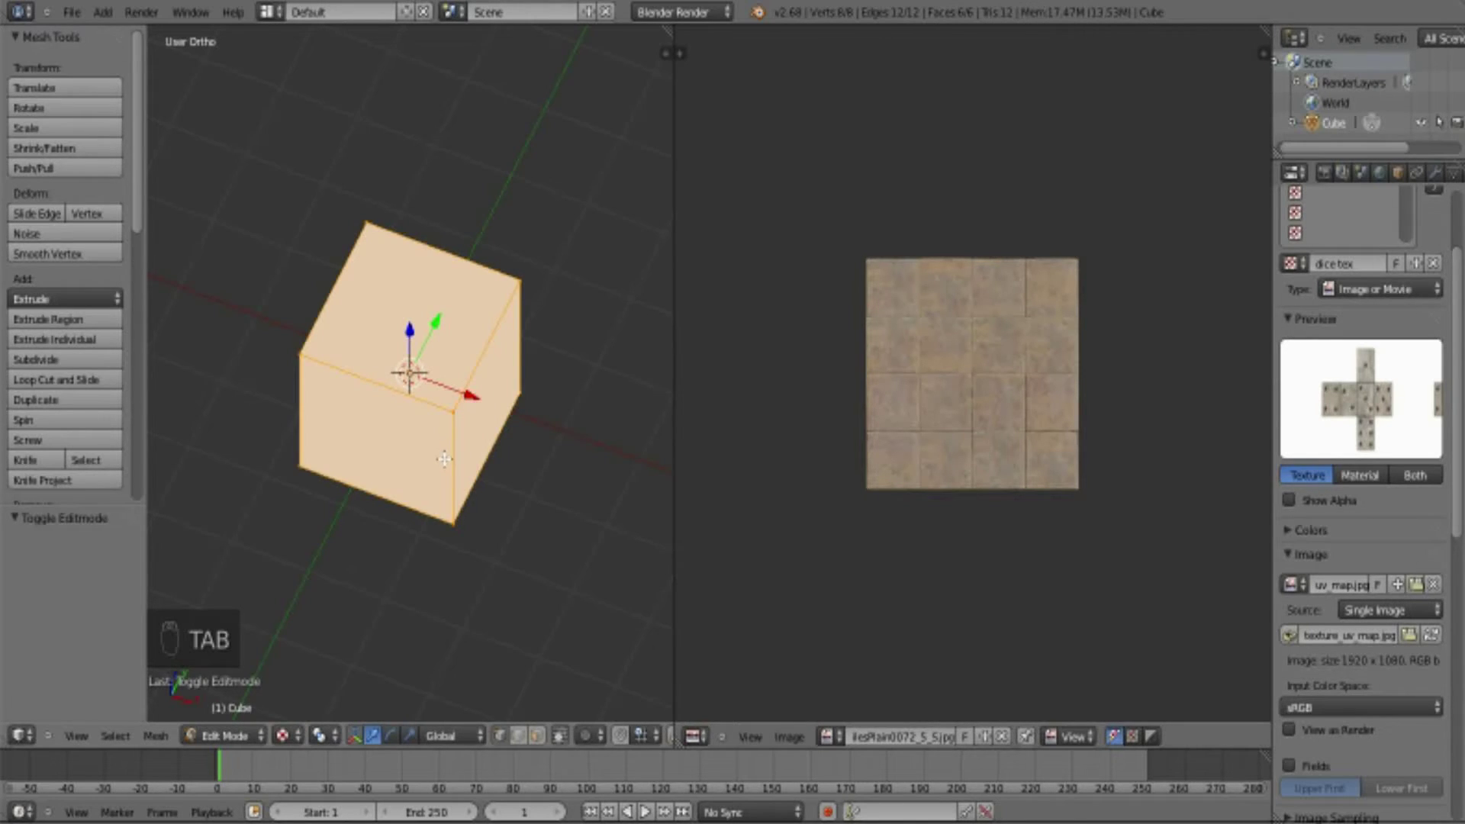
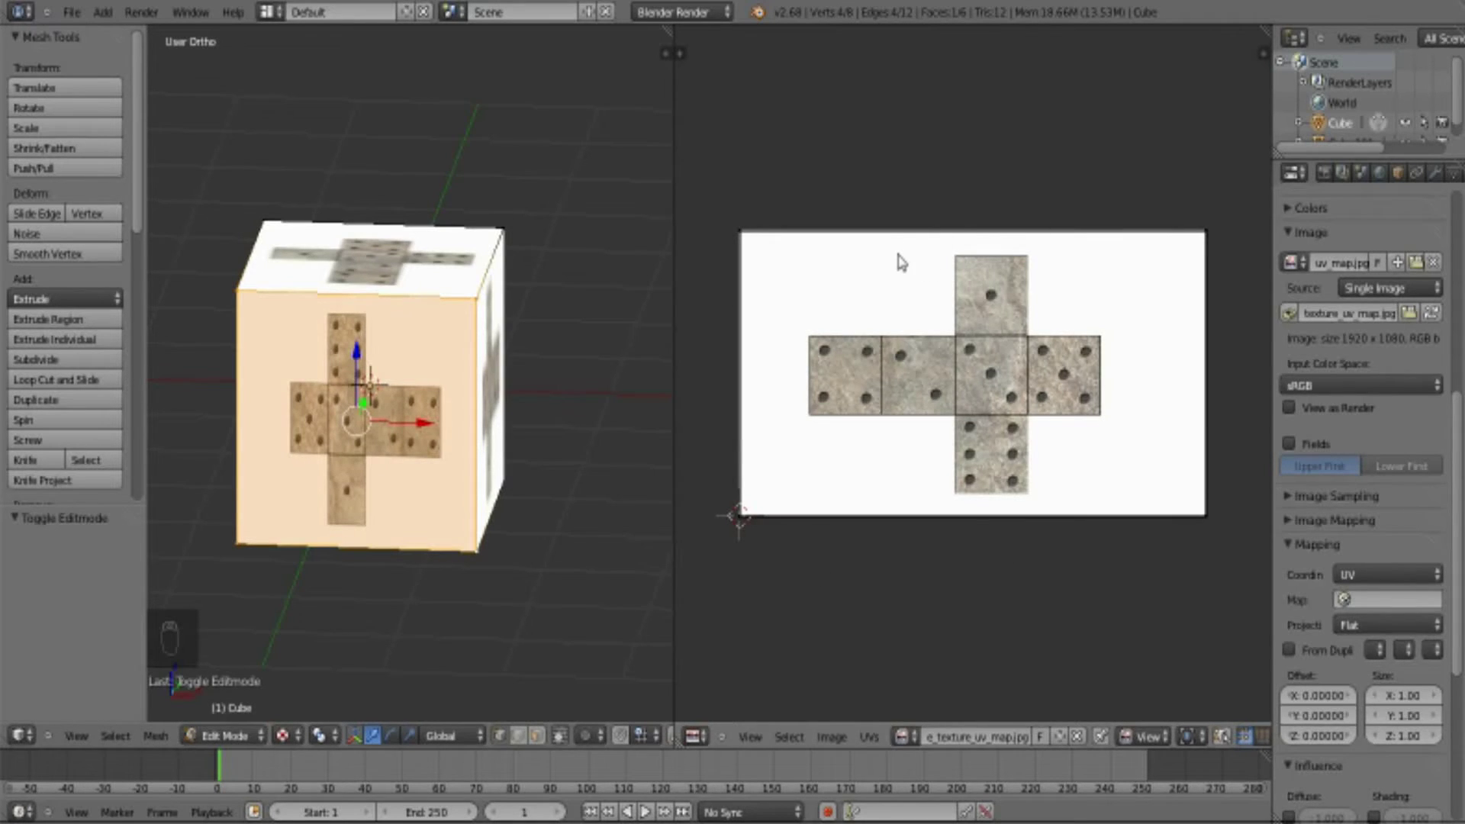
# - Toggle the face selection and grab the cube's UVs to shift them over the dice net
pyautogui.press('a')
pyautogui.press('a')
pyautogui.press('a')
pyautogui.press('g')
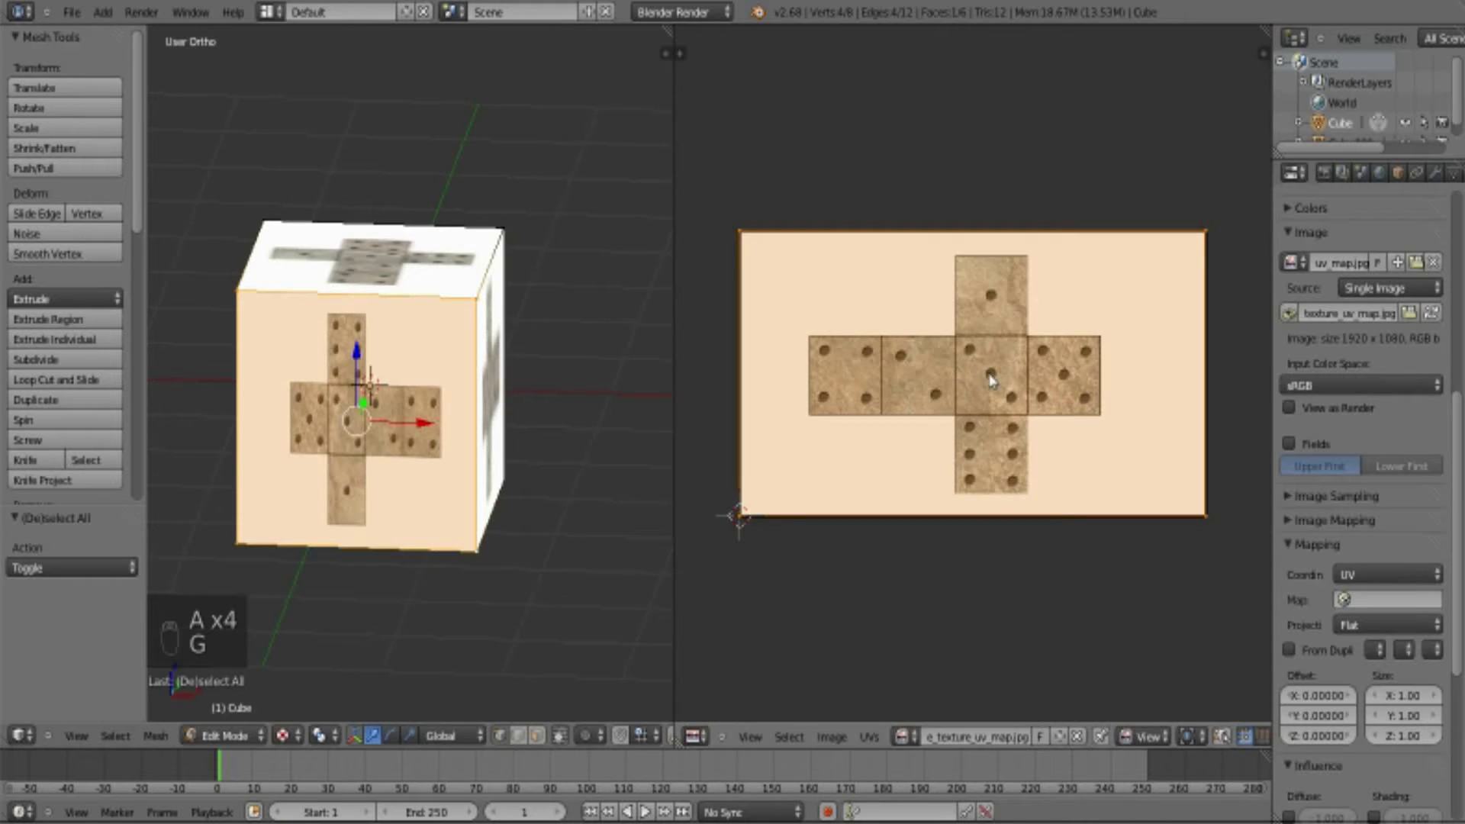
pyautogui.press('g')
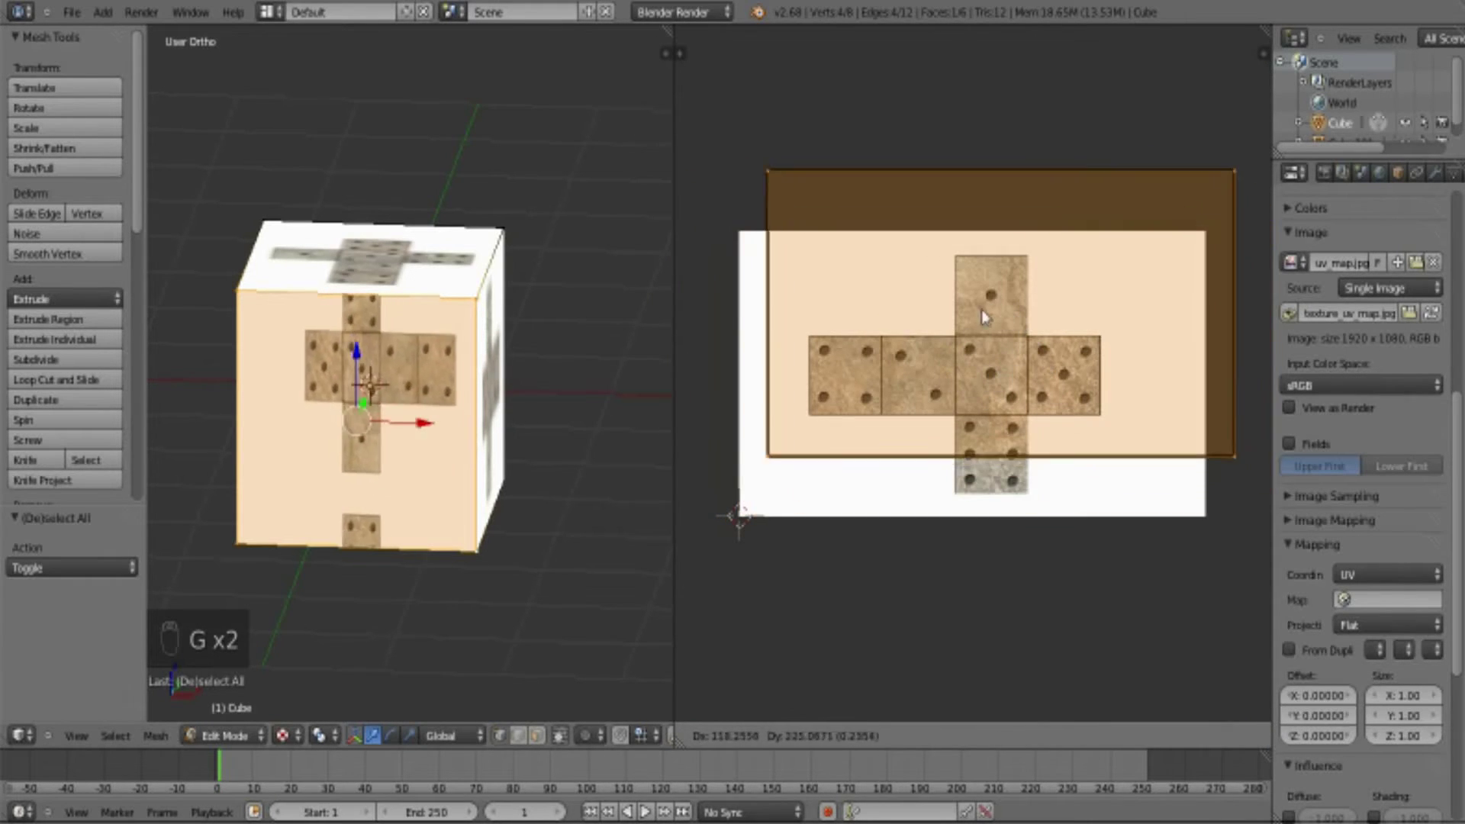
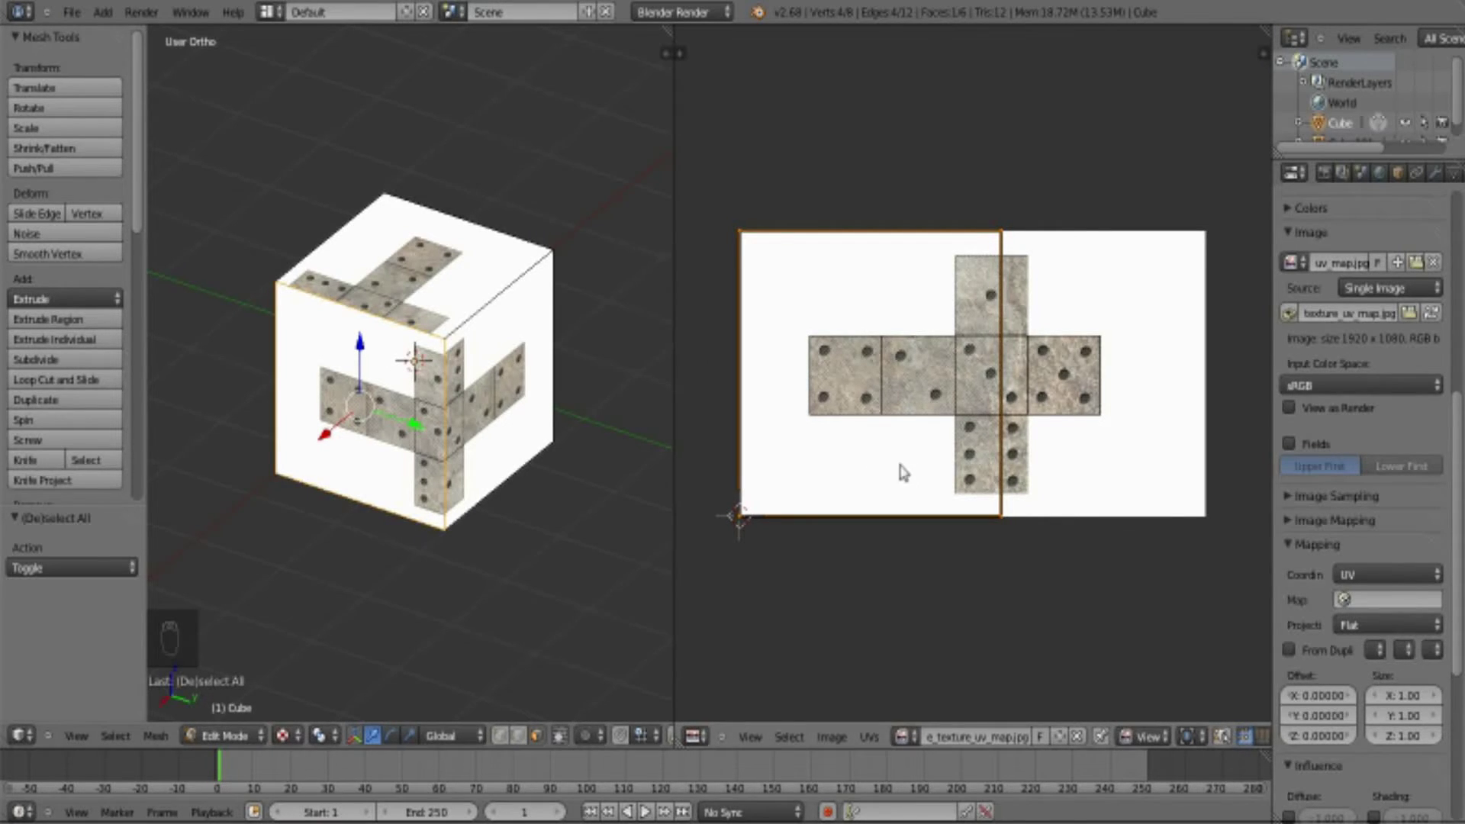
# - Move and scale the front face's UVs to fit exactly over the one-dot square
pyautogui.press('g')
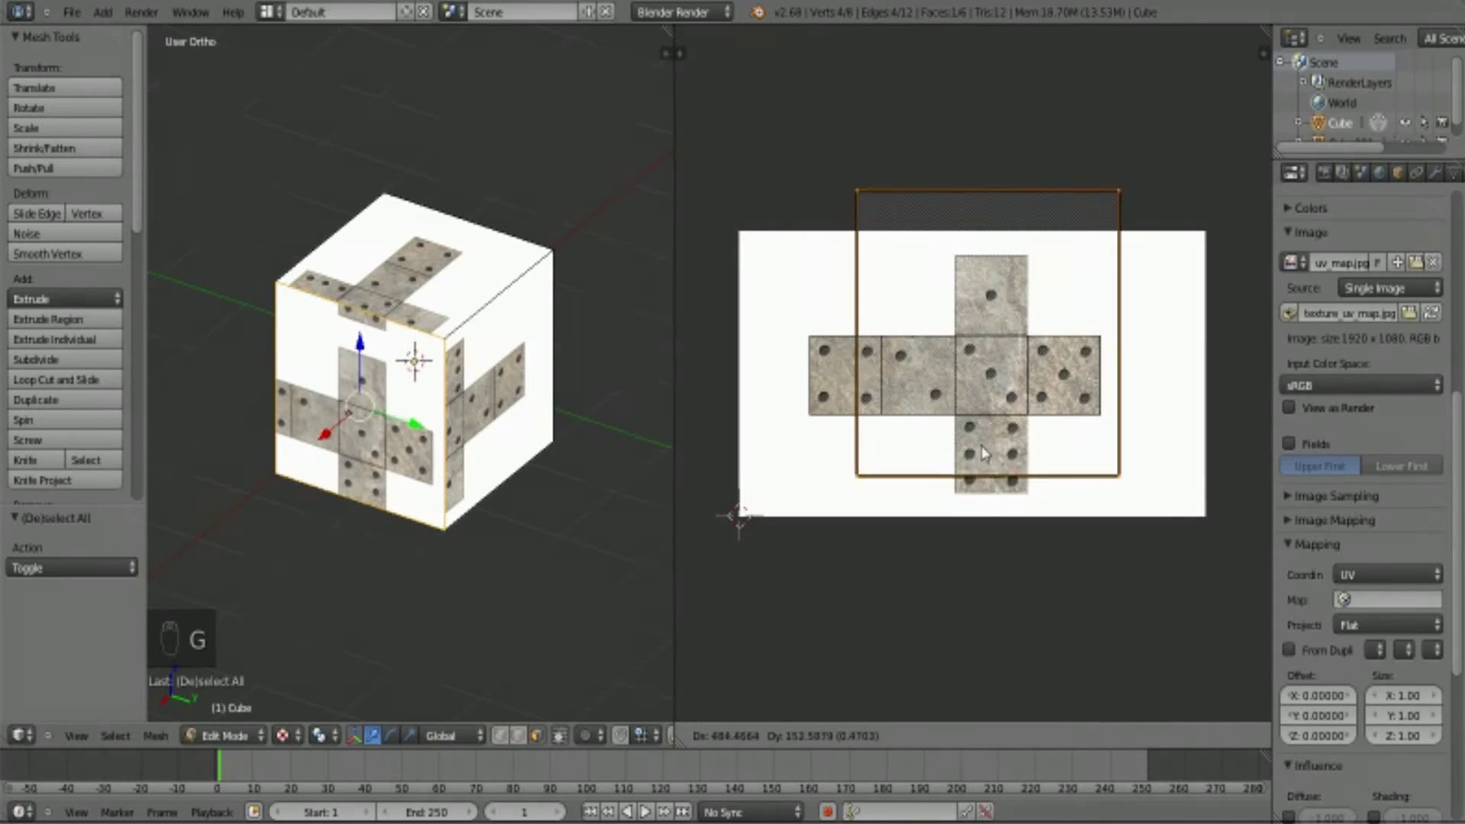
pyautogui.moveTo(1002, 410); pyautogui.dragTo(1191, 498)
pyautogui.press('s')
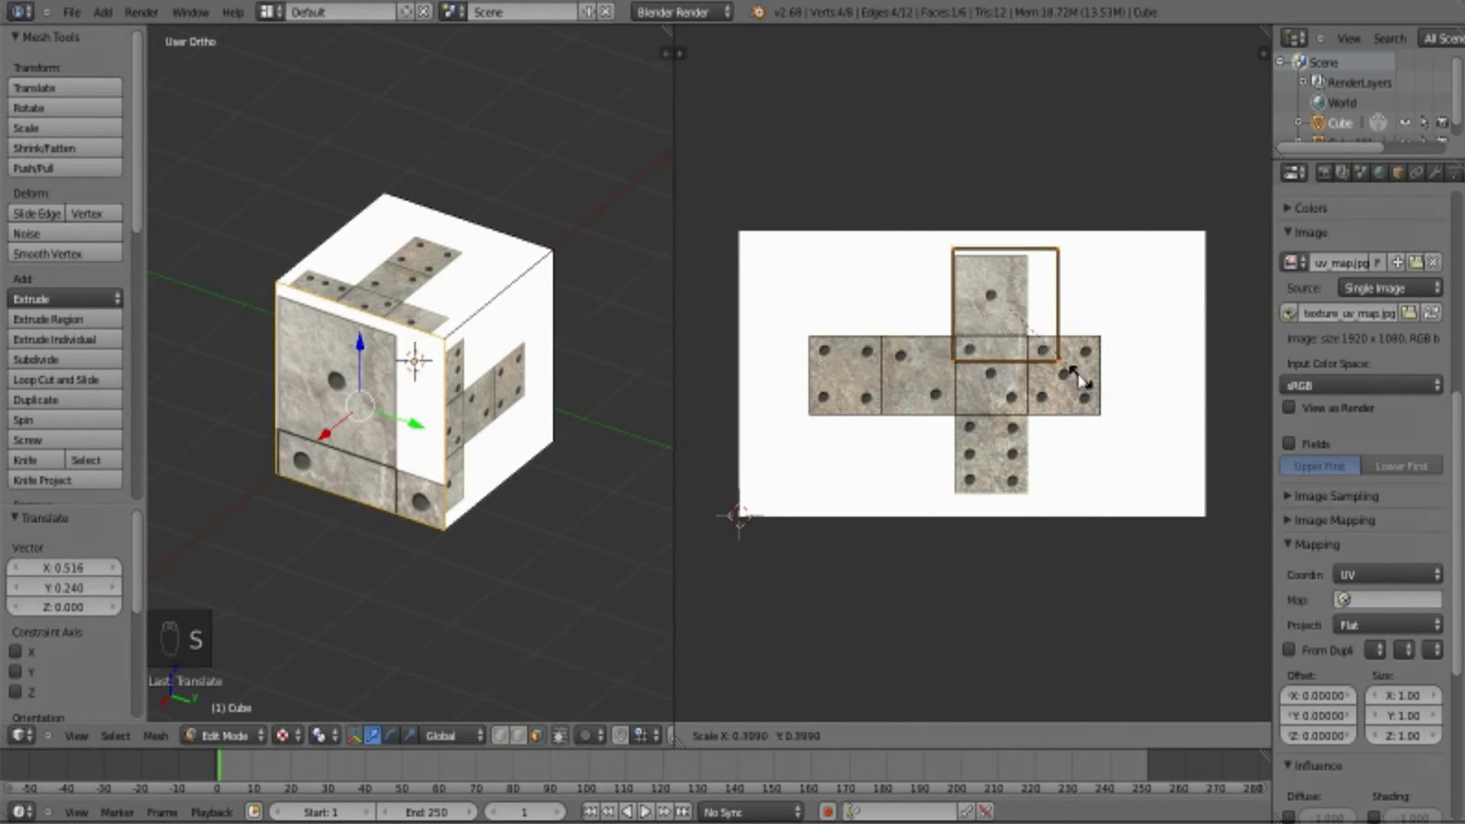
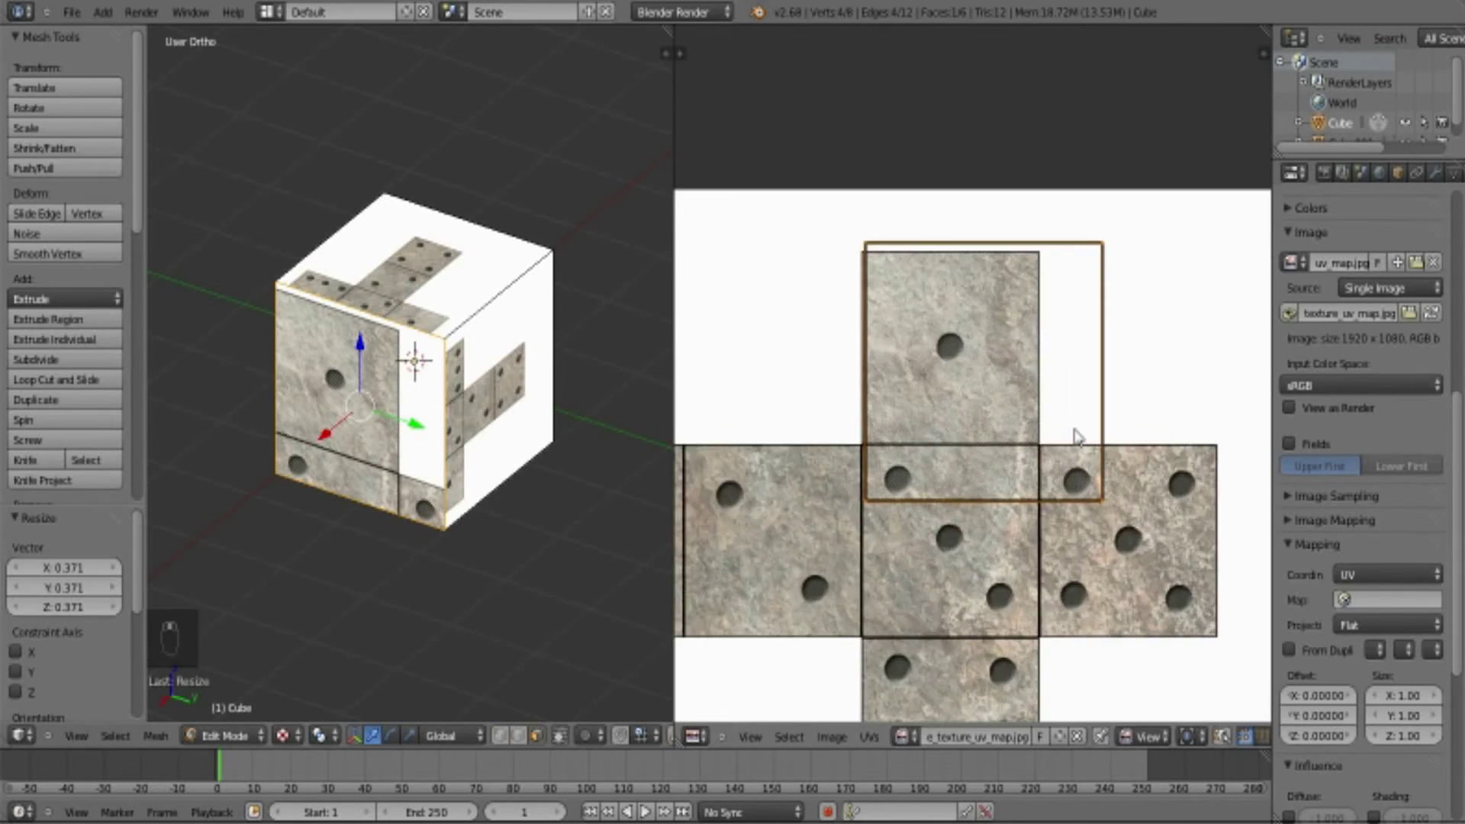
pyautogui.press('g')
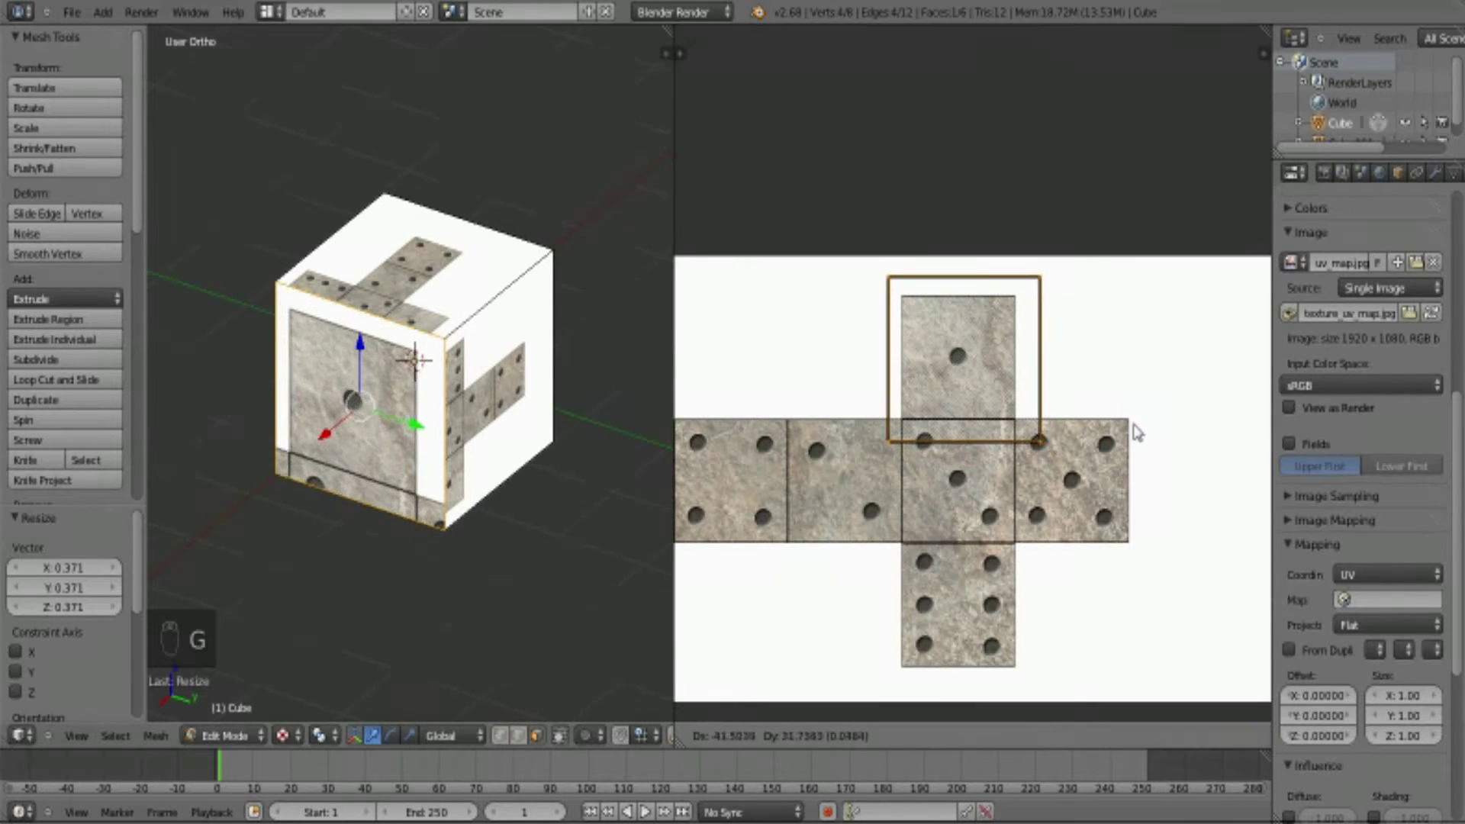
pyautogui.press('s')
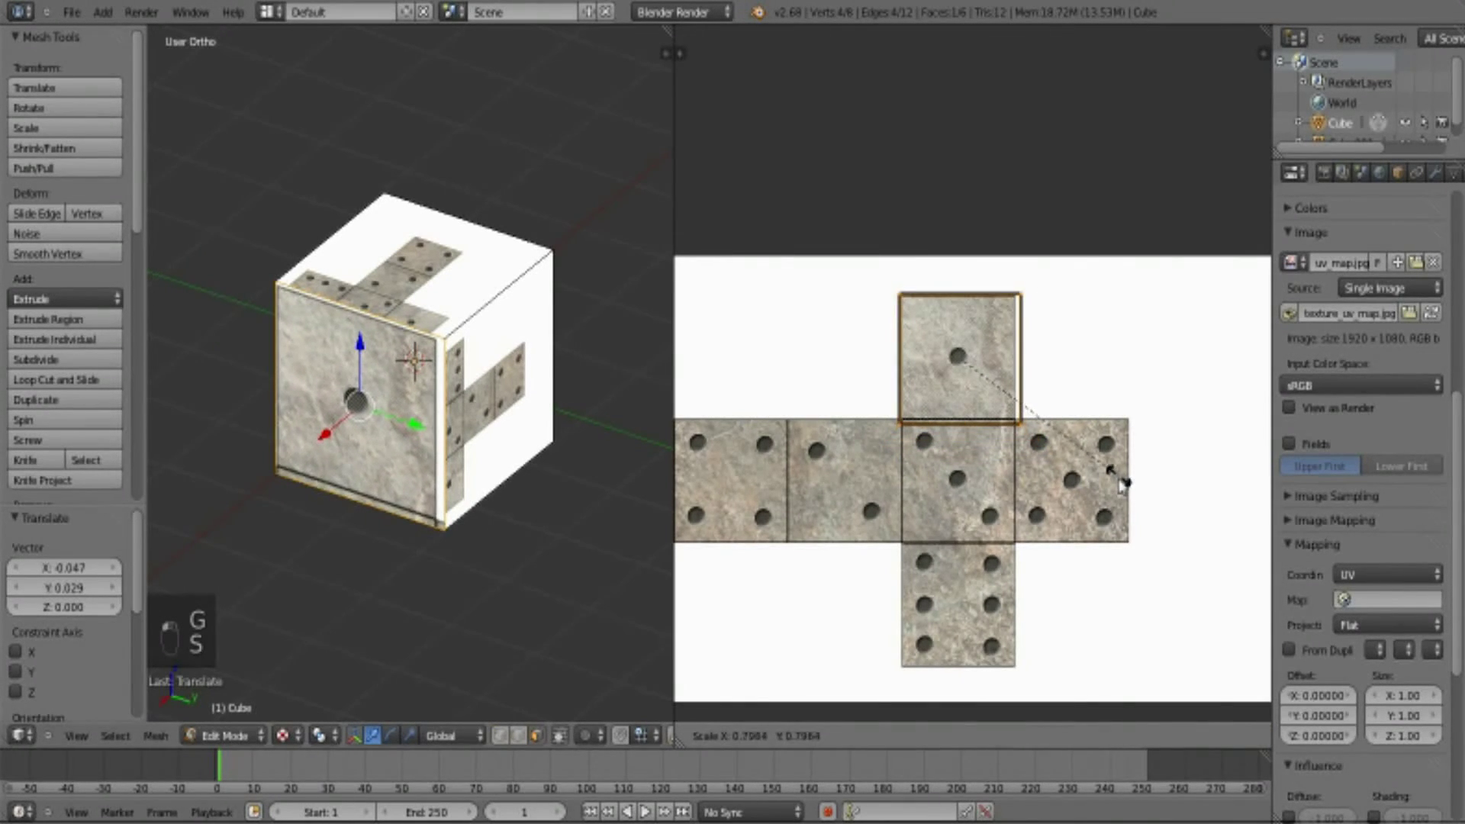
pyautogui.press('g')
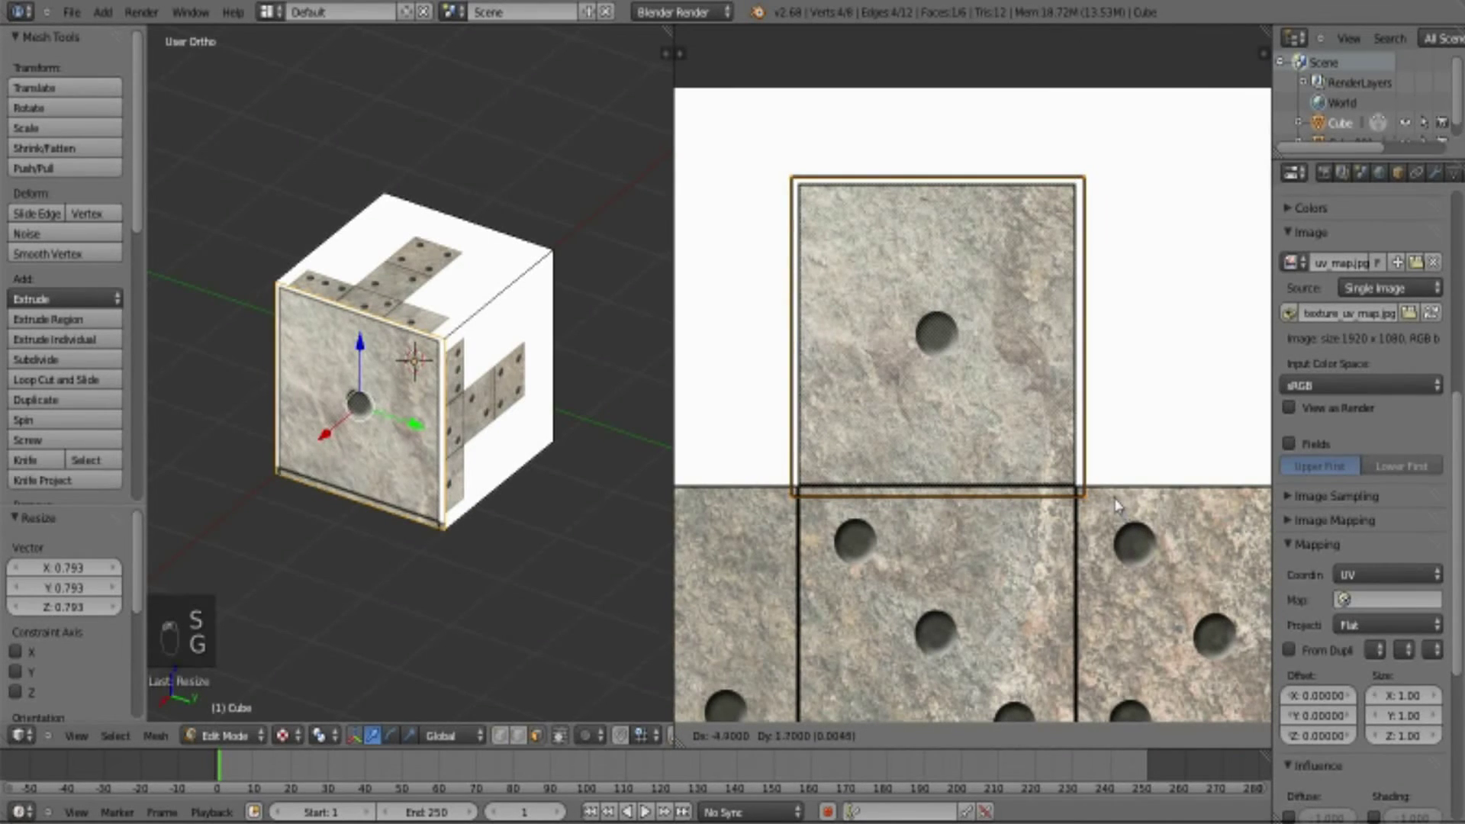
pyautogui.press('s')
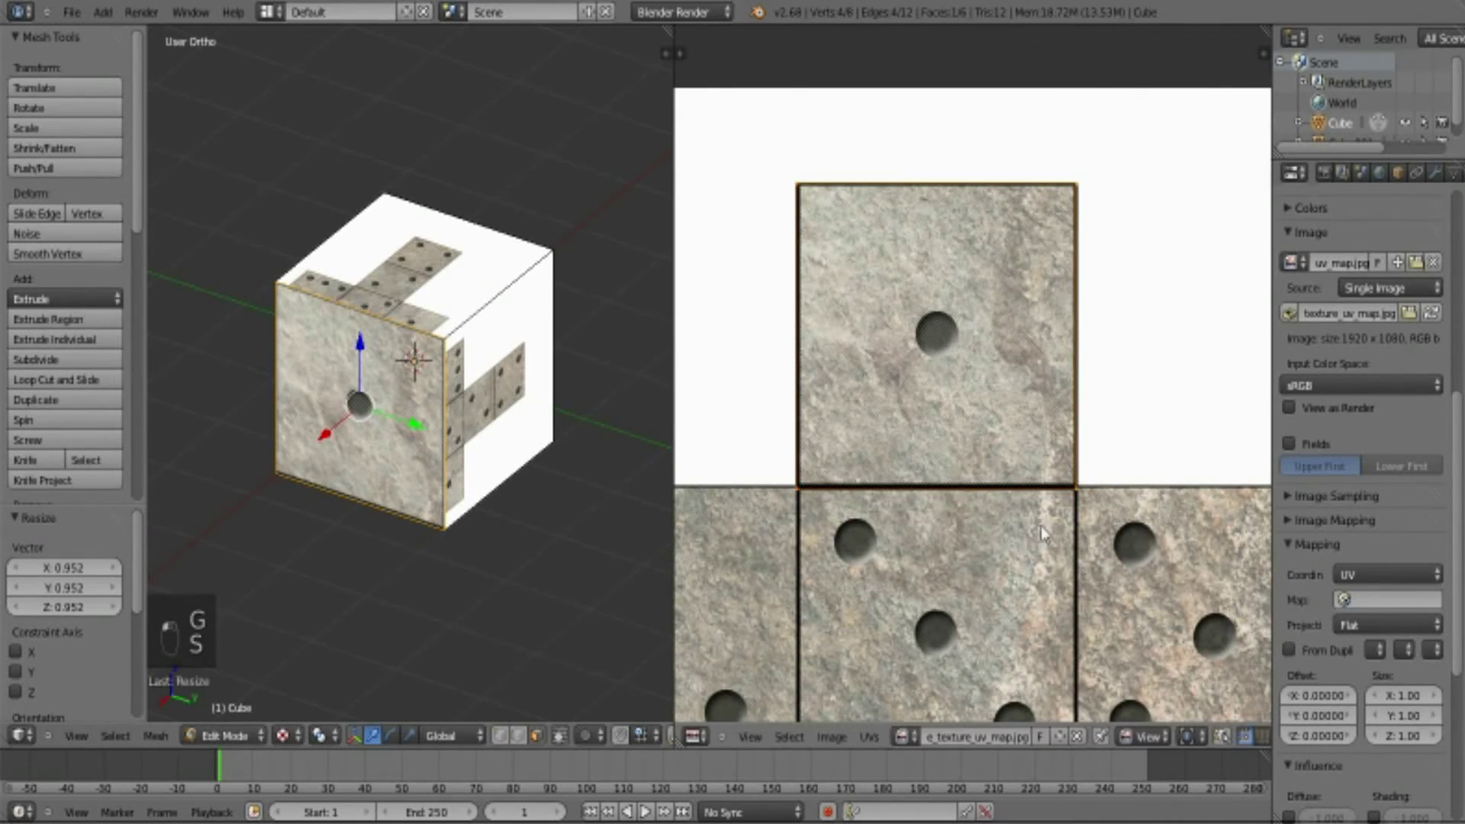
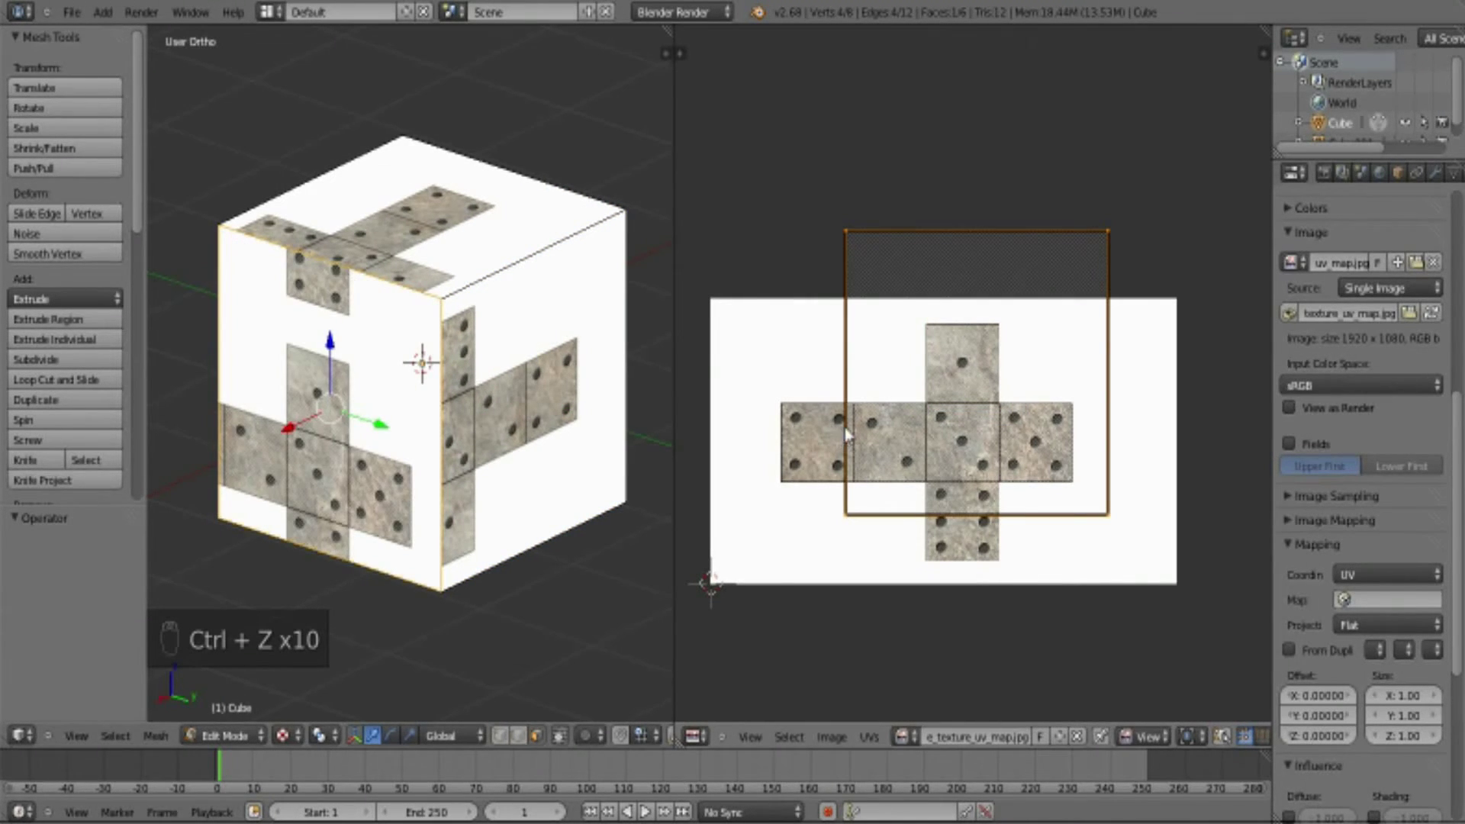
# - Fit another face's UVs onto the dice net's three-dot square by grabbing and scaling
pyautogui.press('ctrl+z')
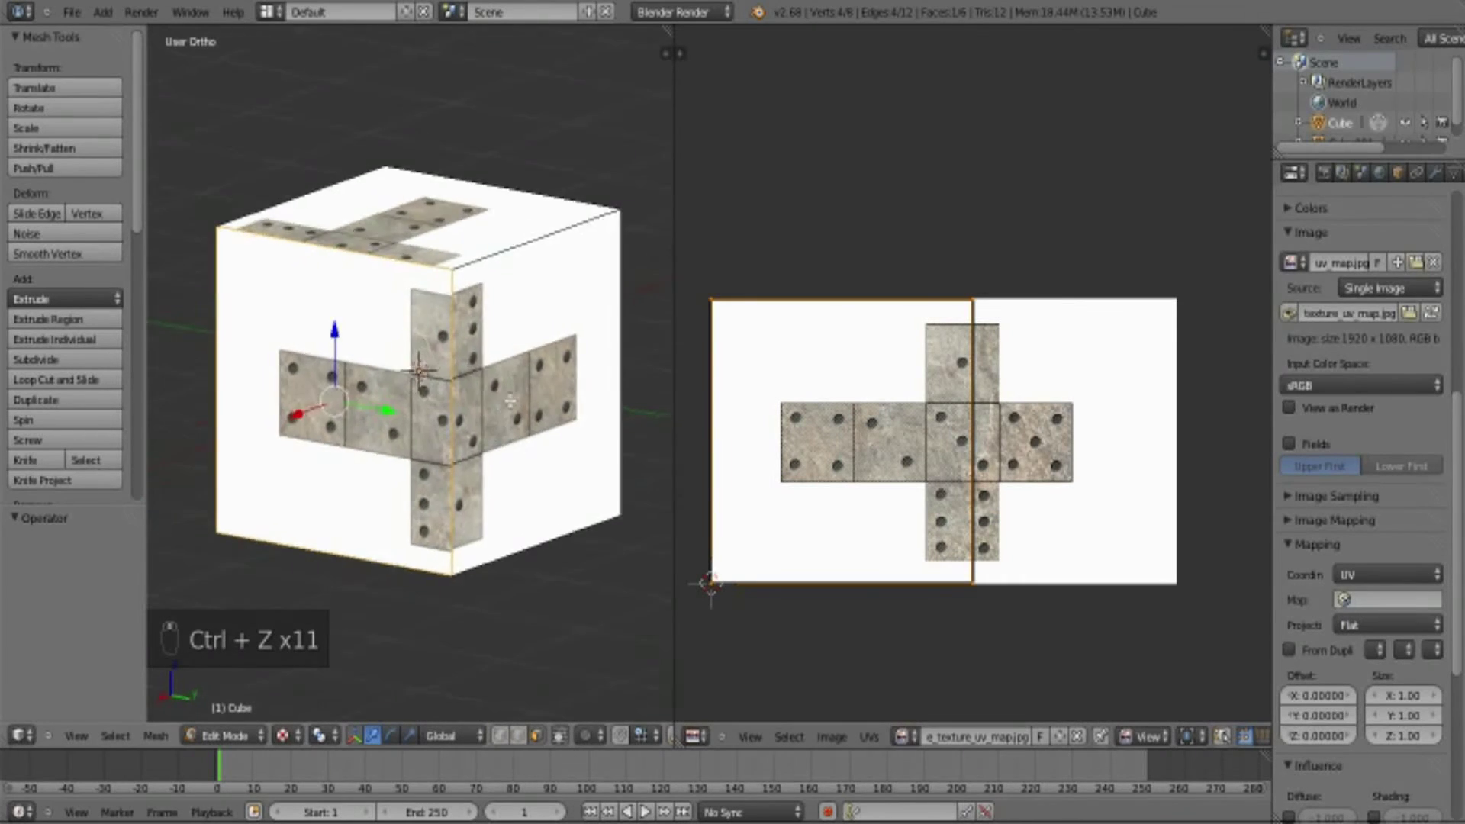
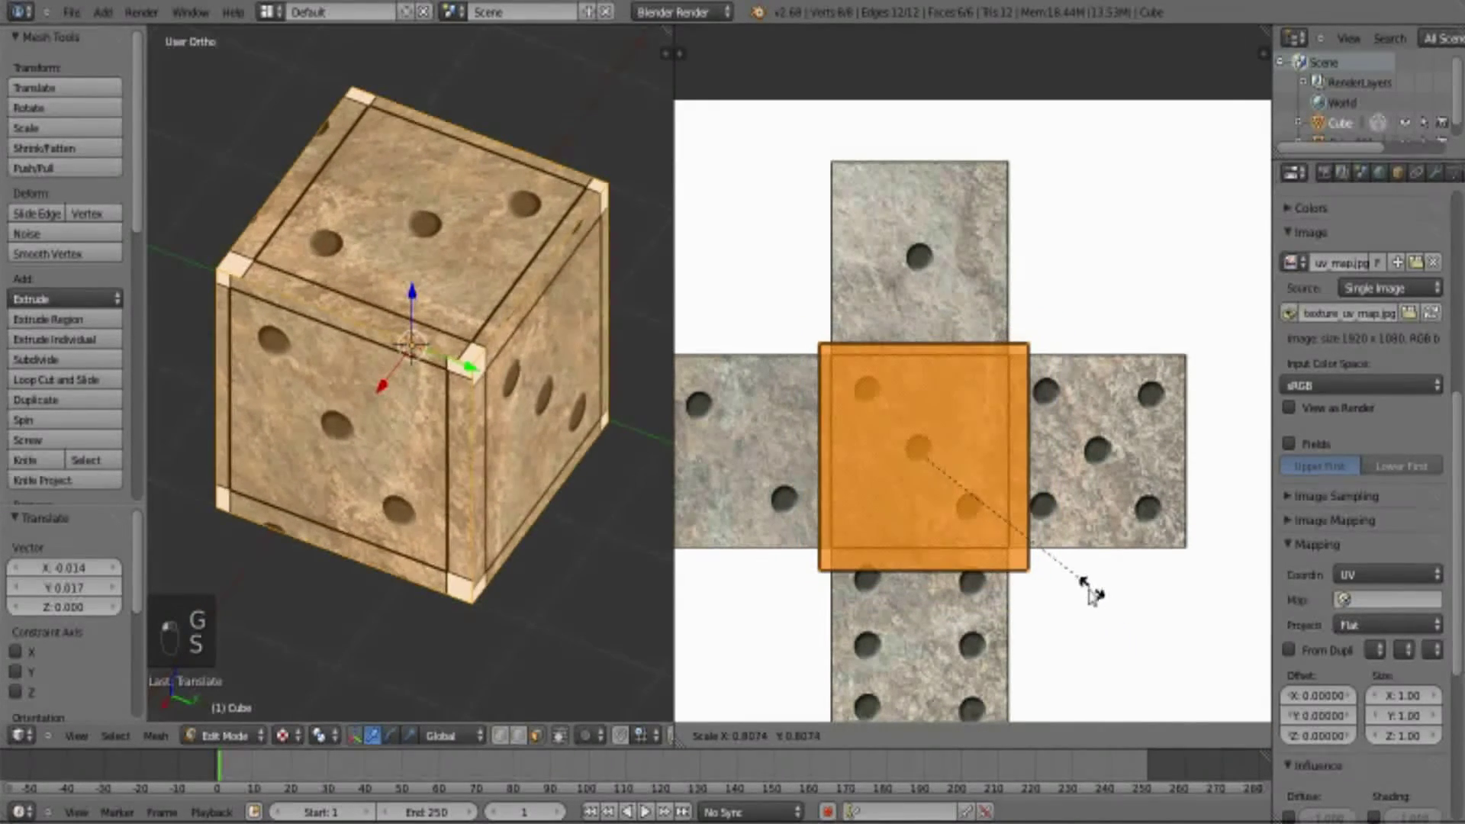
pyautogui.press('g')
pyautogui.press('s')
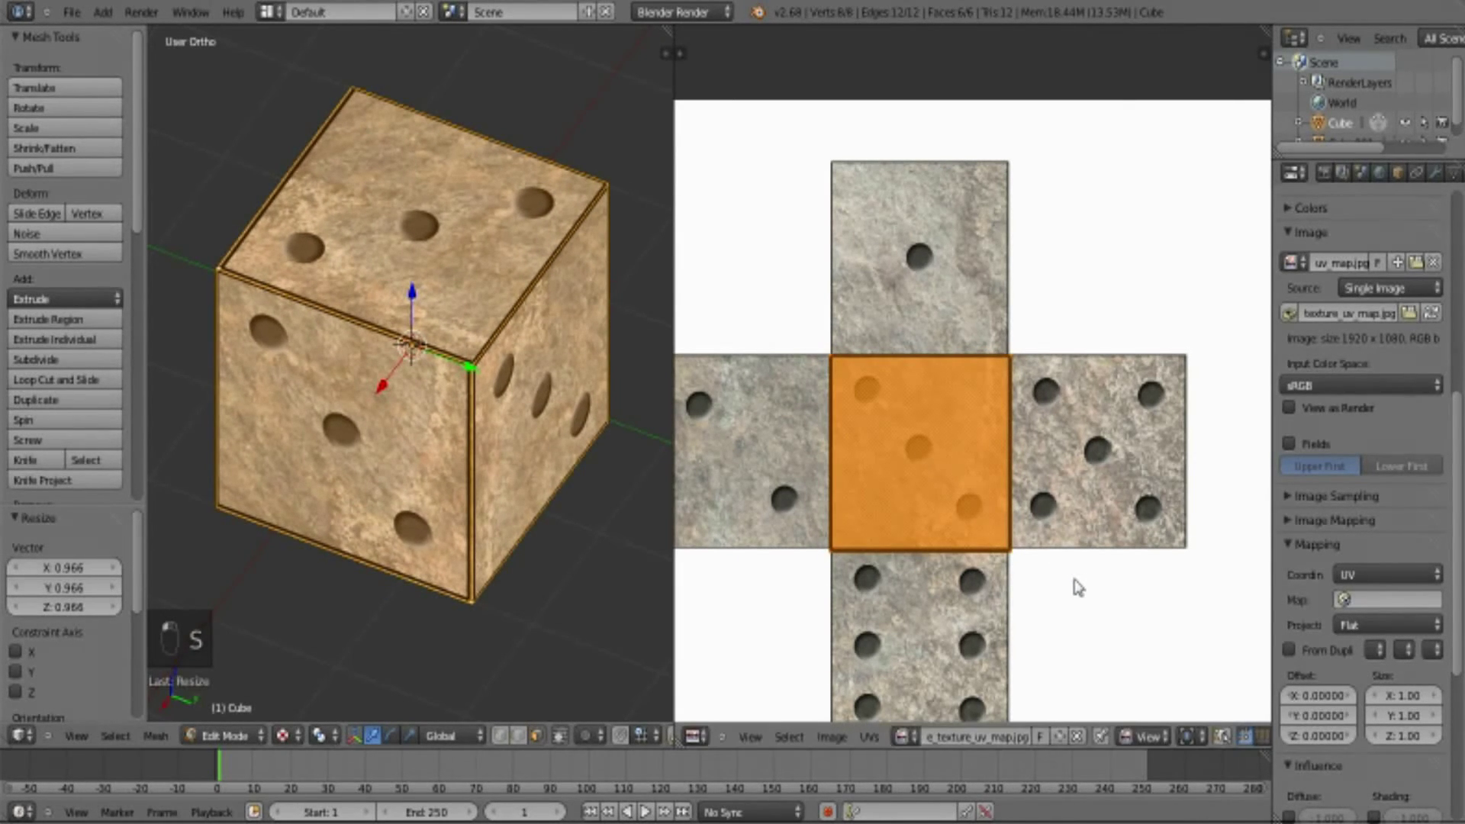
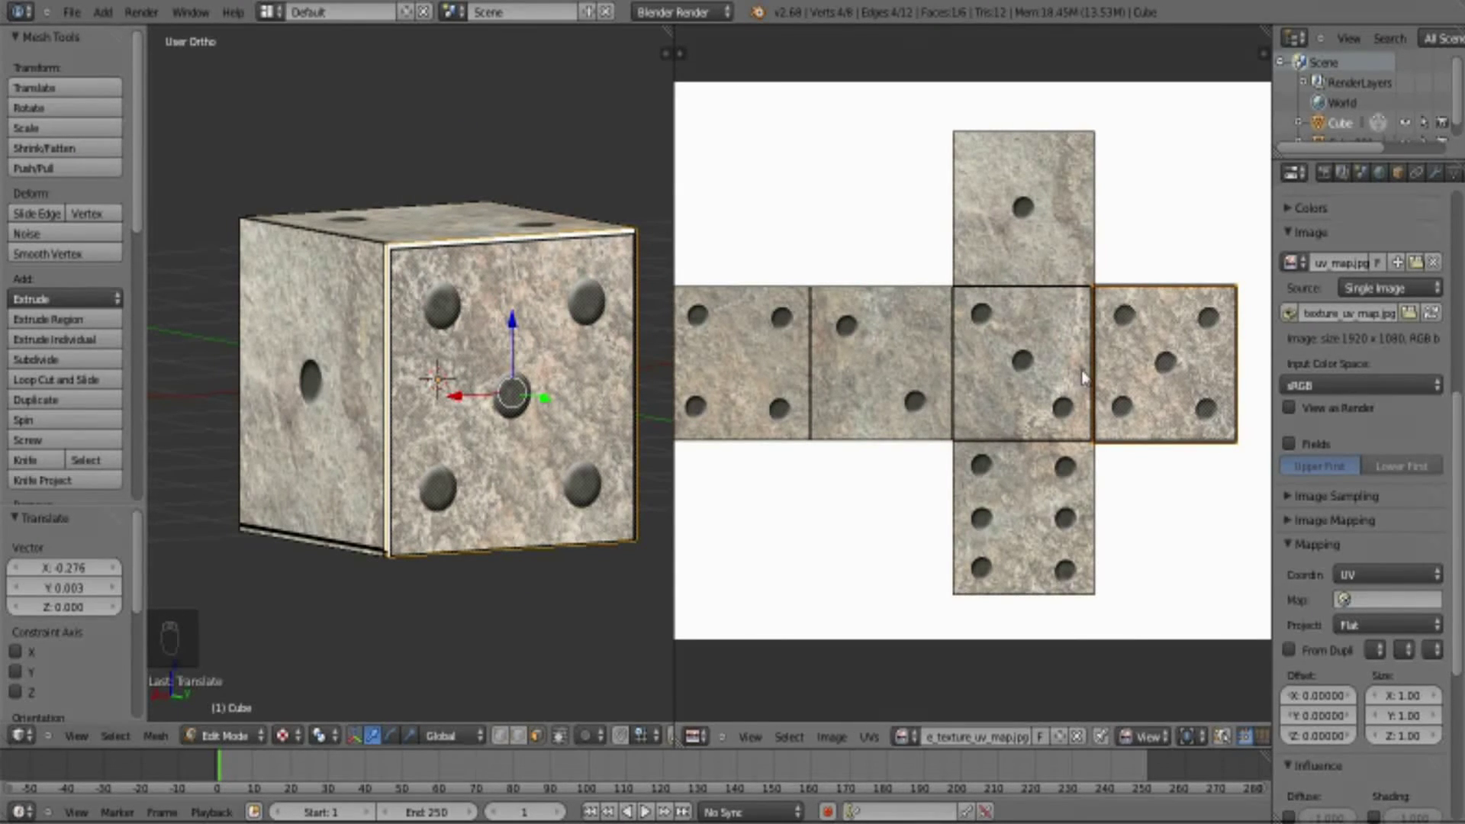
# - Adjust the selection and placement of a remaining UV square of the unwrap
pyautogui.press('a')
pyautogui.press('a')
pyautogui.press('g')
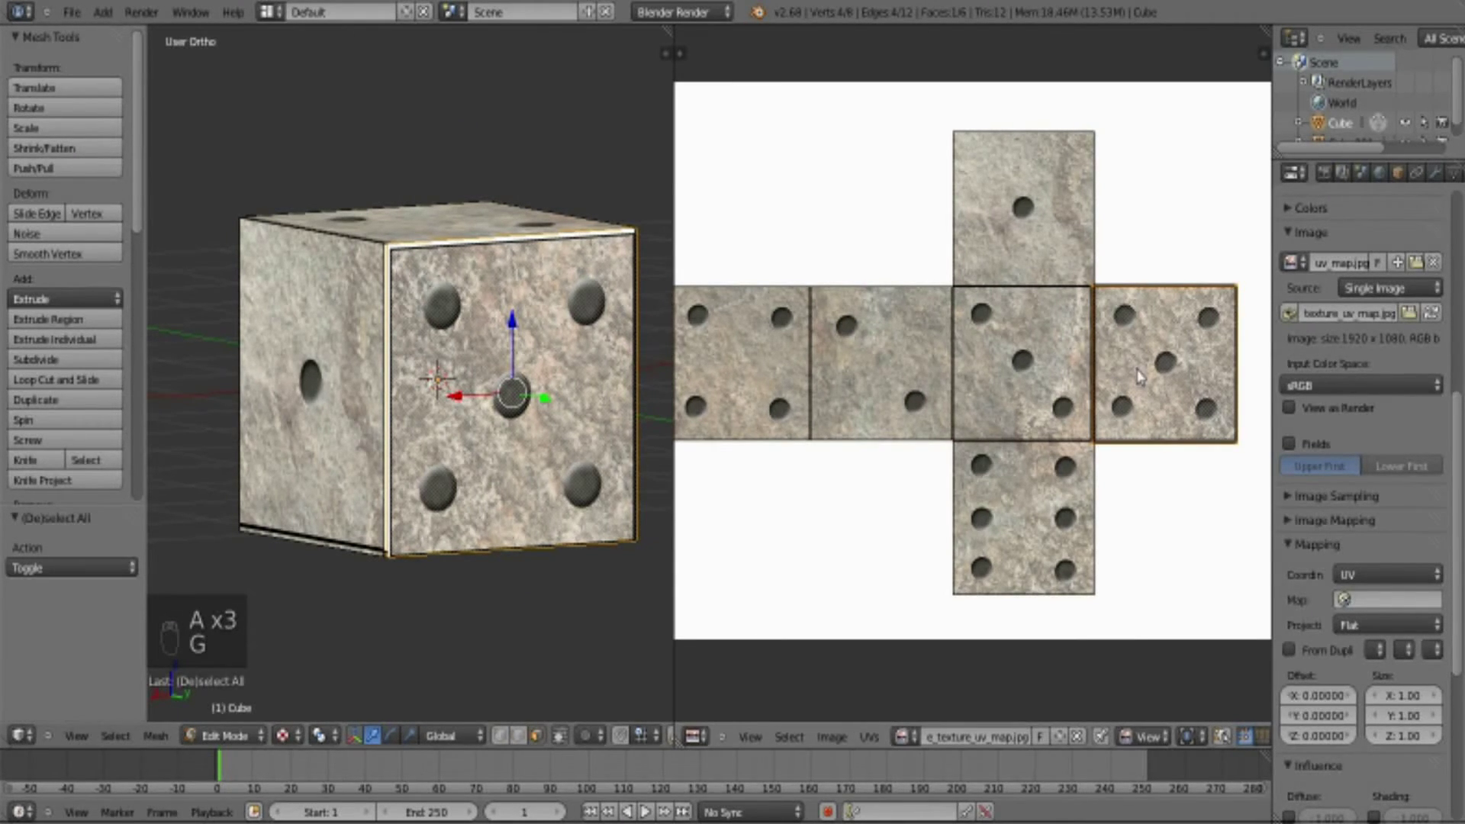
pyautogui.press('g')
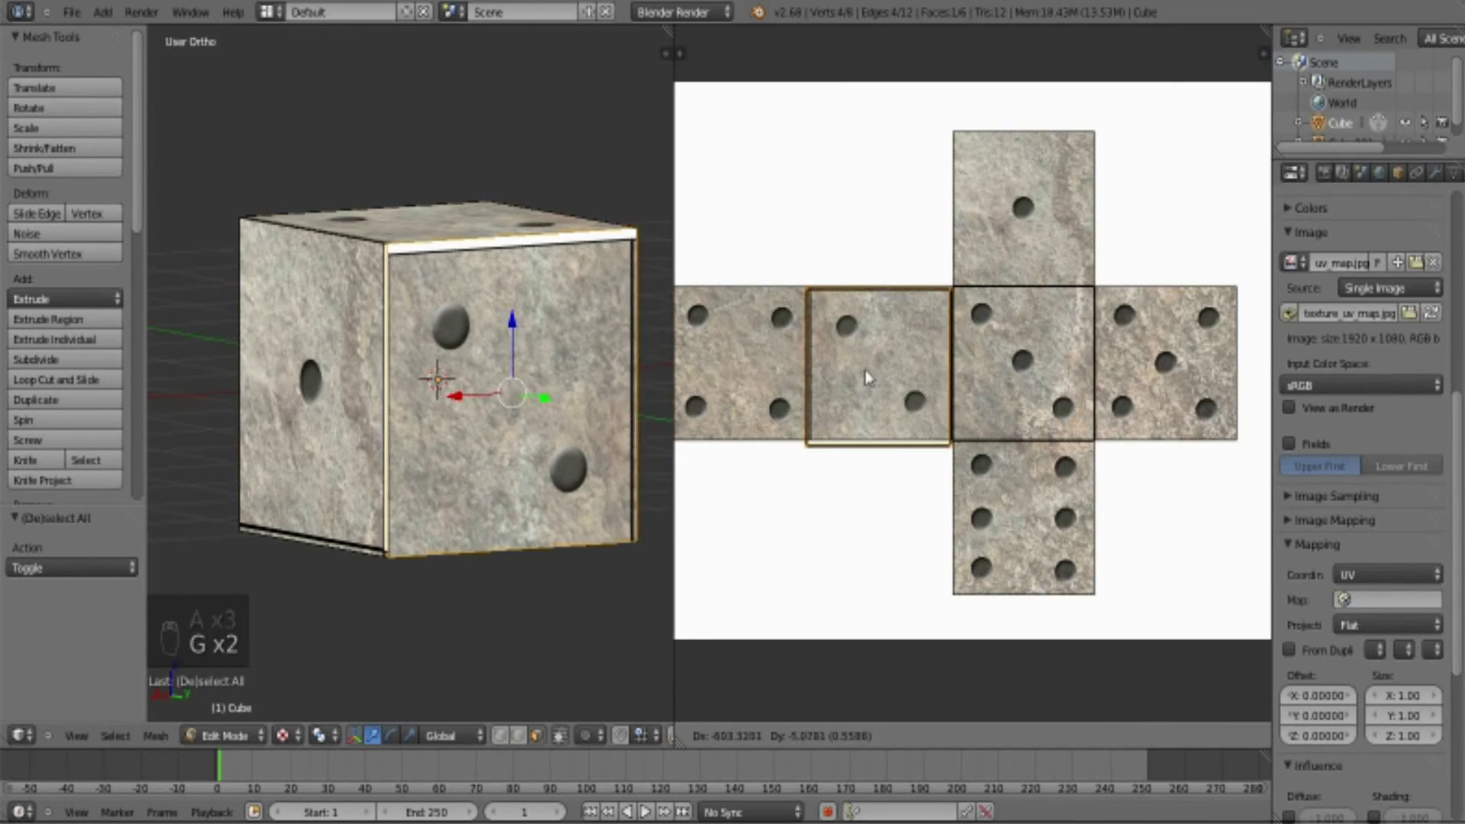
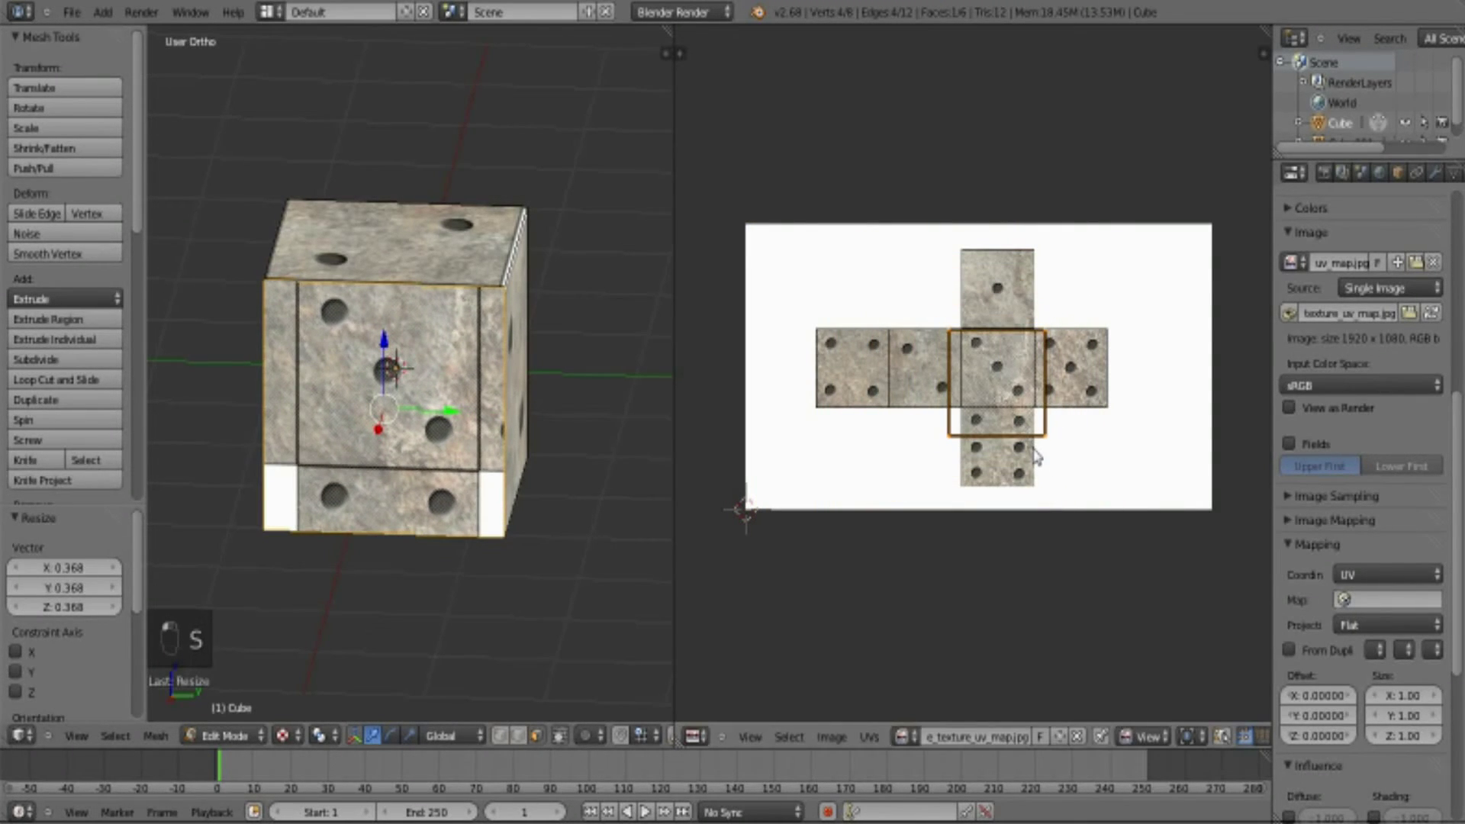
# - Leave face editing and delete the dice cube, leaving the scene empty
pyautogui.press('f')
pyautogui.press('g')
pyautogui.click(1044, 446)
pyautogui.press('Tab')
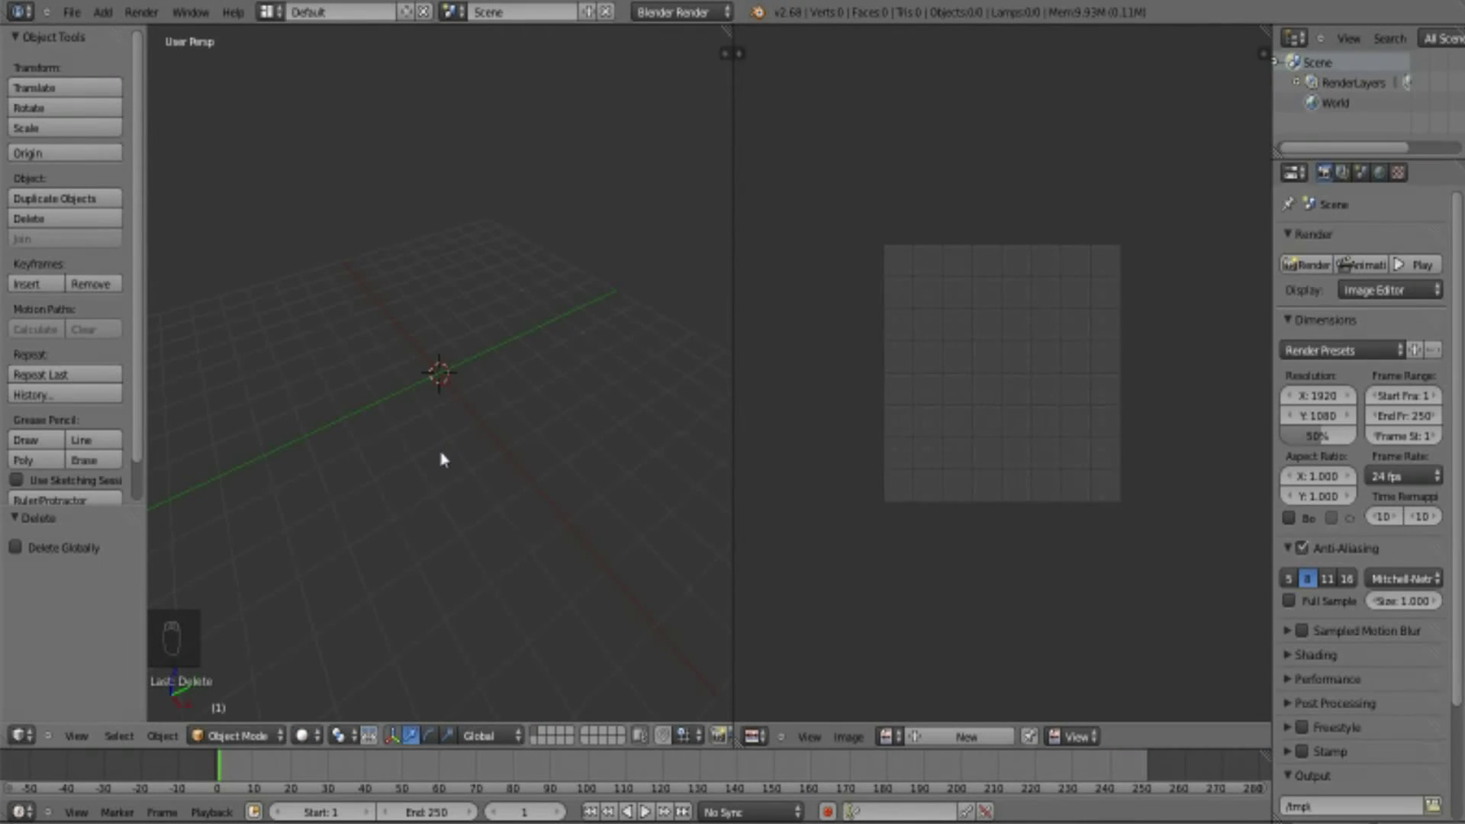
# - Add a 16-sided cylinder at the origin, removing a circle added by mistake first
pyautogui.moveTo(456, 458); pyautogui.dragTo(113, 14)
pyautogui.moveTo(115, 17); pyautogui.dragTo(253, 74)
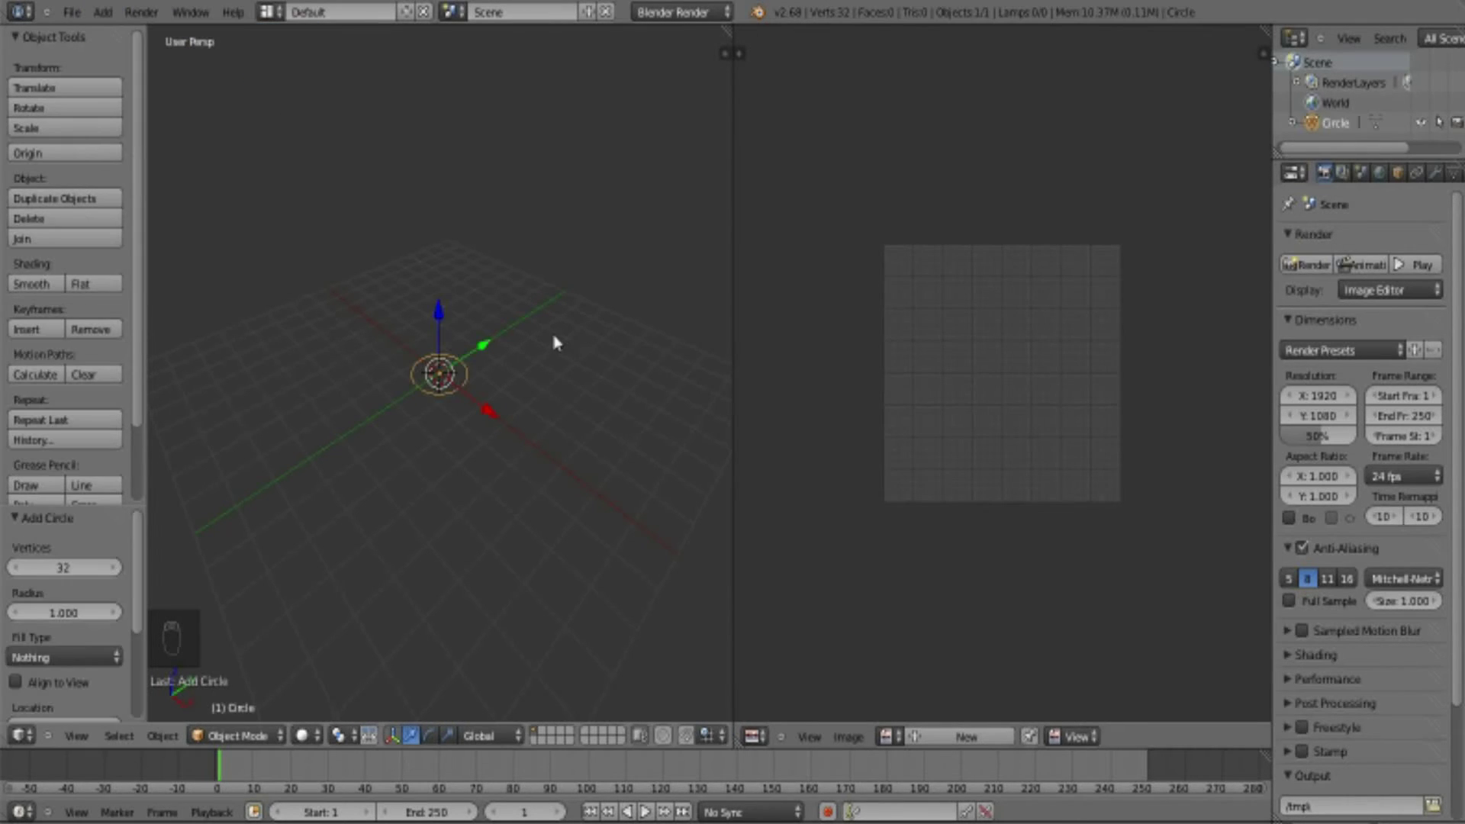
pyautogui.press('x')
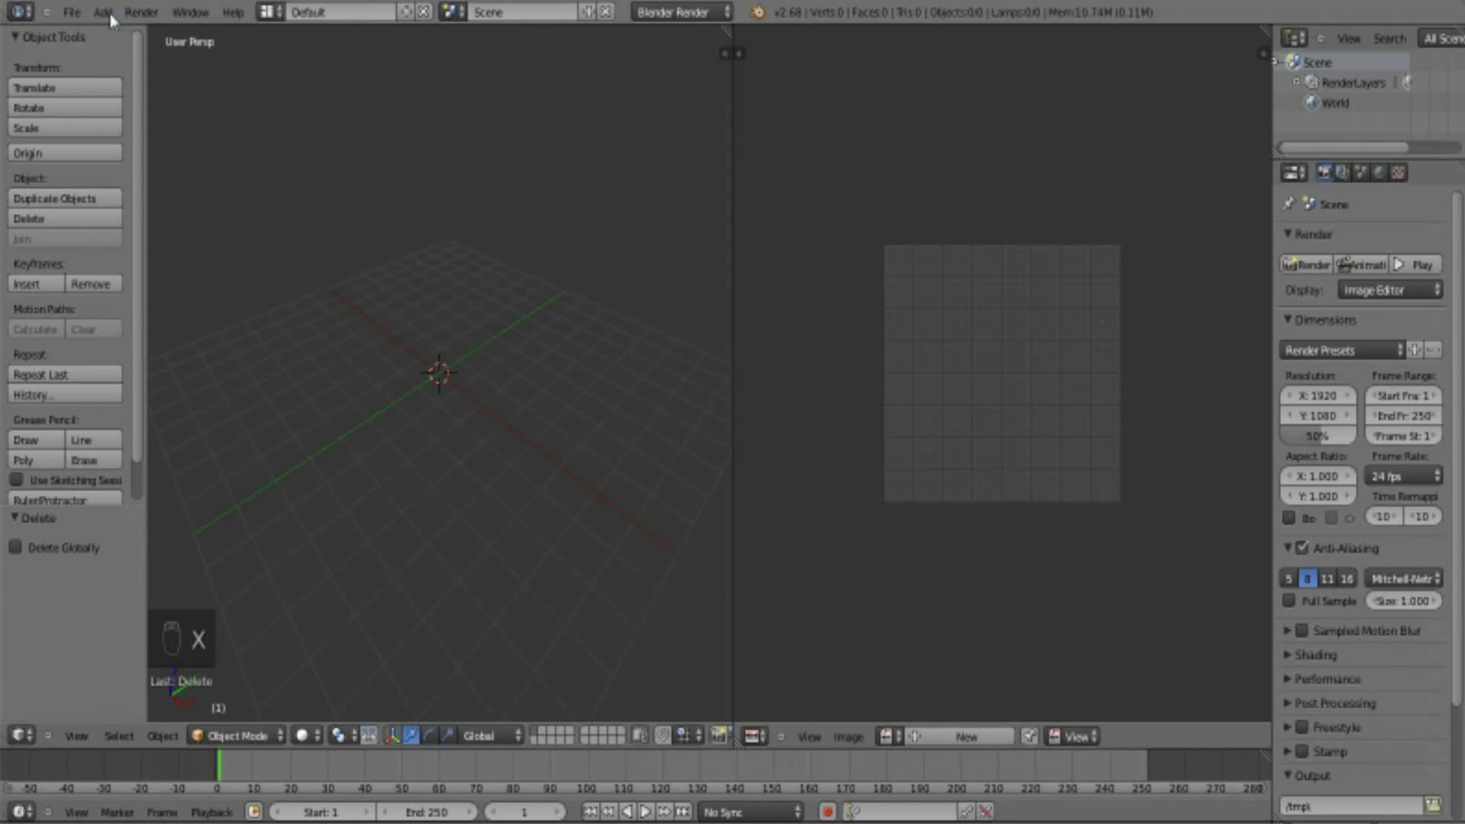
pyautogui.moveTo(114, 20); pyautogui.dragTo(271, 115)
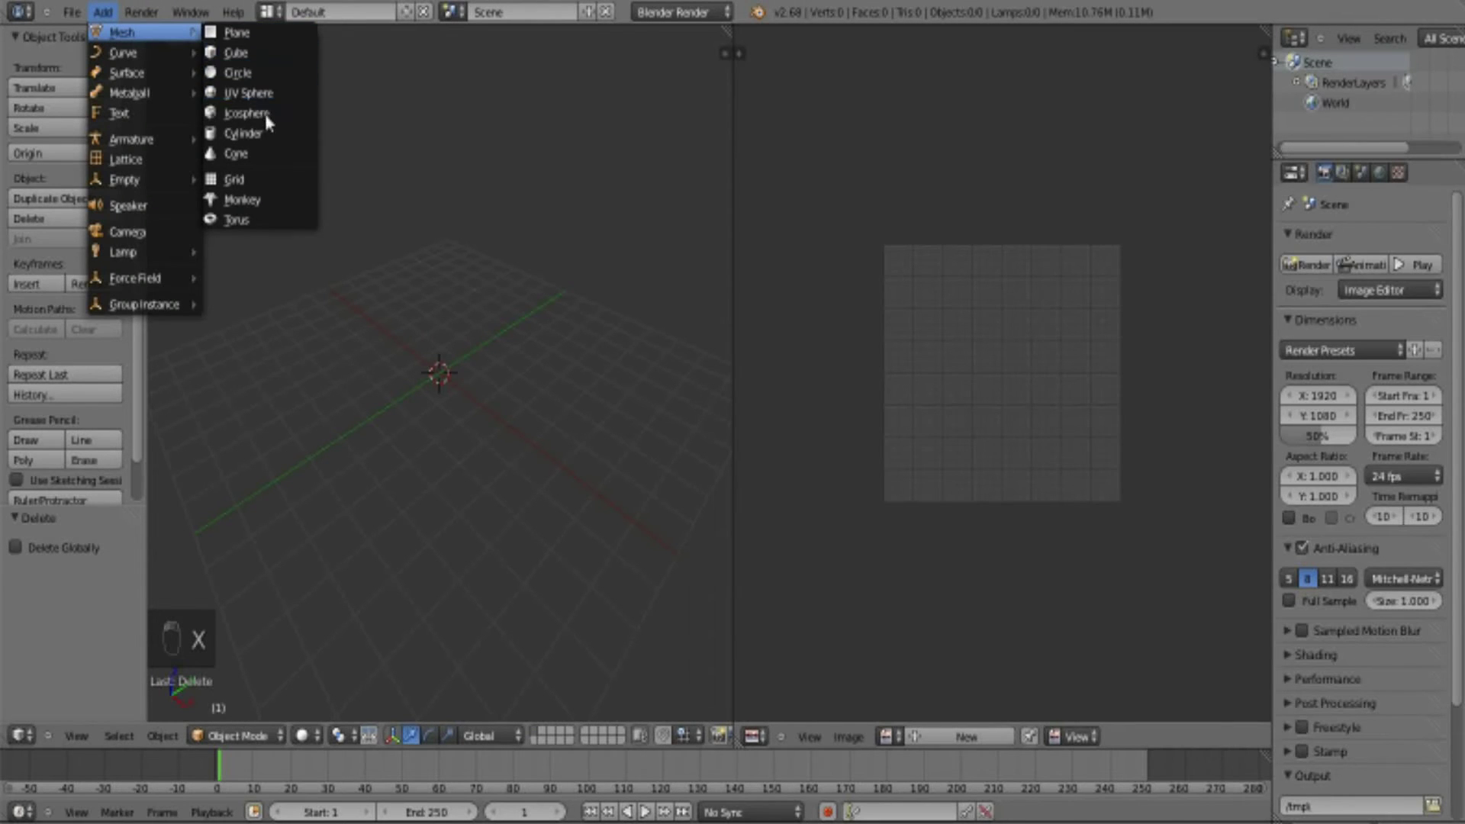
pyautogui.moveTo(624, 502); pyautogui.dragTo(576, 440)
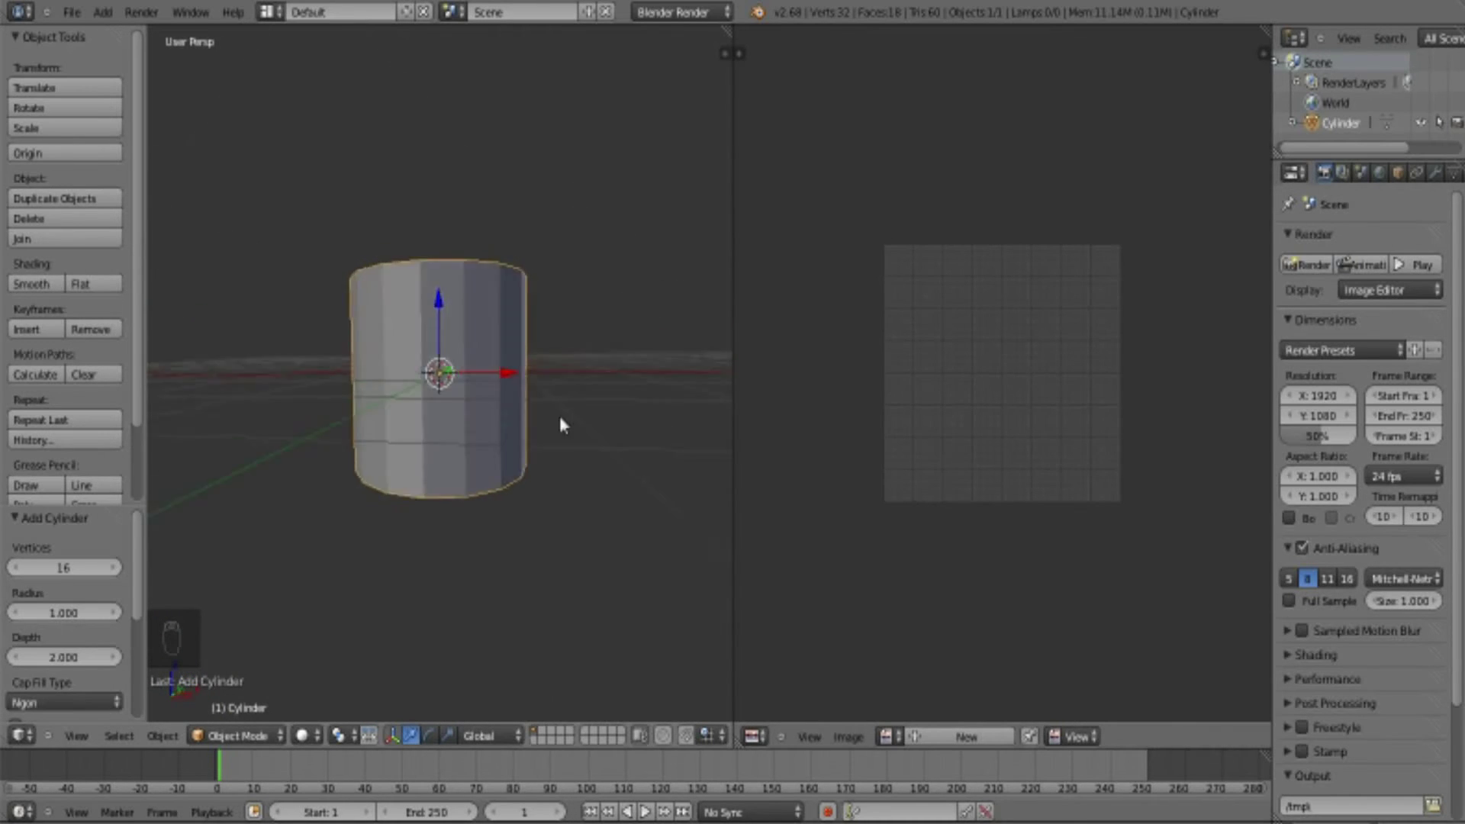
# - Orbit around the cylinder, switch to front orthographic view and zoom in
pyautogui.moveTo(457, 390); pyautogui.dragTo(463, 388)
pyautogui.moveTo(496, 421); pyautogui.dragTo(538, 418)
pyautogui.moveTo(374, 415); pyautogui.dragTo(455, 400)
pyautogui.press('KP_1')
pyautogui.press('KP_5')
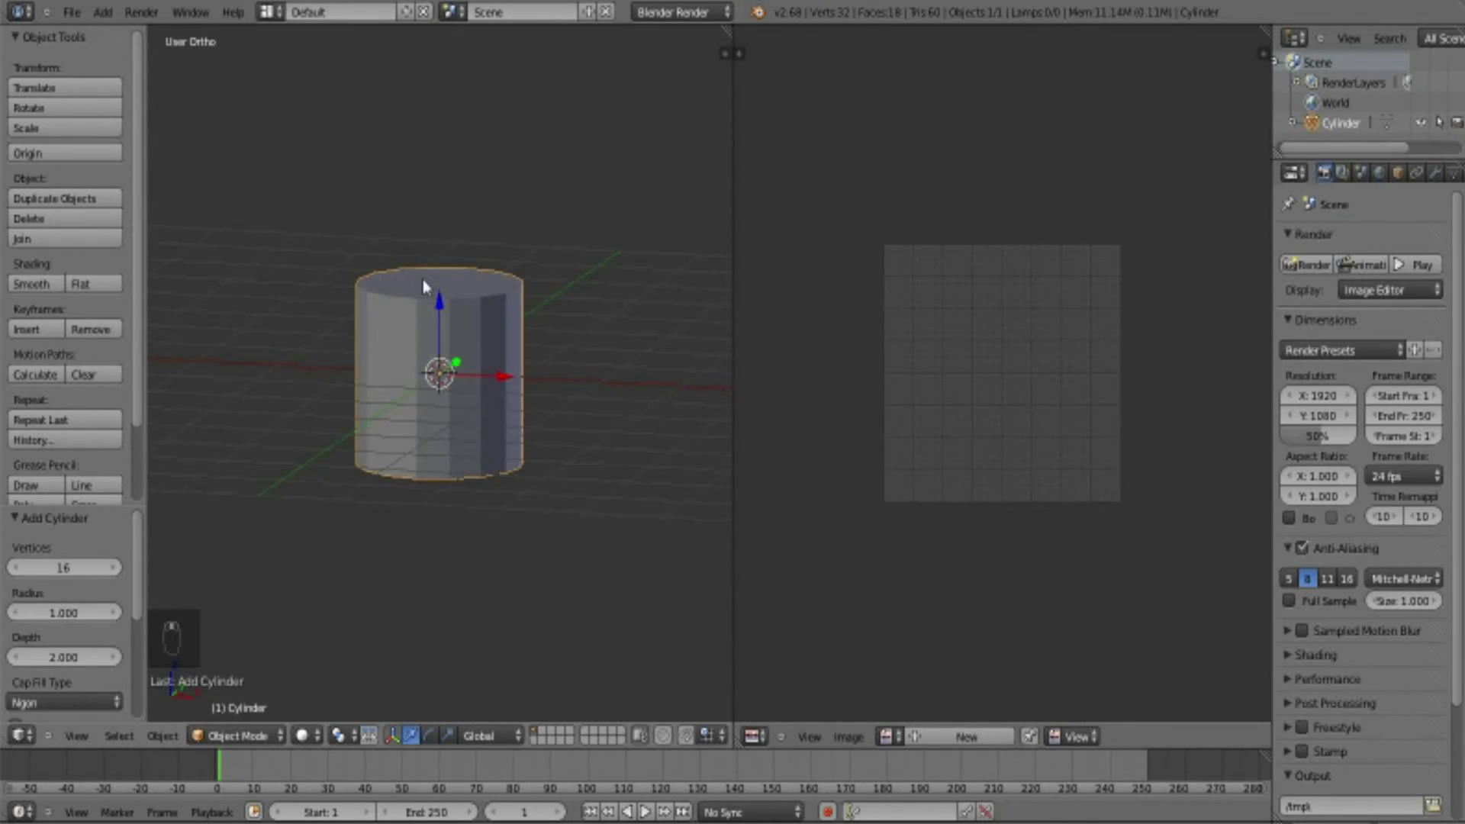
pyautogui.moveTo(534, 387); pyautogui.dragTo(510, 406)
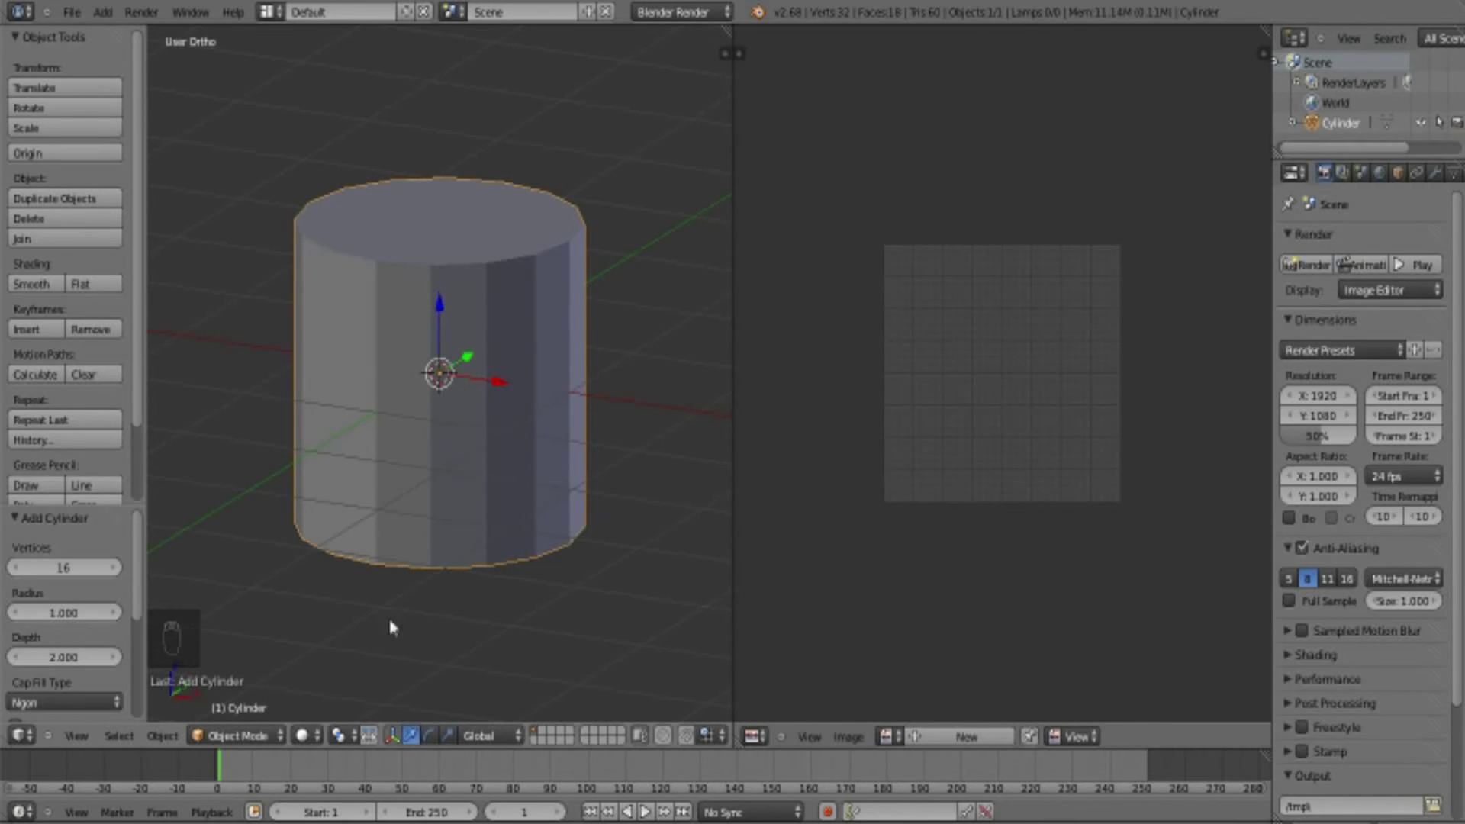
# - Set the viewport shading and add a new texture to the cylinder's material
pyautogui.moveTo(315, 743); pyautogui.dragTo(333, 701)
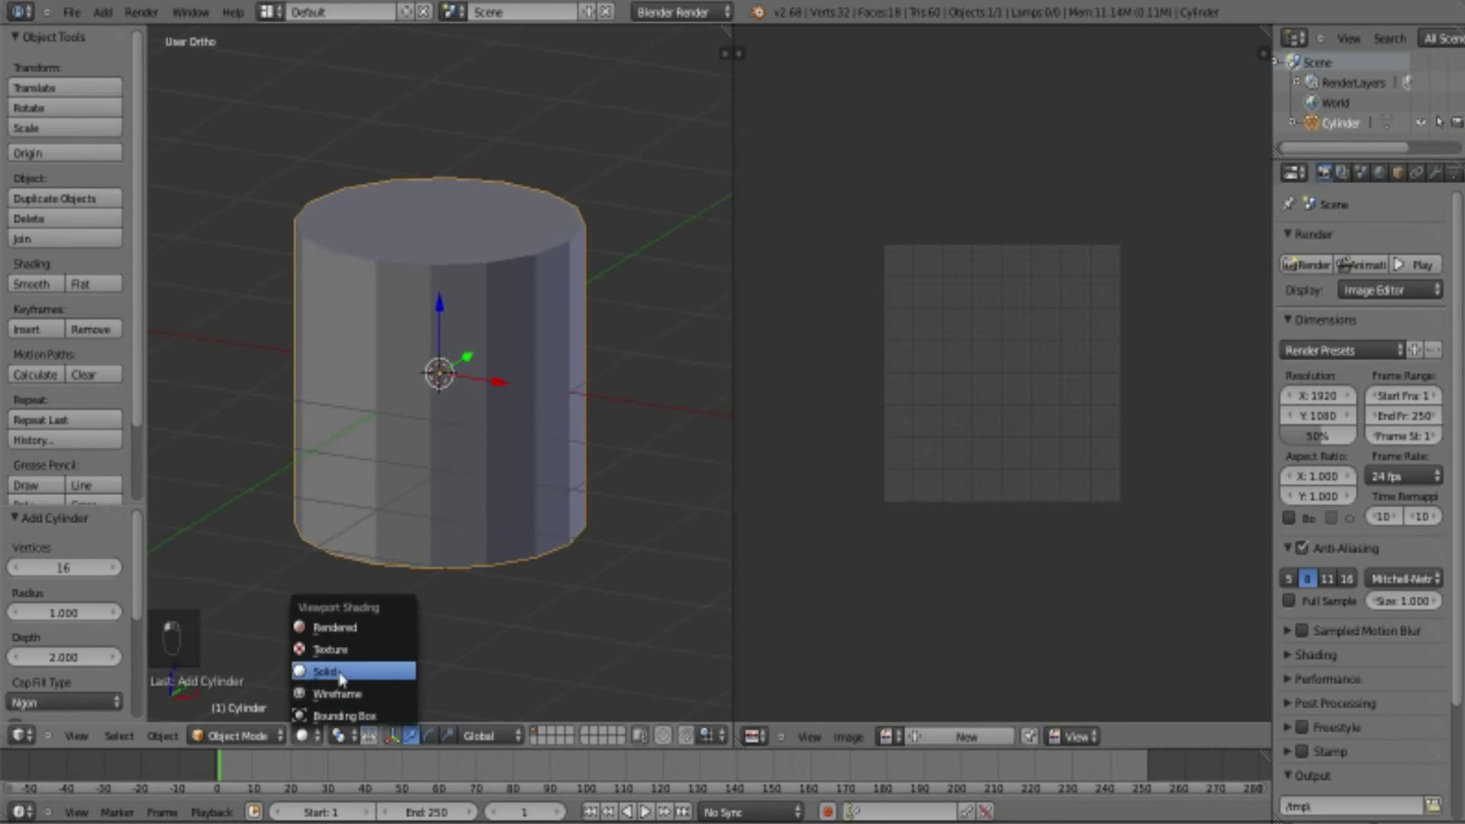
pyautogui.middleClick(470, 477)
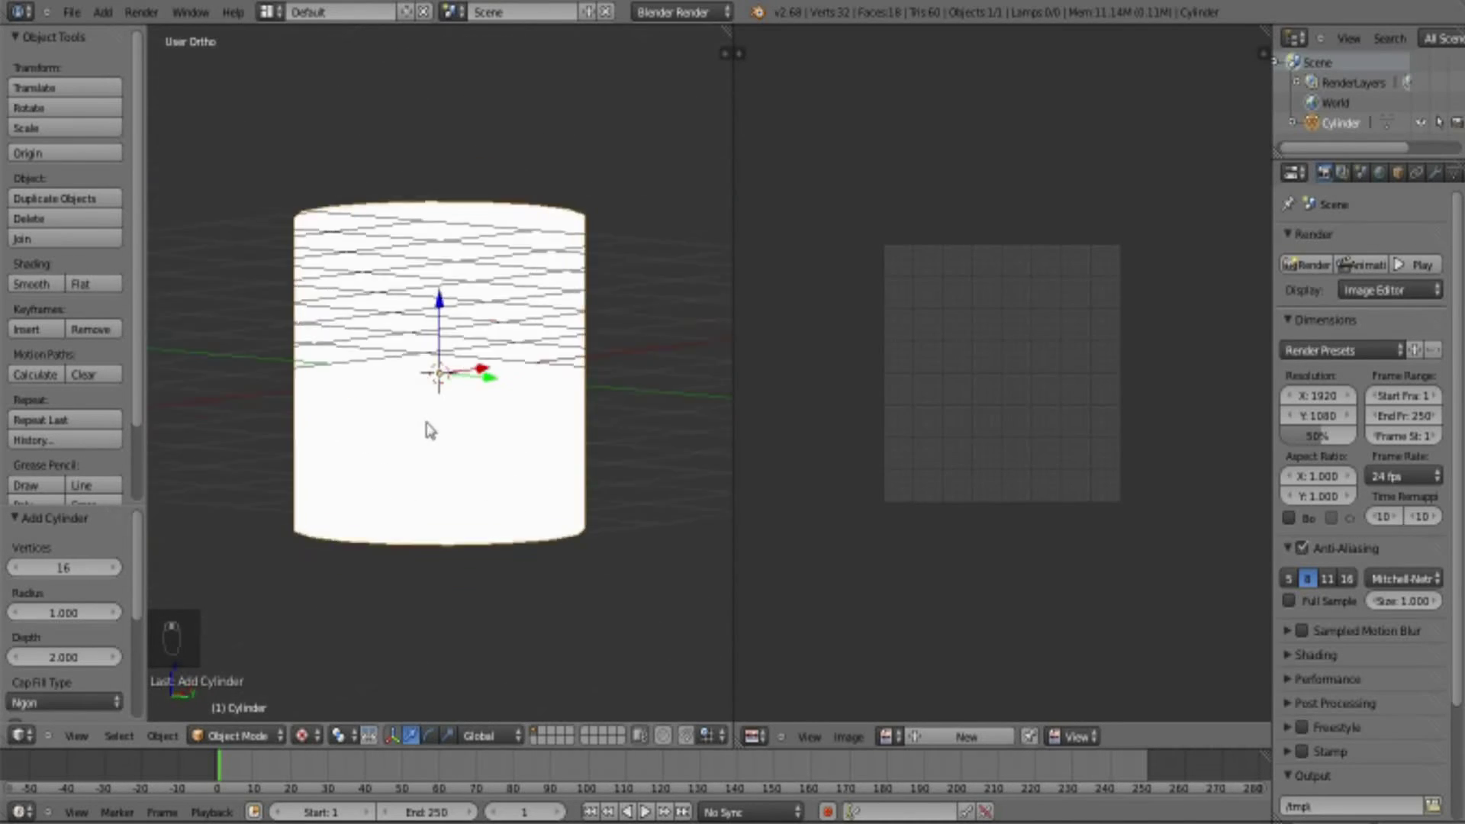
pyautogui.press('z')
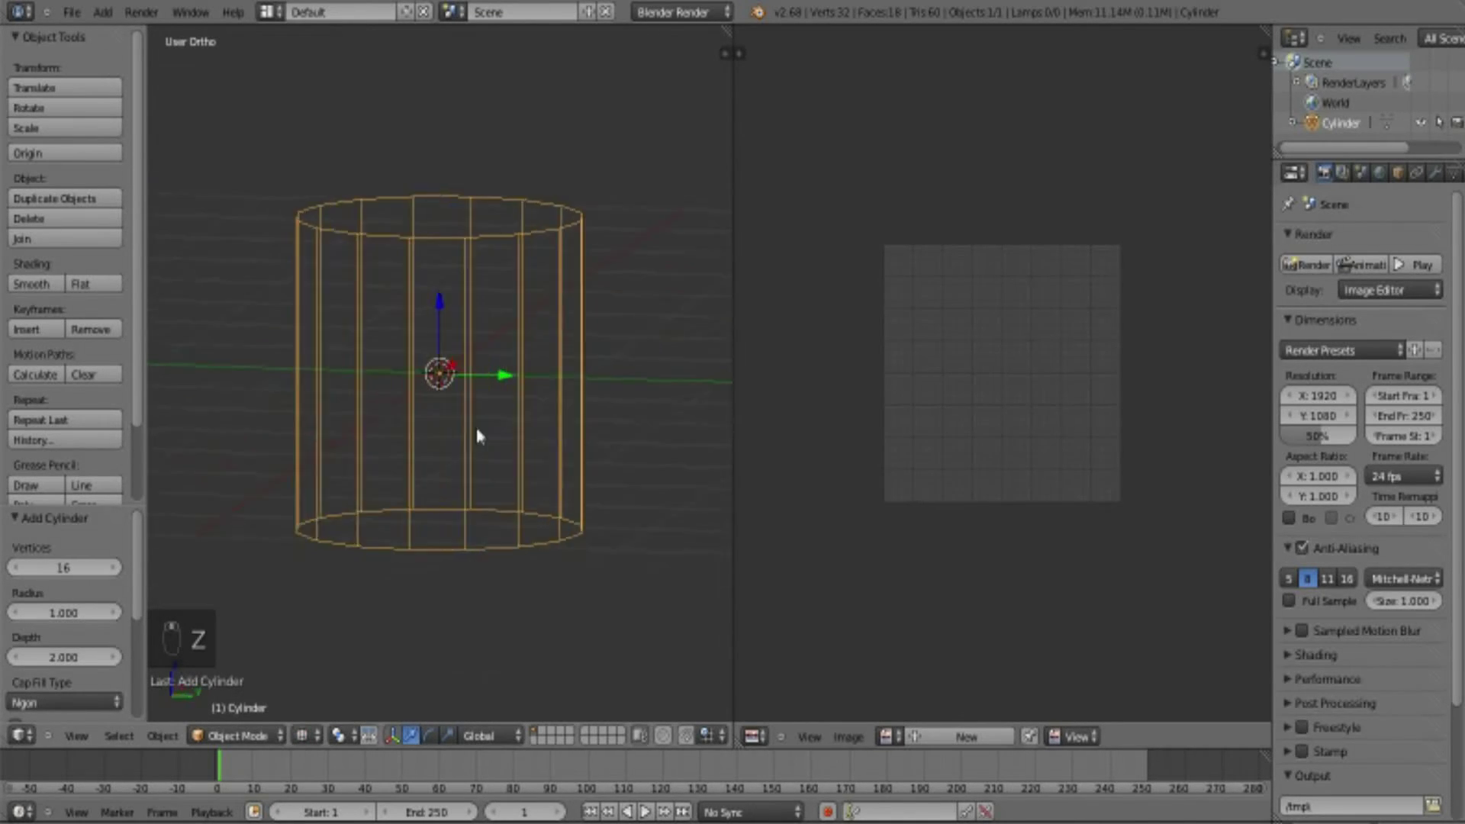
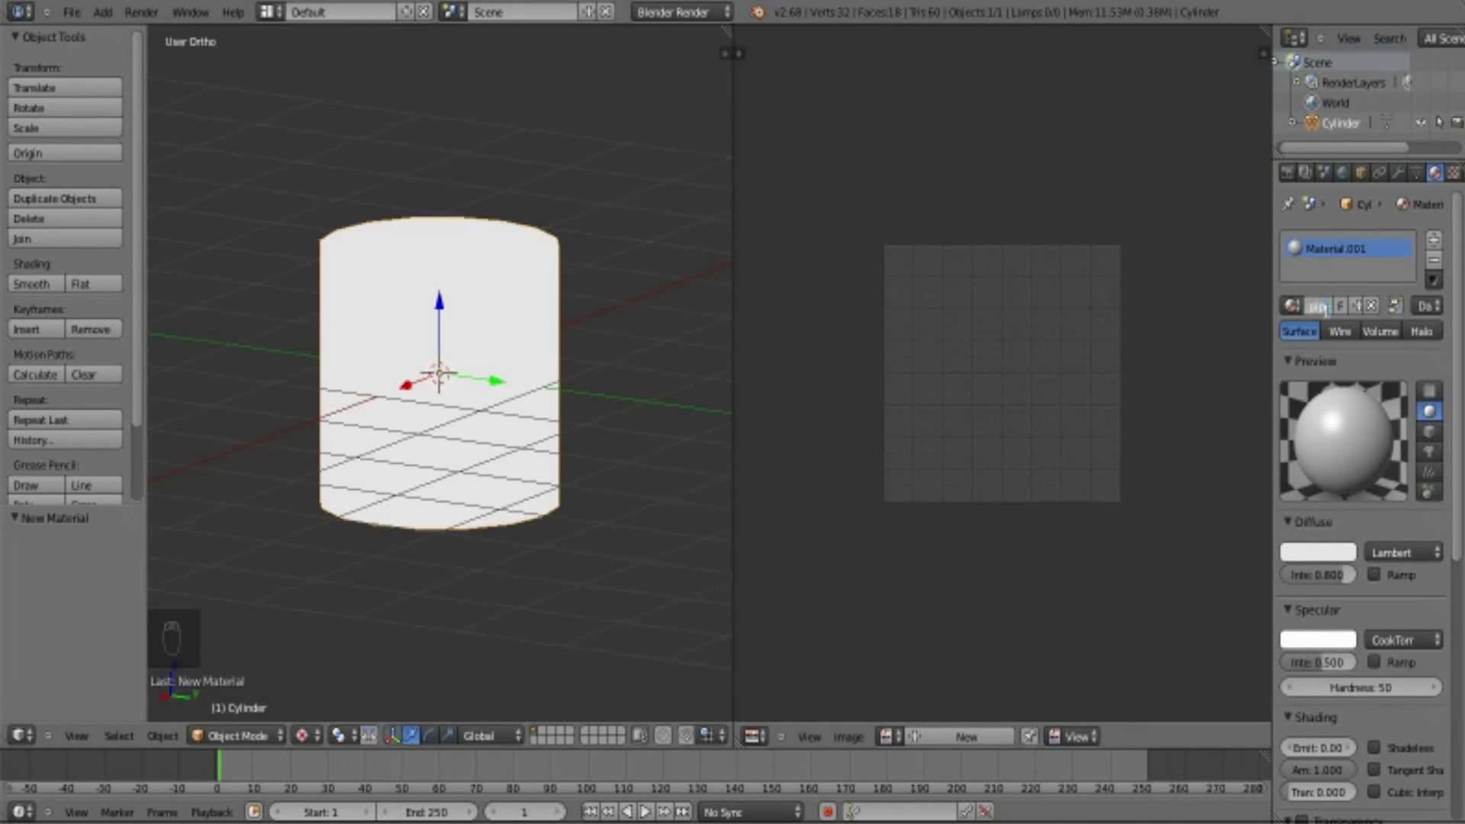
pyautogui.moveTo(1402, 188); pyautogui.dragTo(1421, 180)
pyautogui.moveTo(1421, 180); pyautogui.dragTo(1330, 382)
pyautogui.middleClick(1330, 382)
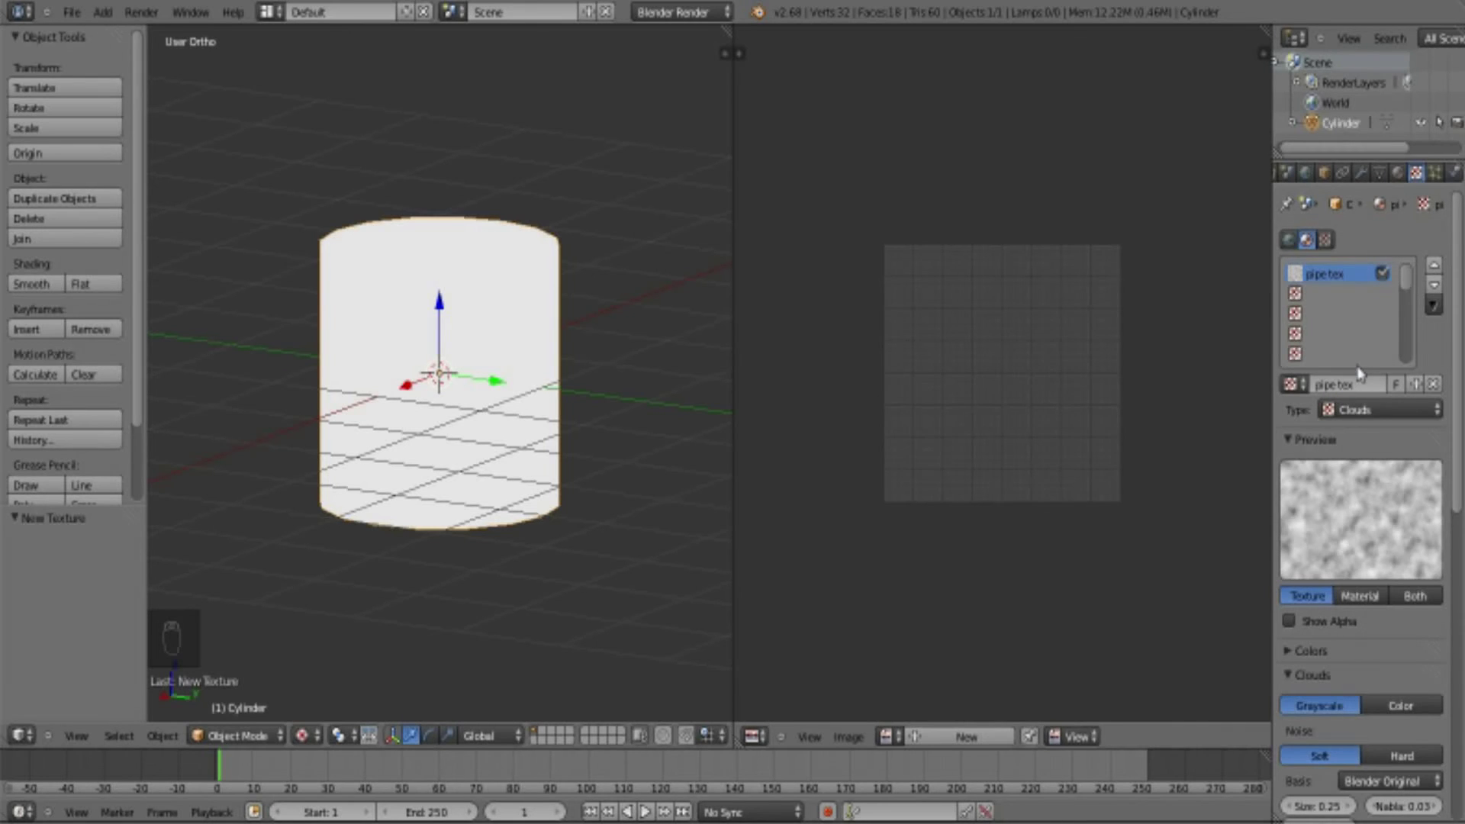
# - Make the texture Image or Movie type and load the 700×700 metal photo
pyautogui.moveTo(1372, 418); pyautogui.dragTo(1369, 420)
pyautogui.middleClick(1369, 420)
pyautogui.moveTo(1369, 404); pyautogui.dragTo(1320, 552)
pyautogui.moveTo(1320, 552); pyautogui.dragTo(1383, 618)
pyautogui.moveTo(1383, 619); pyautogui.dragTo(1366, 516)
pyautogui.moveTo(1367, 516); pyautogui.dragTo(1408, 510)
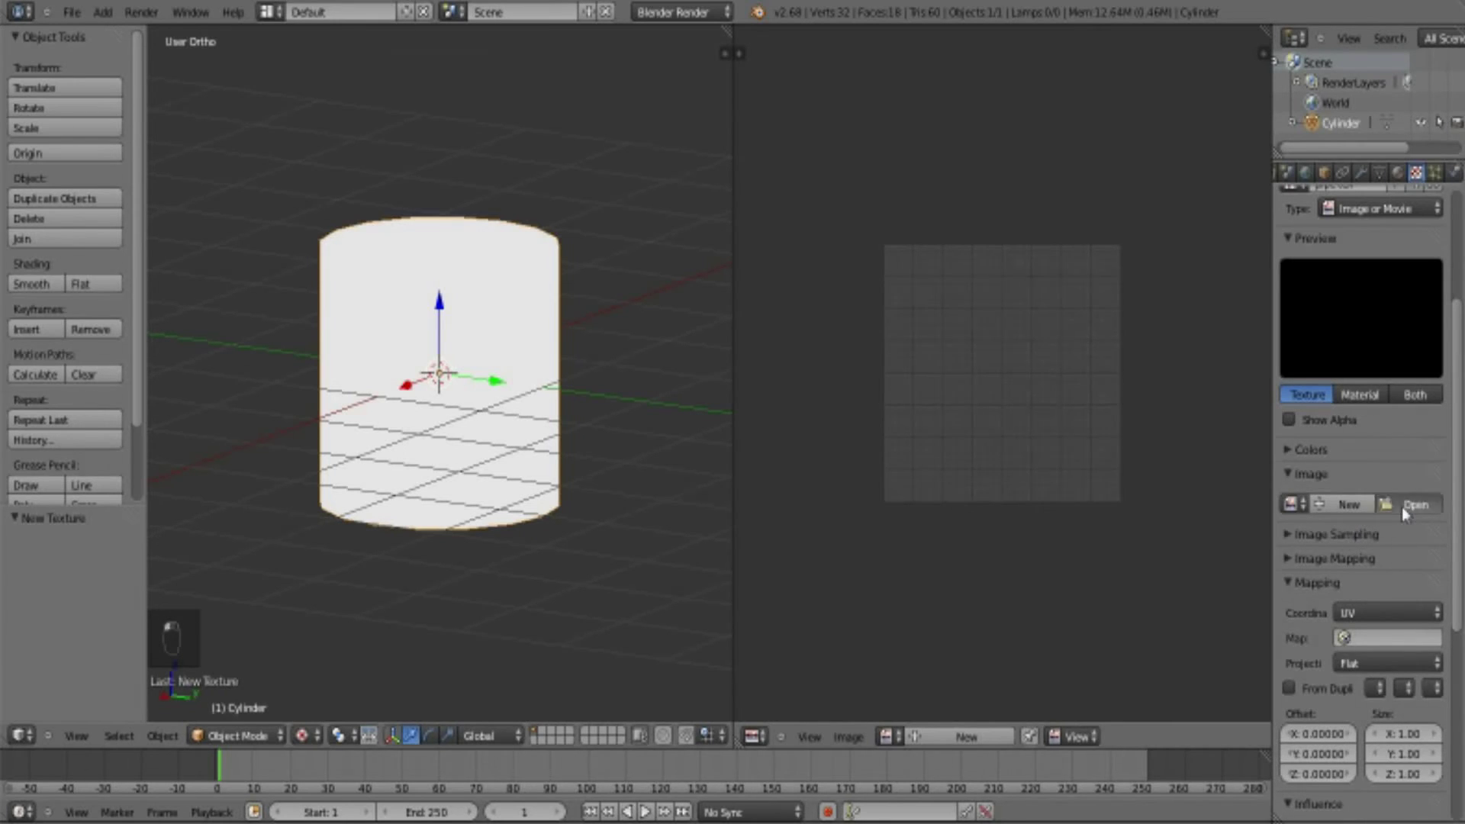
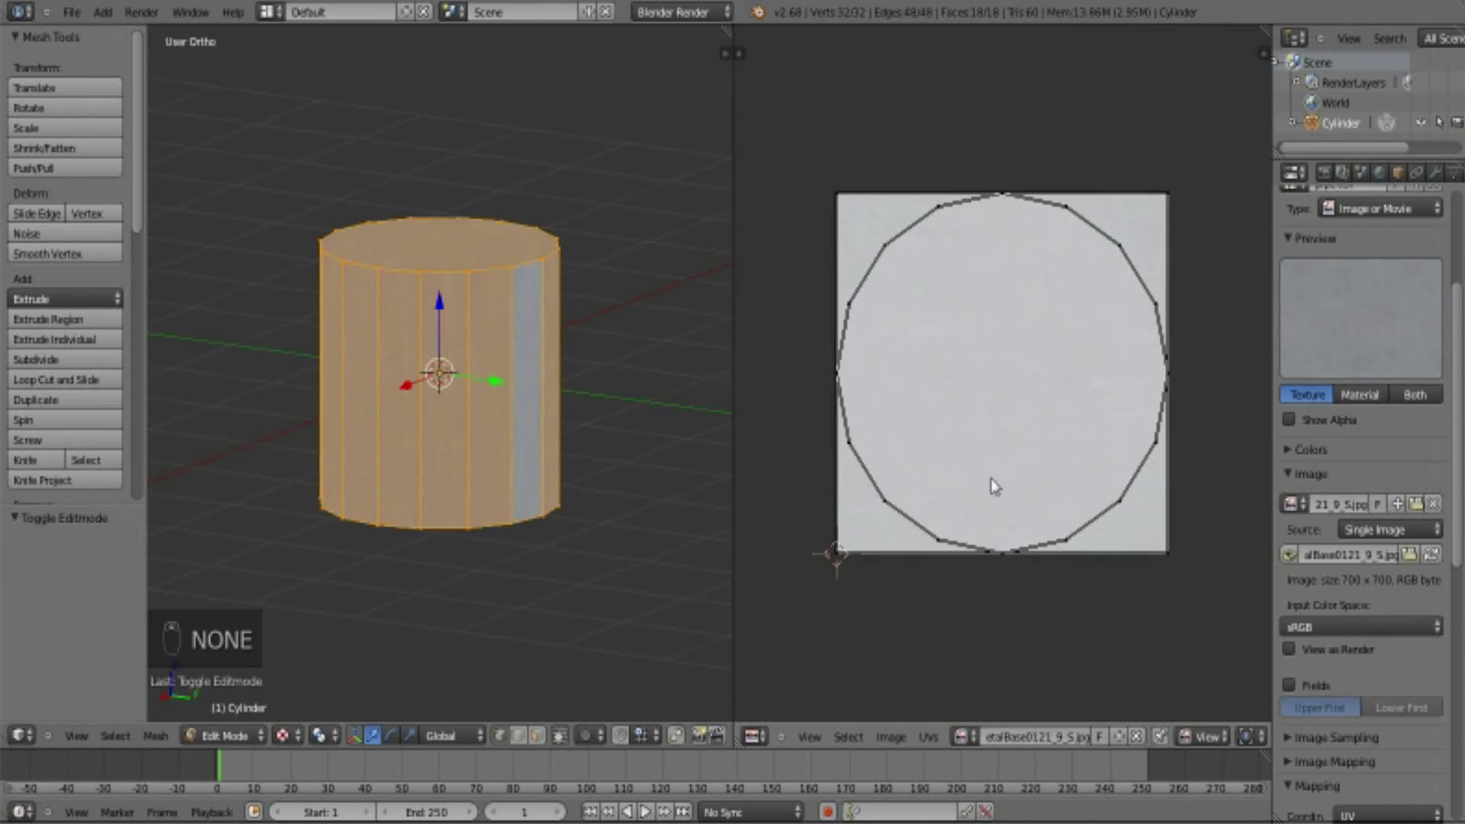
# - Preview the metal-textured cylinder in Object Mode, then return to Edit Mode in front view
pyautogui.click(910, 372)
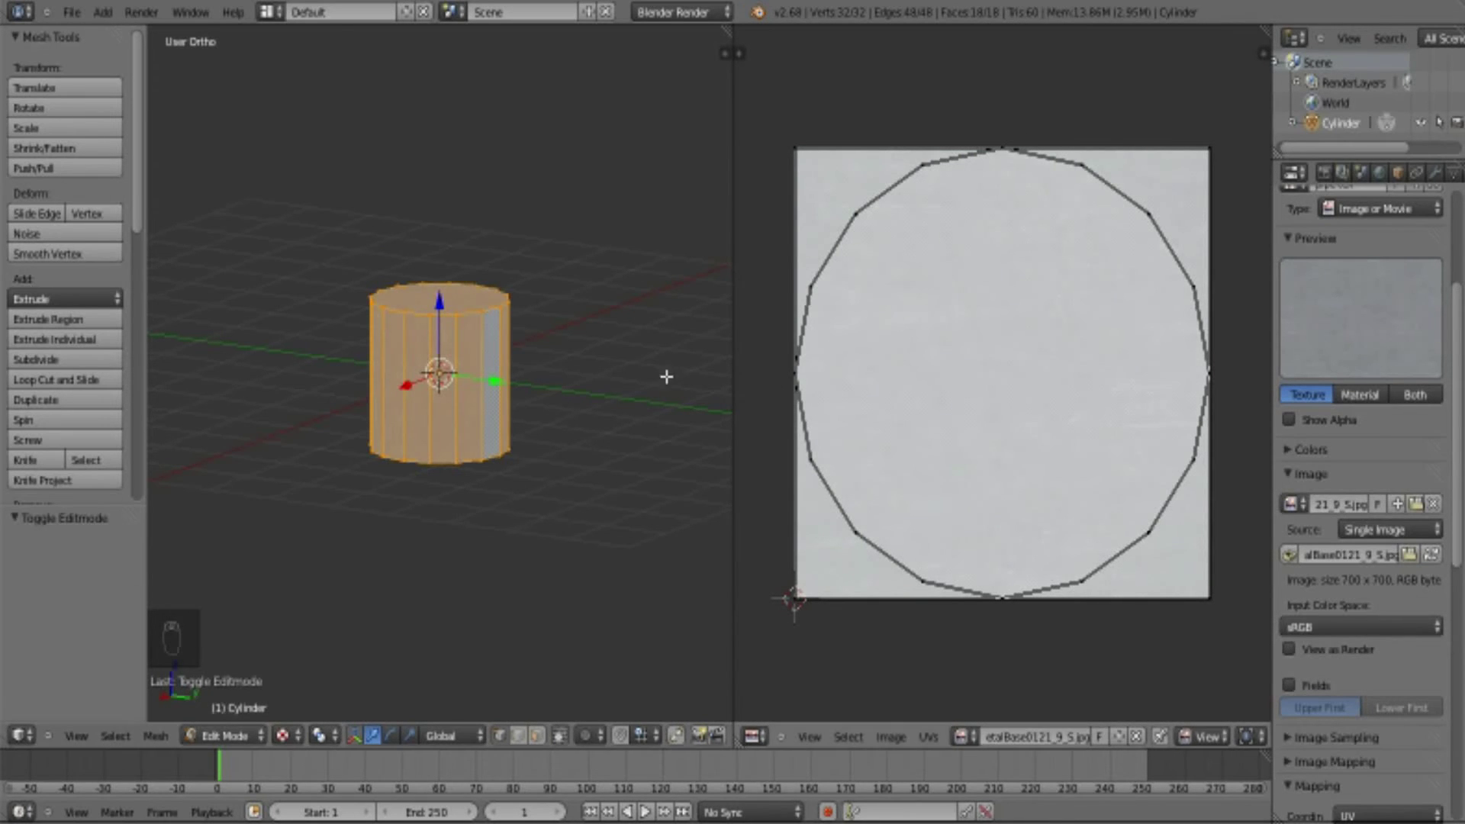
pyautogui.press('Tab')
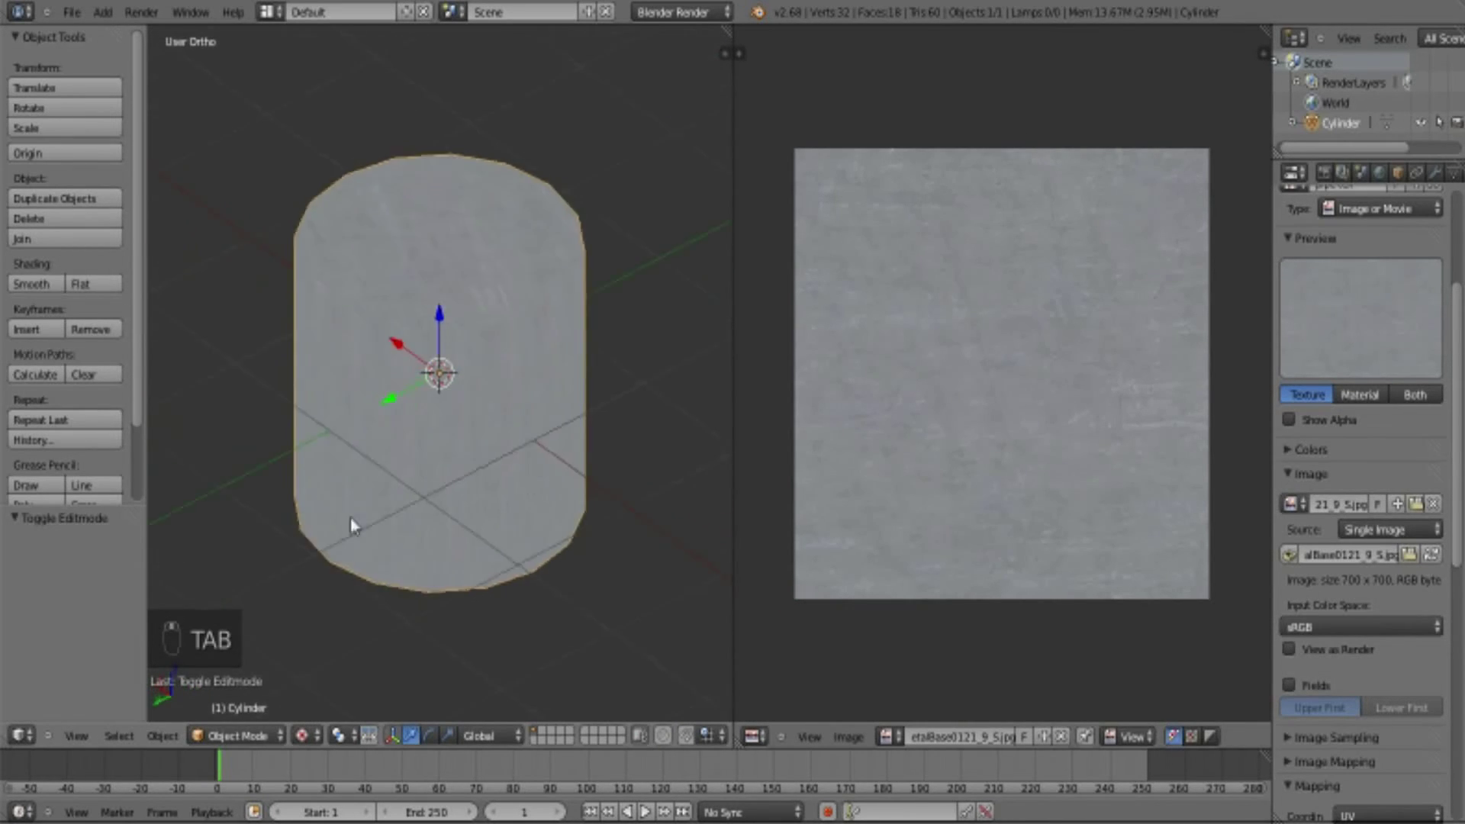
pyautogui.moveTo(489, 584); pyautogui.dragTo(499, 513)
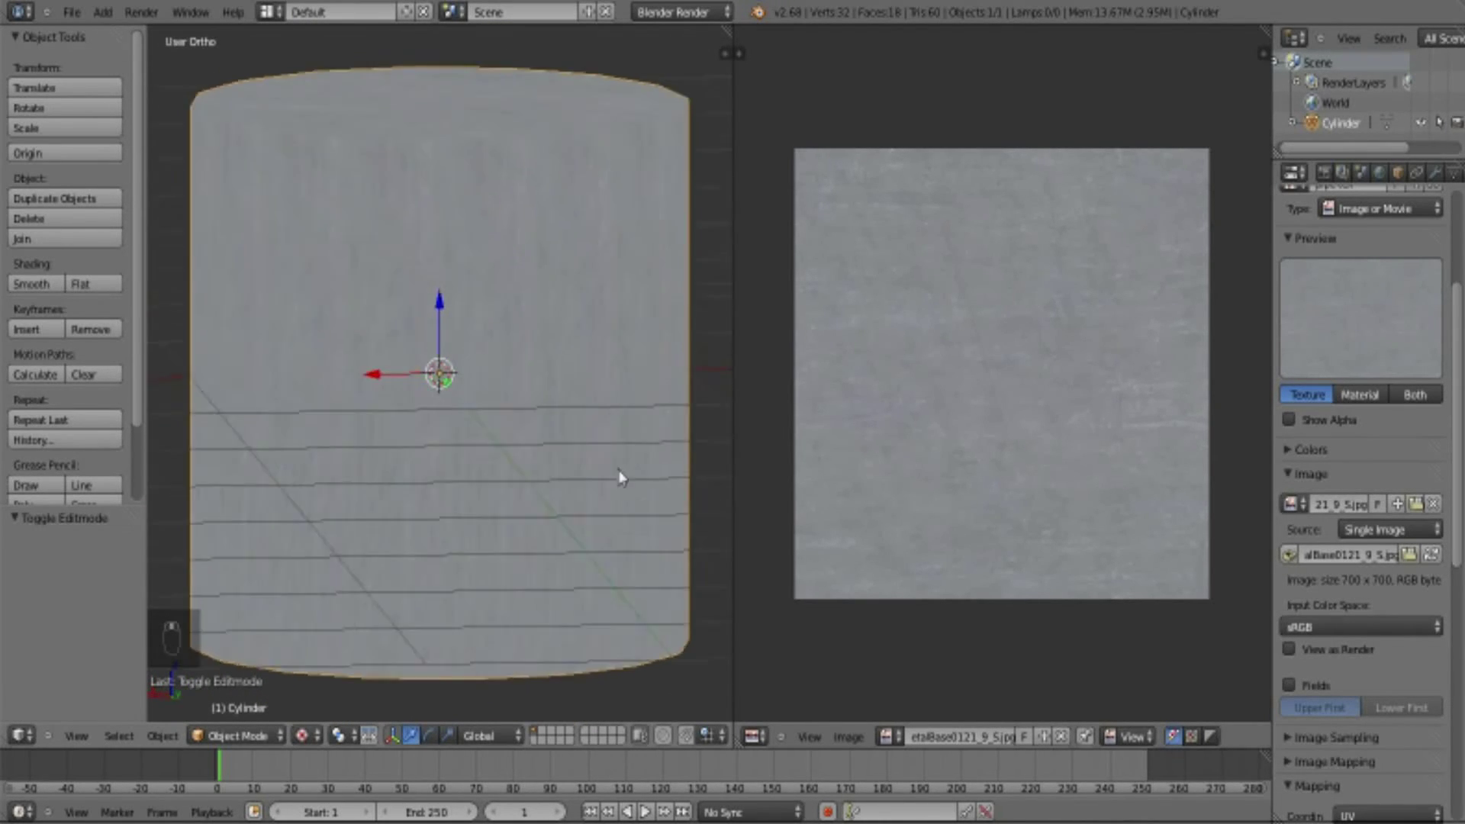
pyautogui.moveTo(545, 477); pyautogui.dragTo(572, 473)
pyautogui.press('Tab')
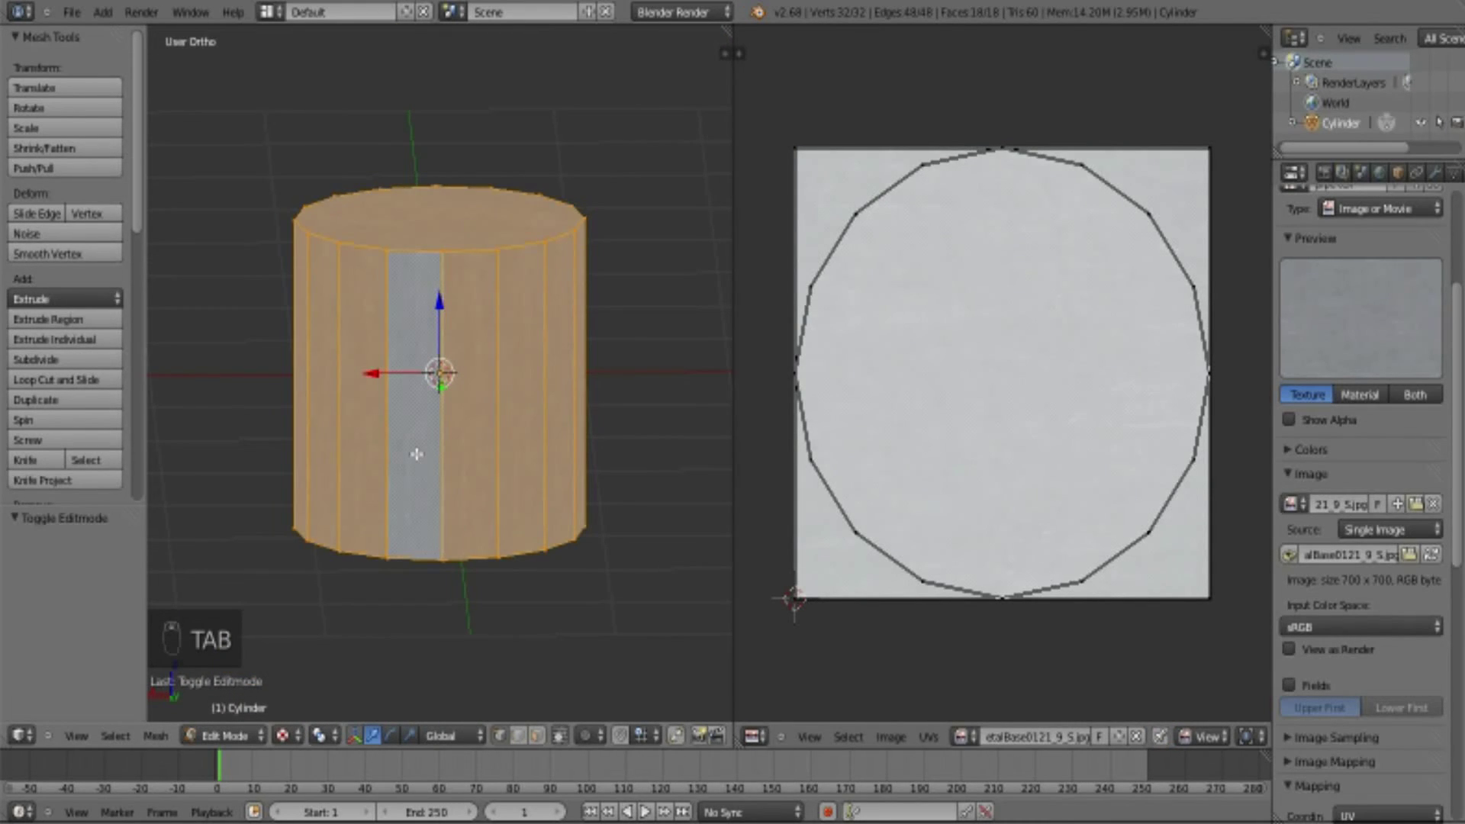
pyautogui.press('KP_1')
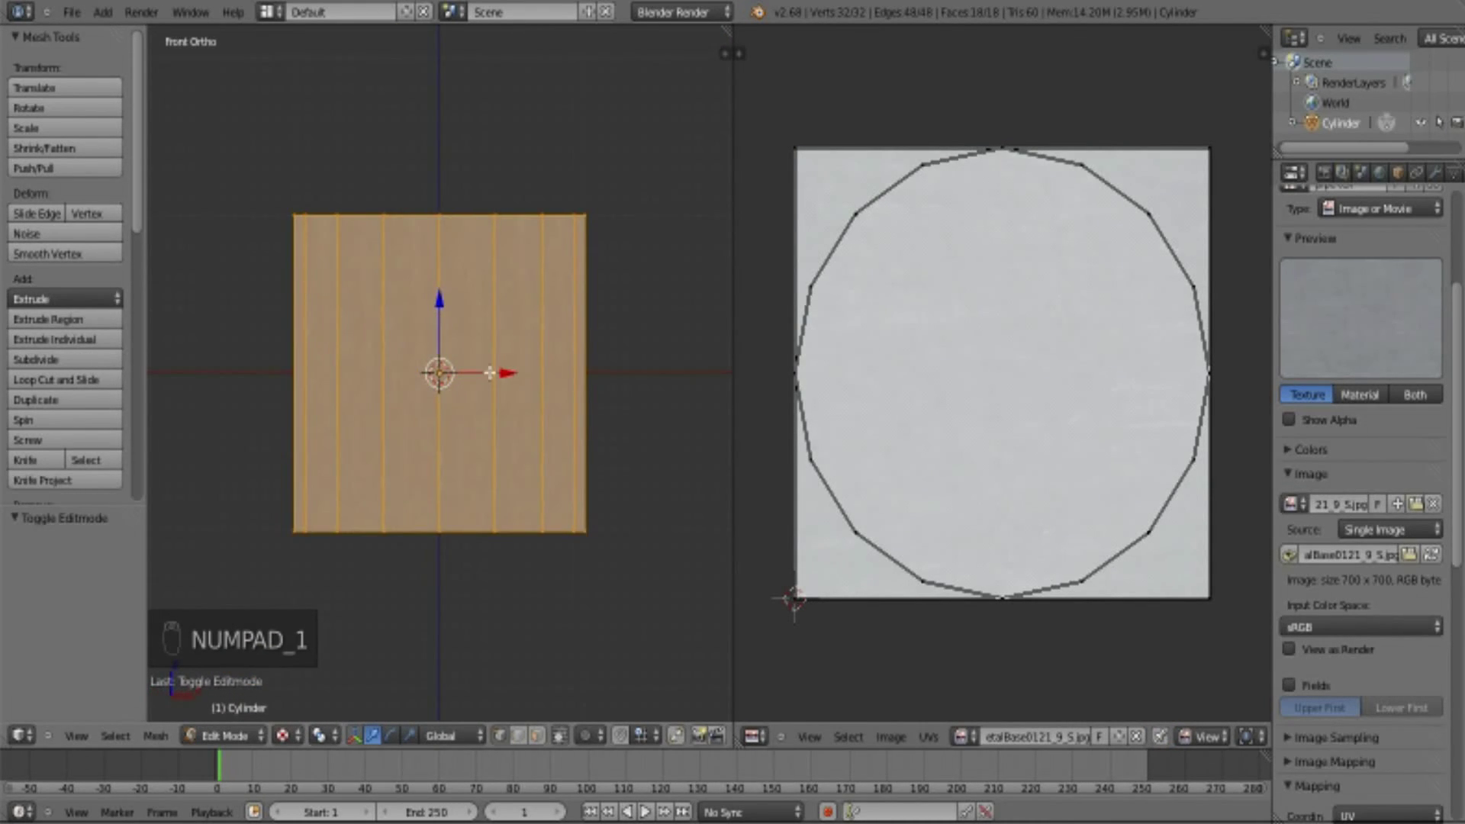
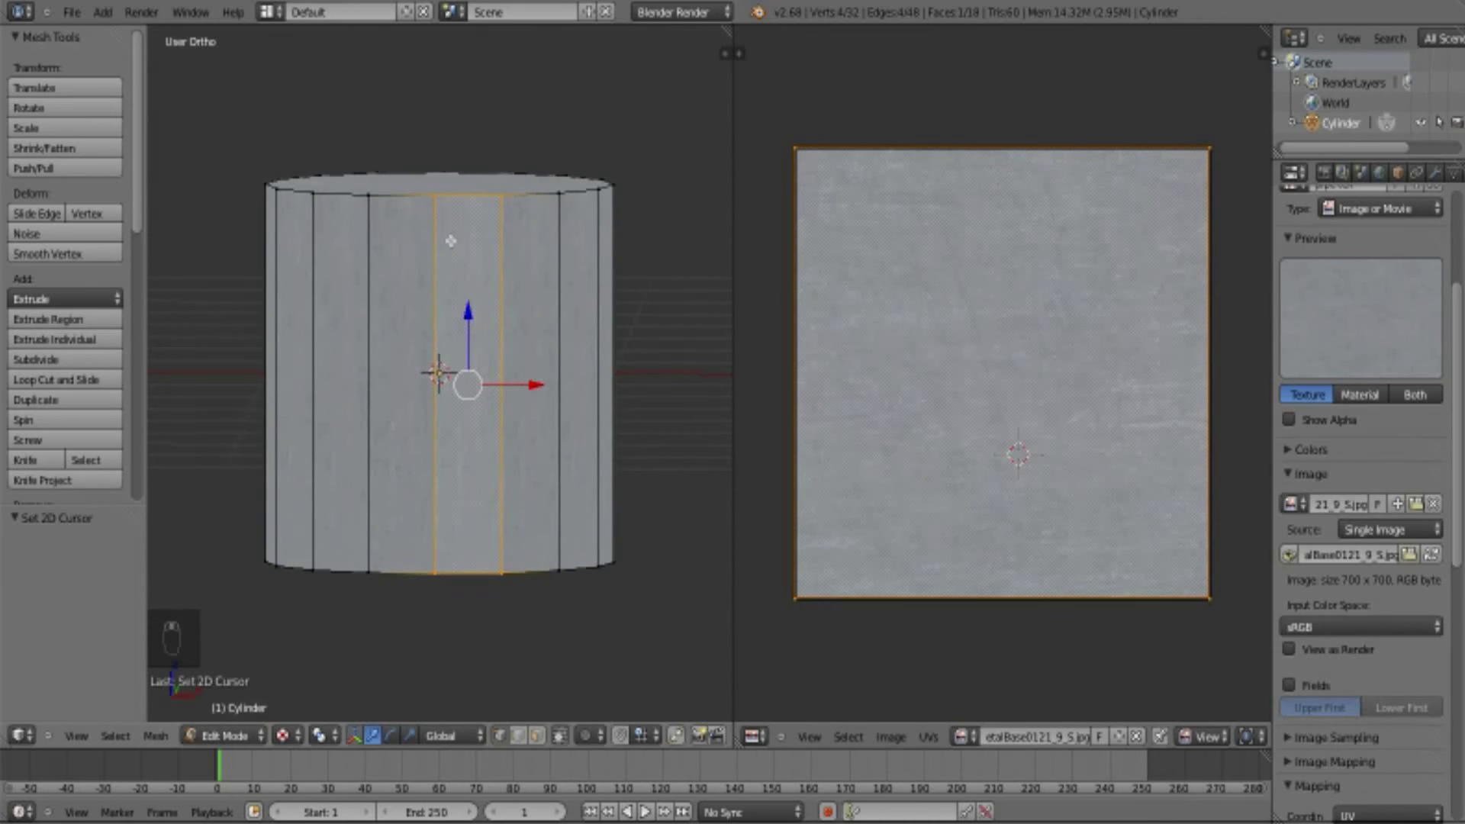
# - Mark the selected vertical edge of the cylinder as a UV seam via the command search
pyautogui.press('KP_1')
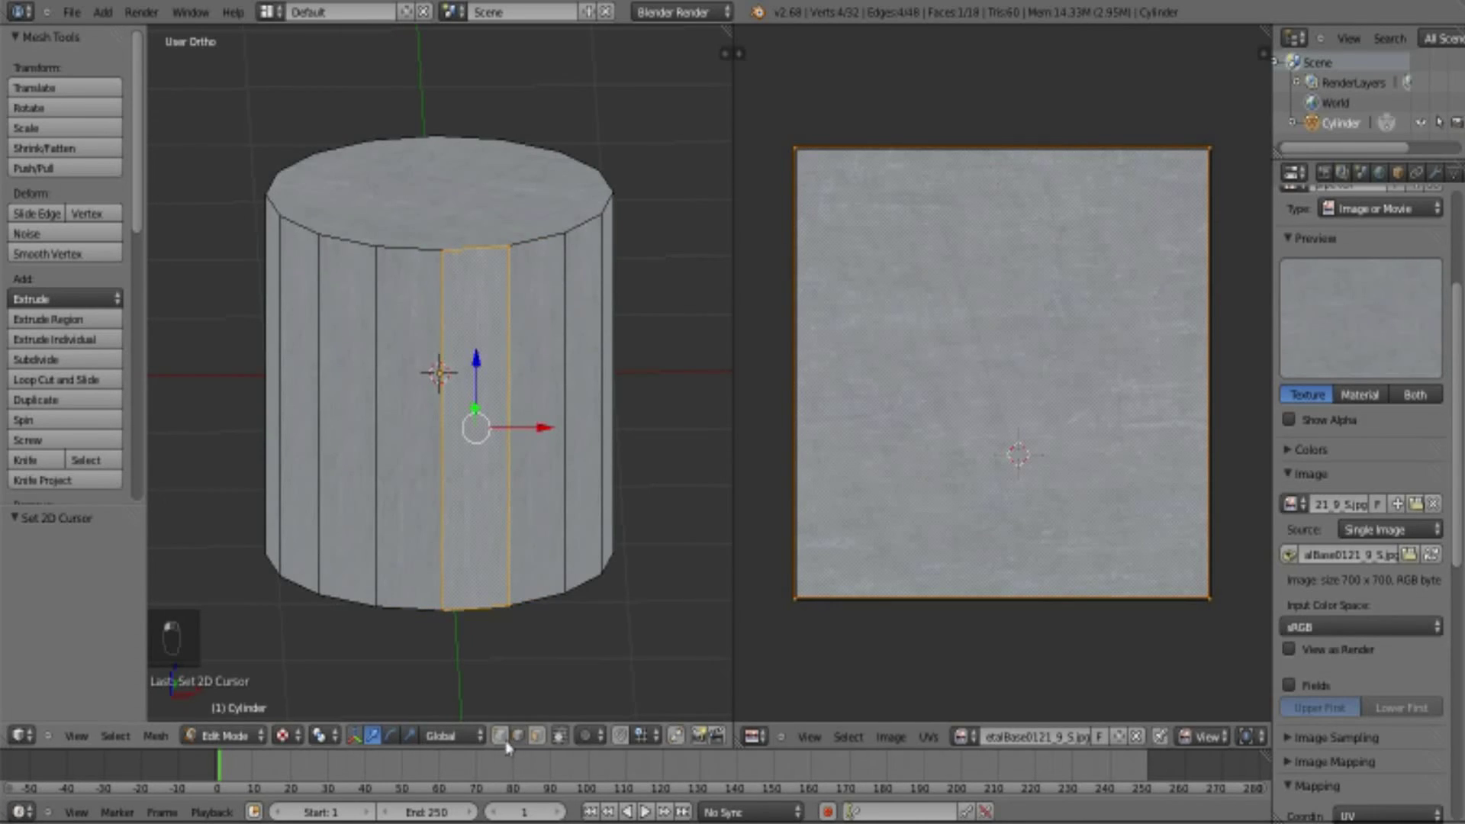
pyautogui.press('a')
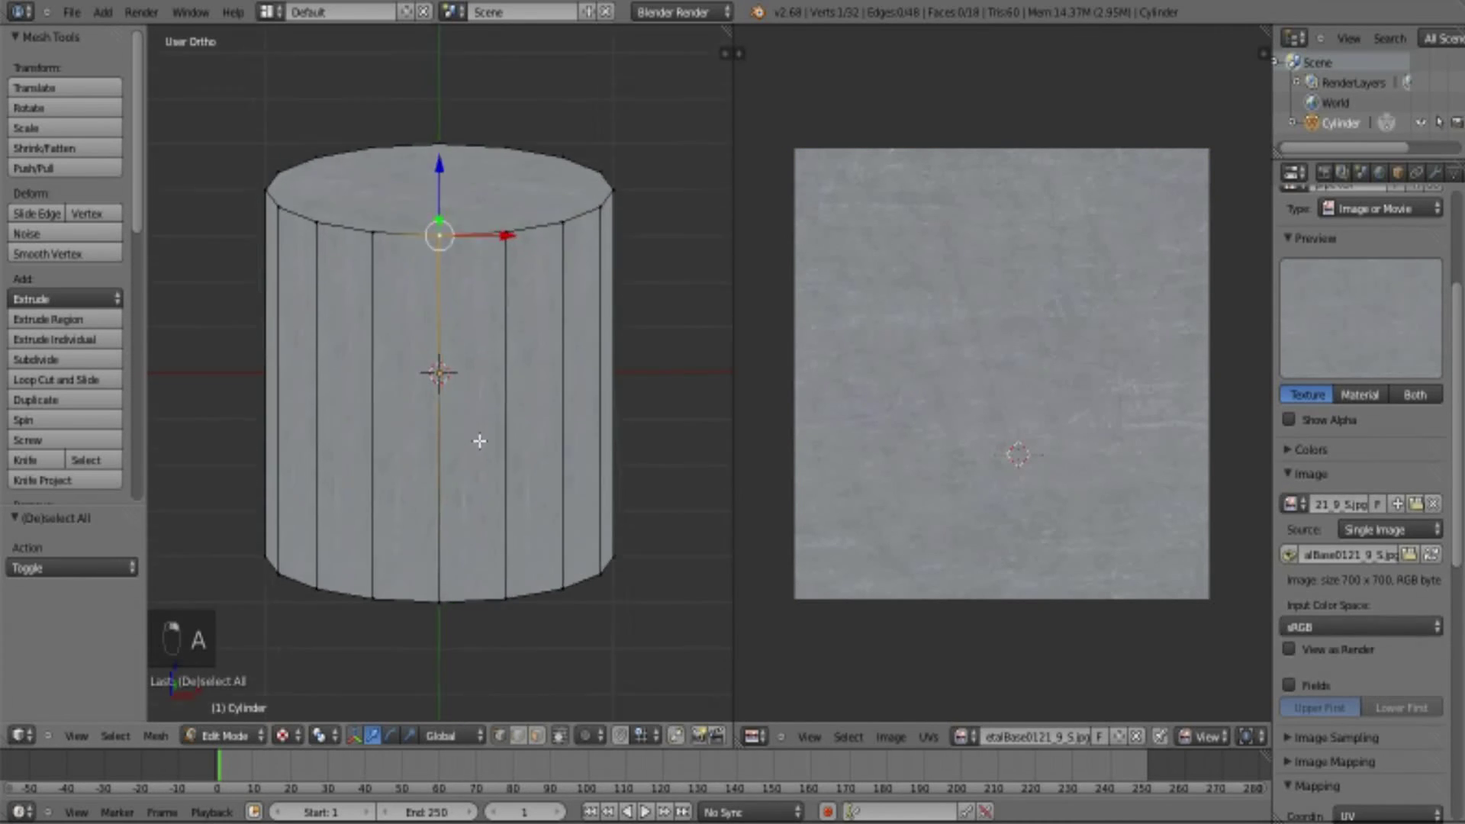
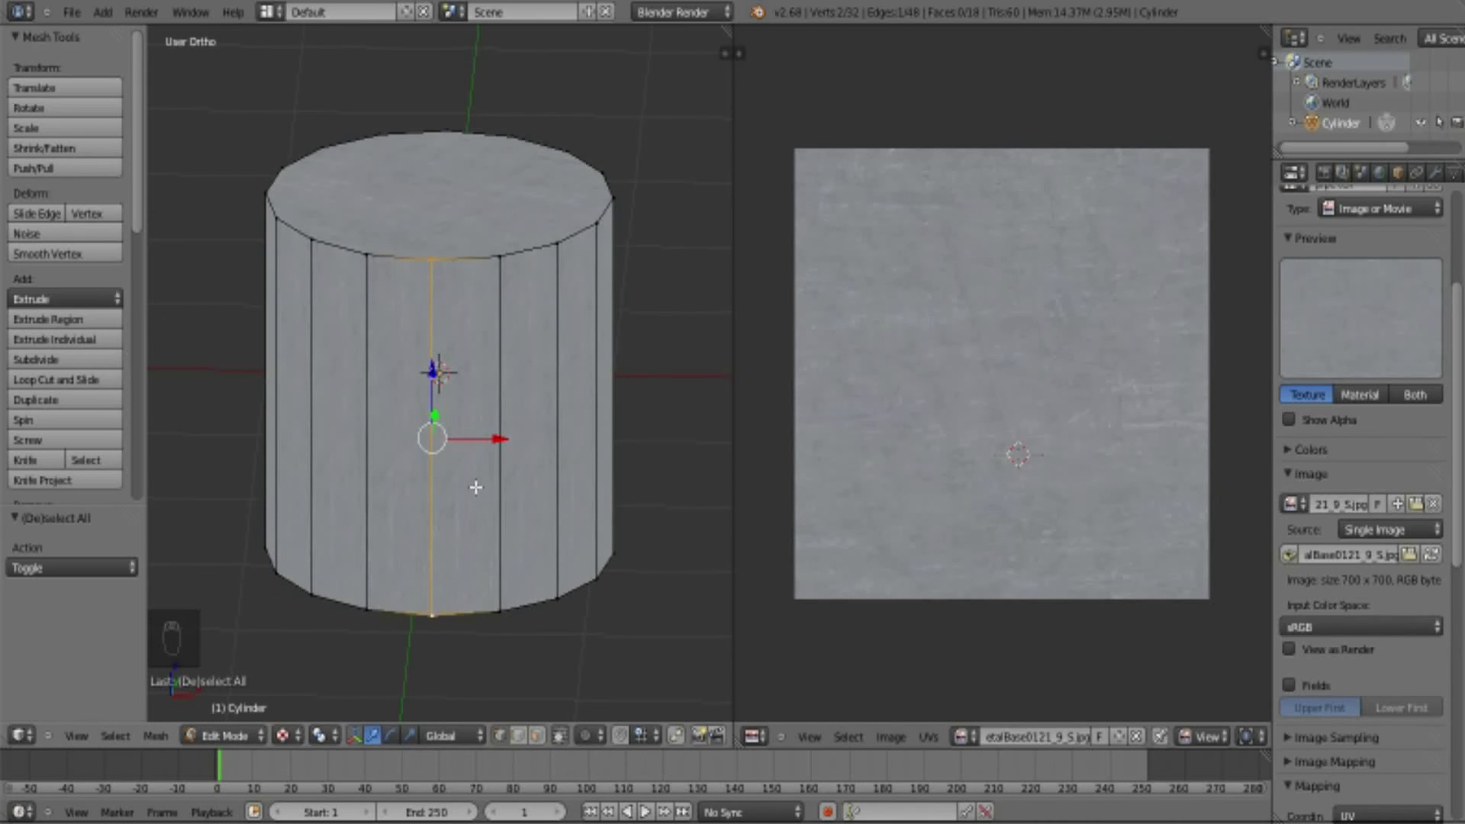
pyautogui.press('space')
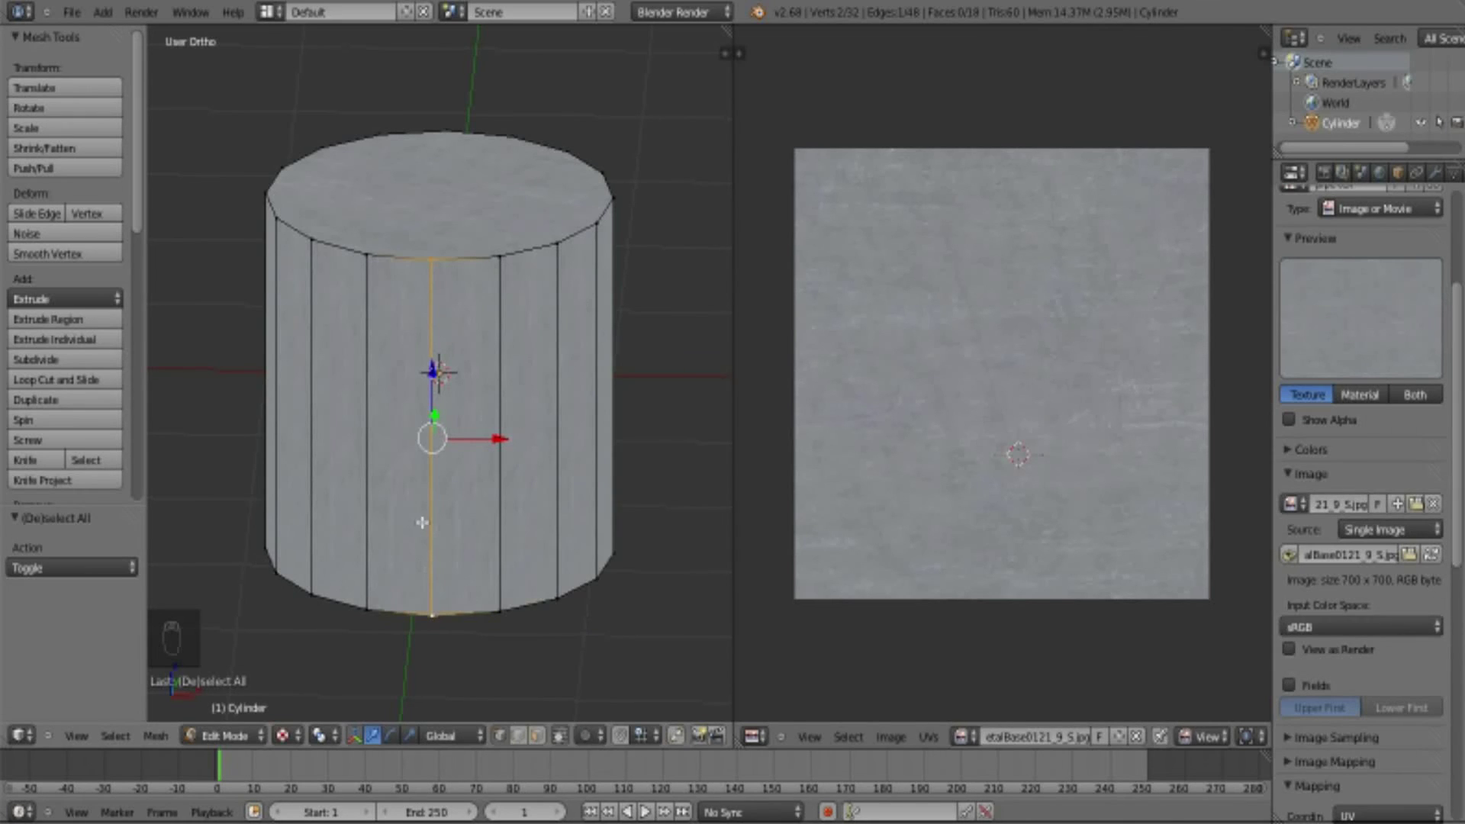
pyautogui.press('space')
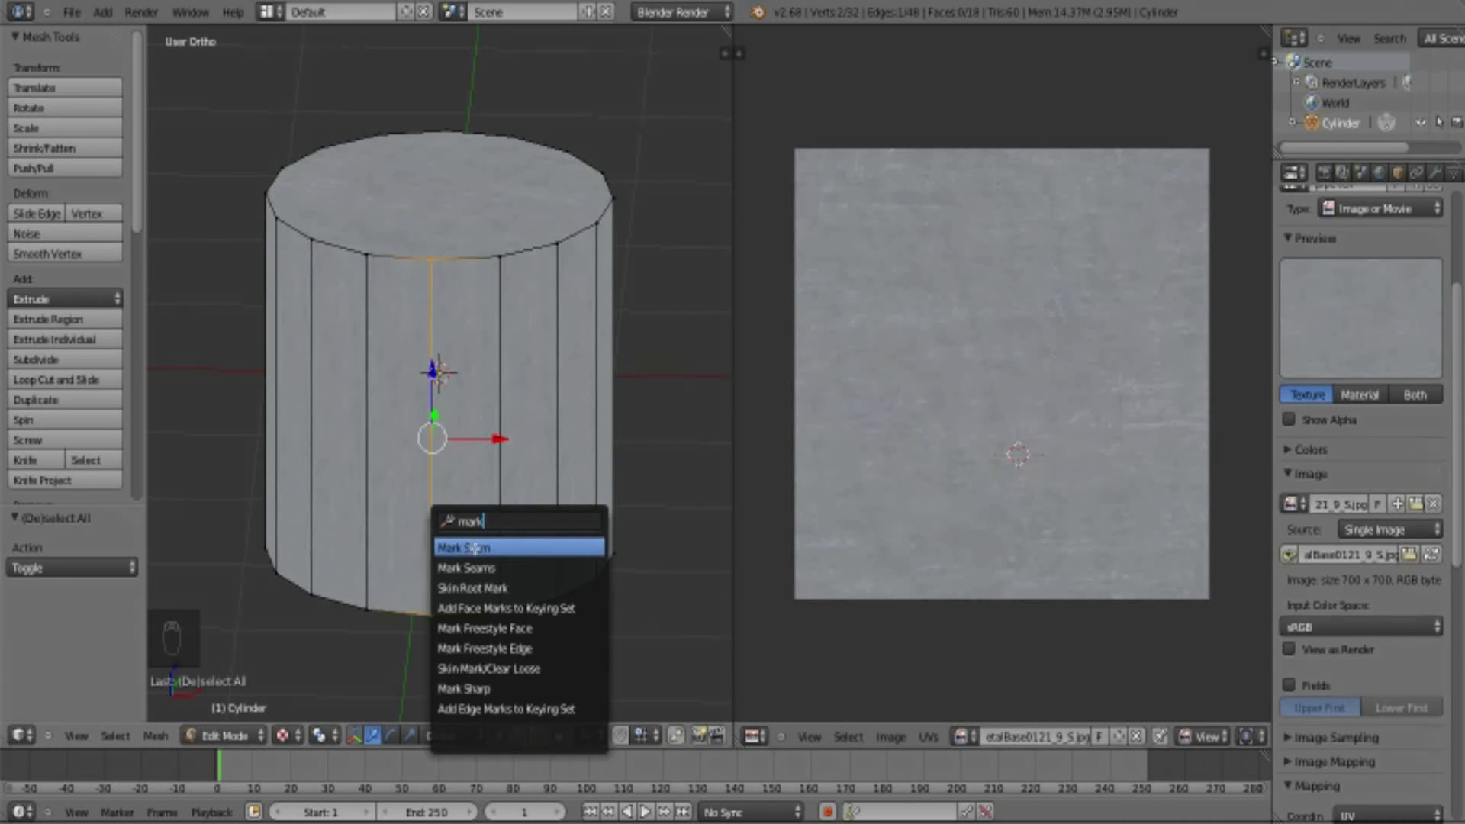
pyautogui.press('a')
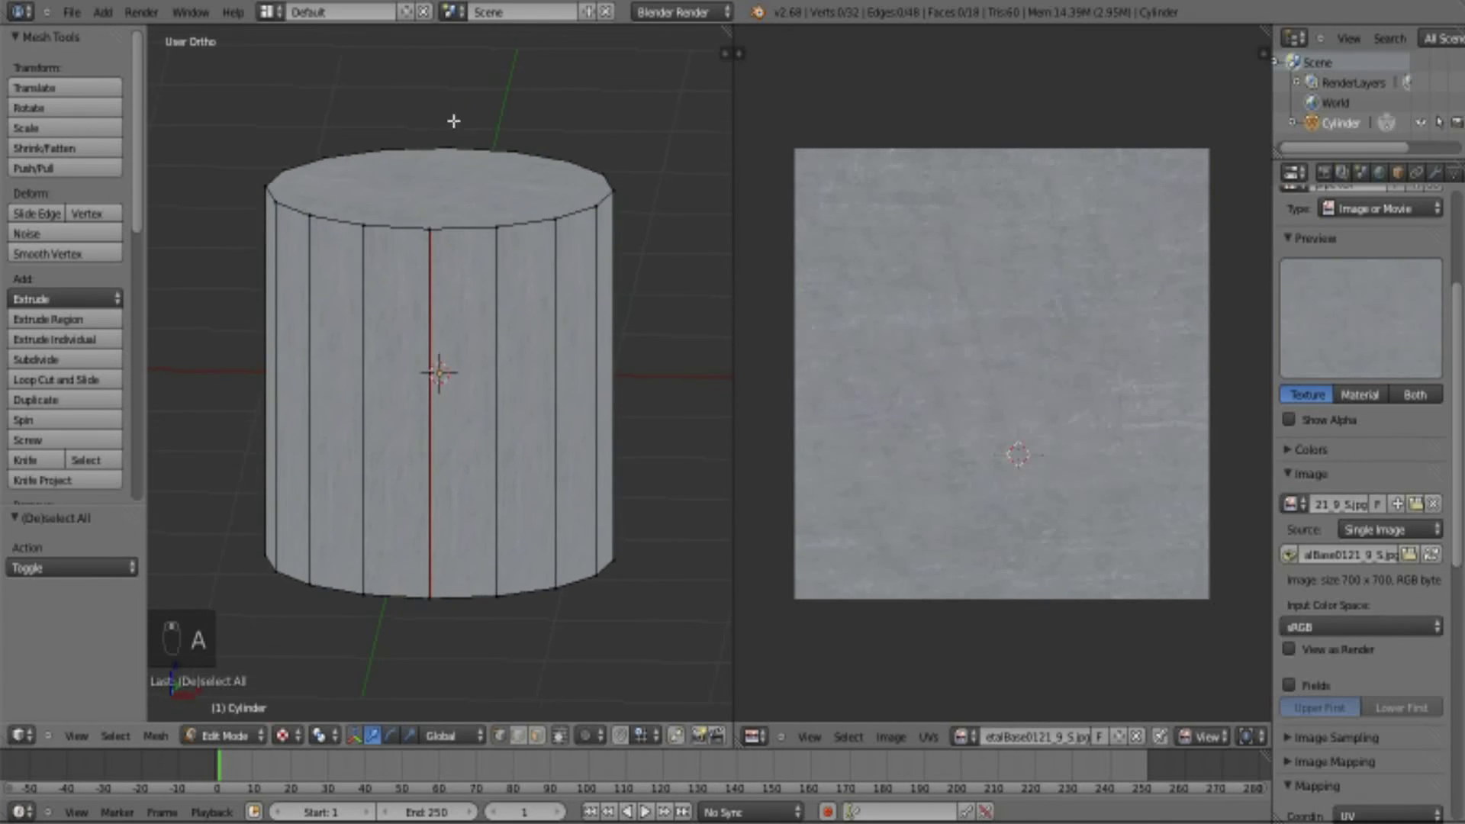
pyautogui.press('a')
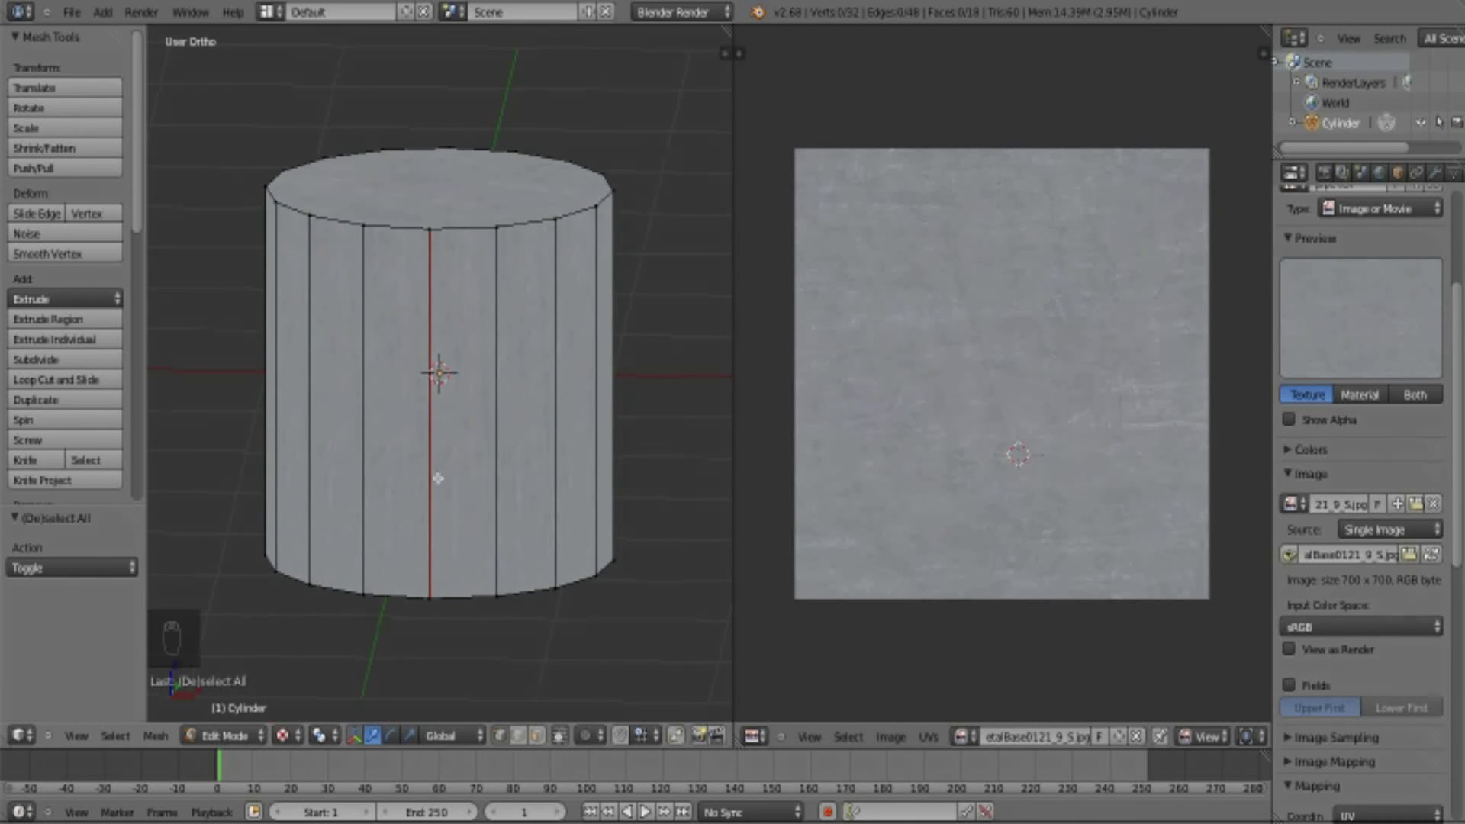
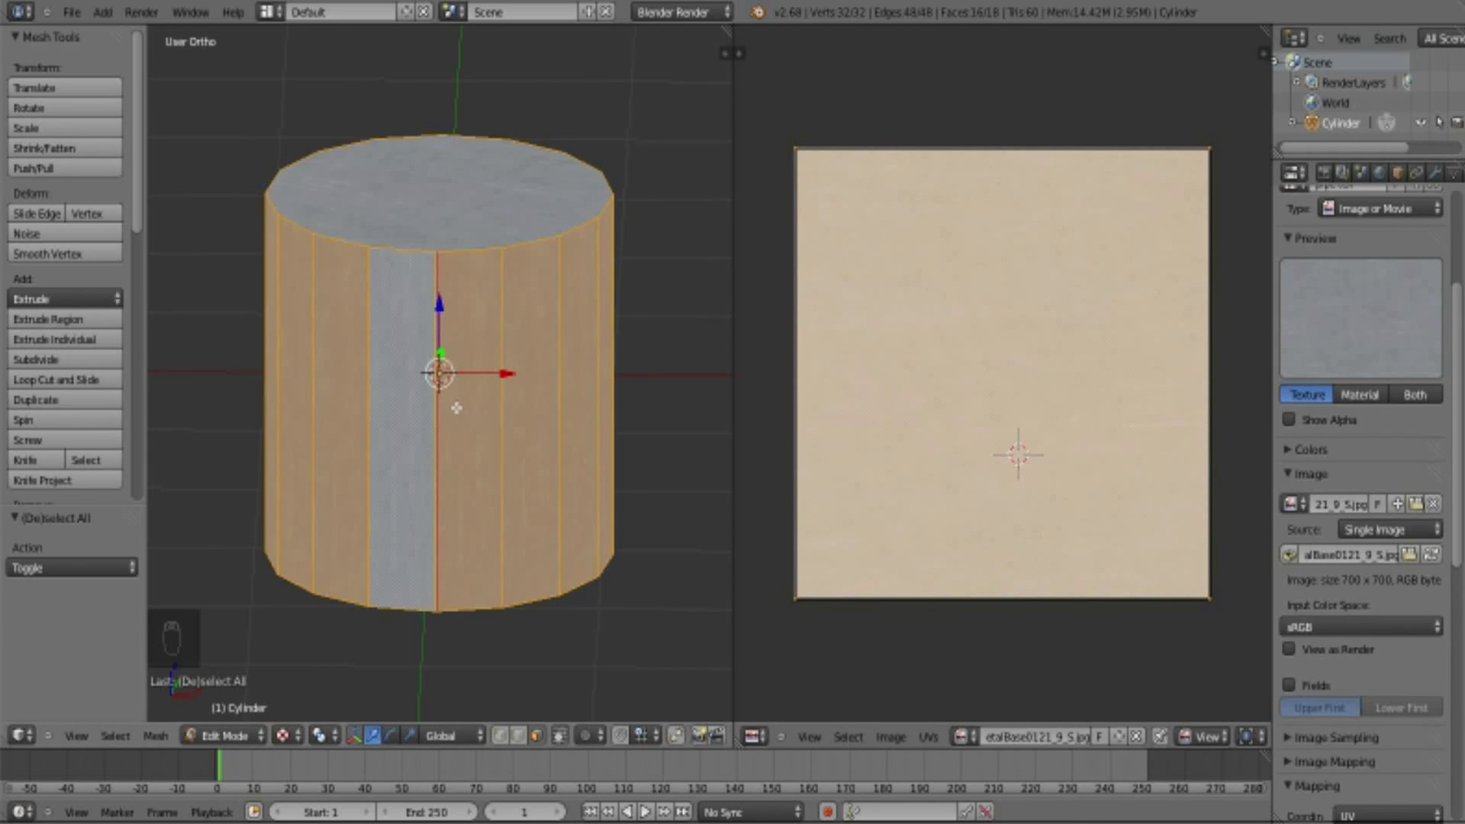
# - Unwrap the cylinder along its seam from front view and return to Object Mode to preview the metal texture
pyautogui.press('KP_1')
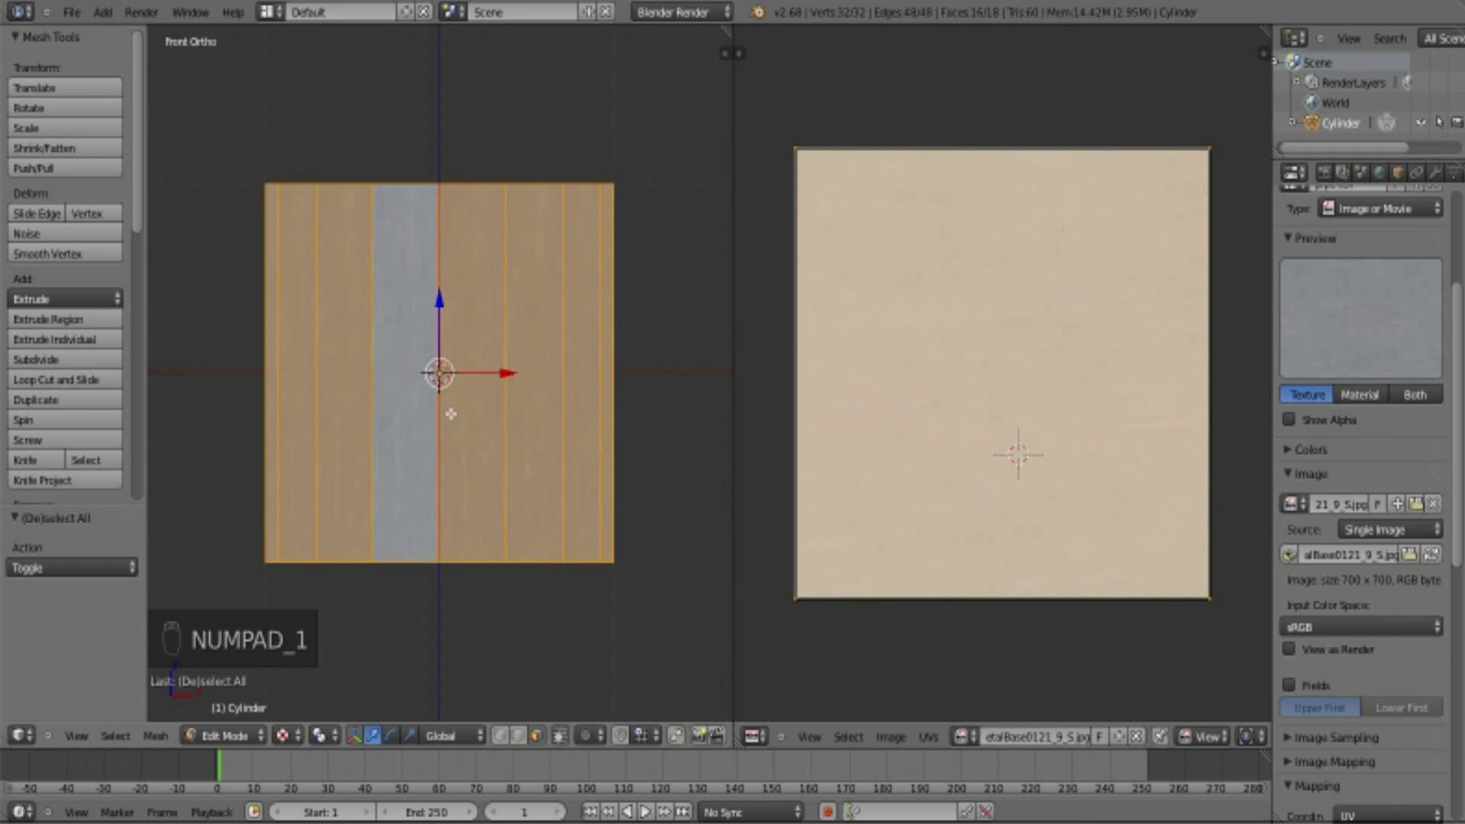
pyautogui.press('u')
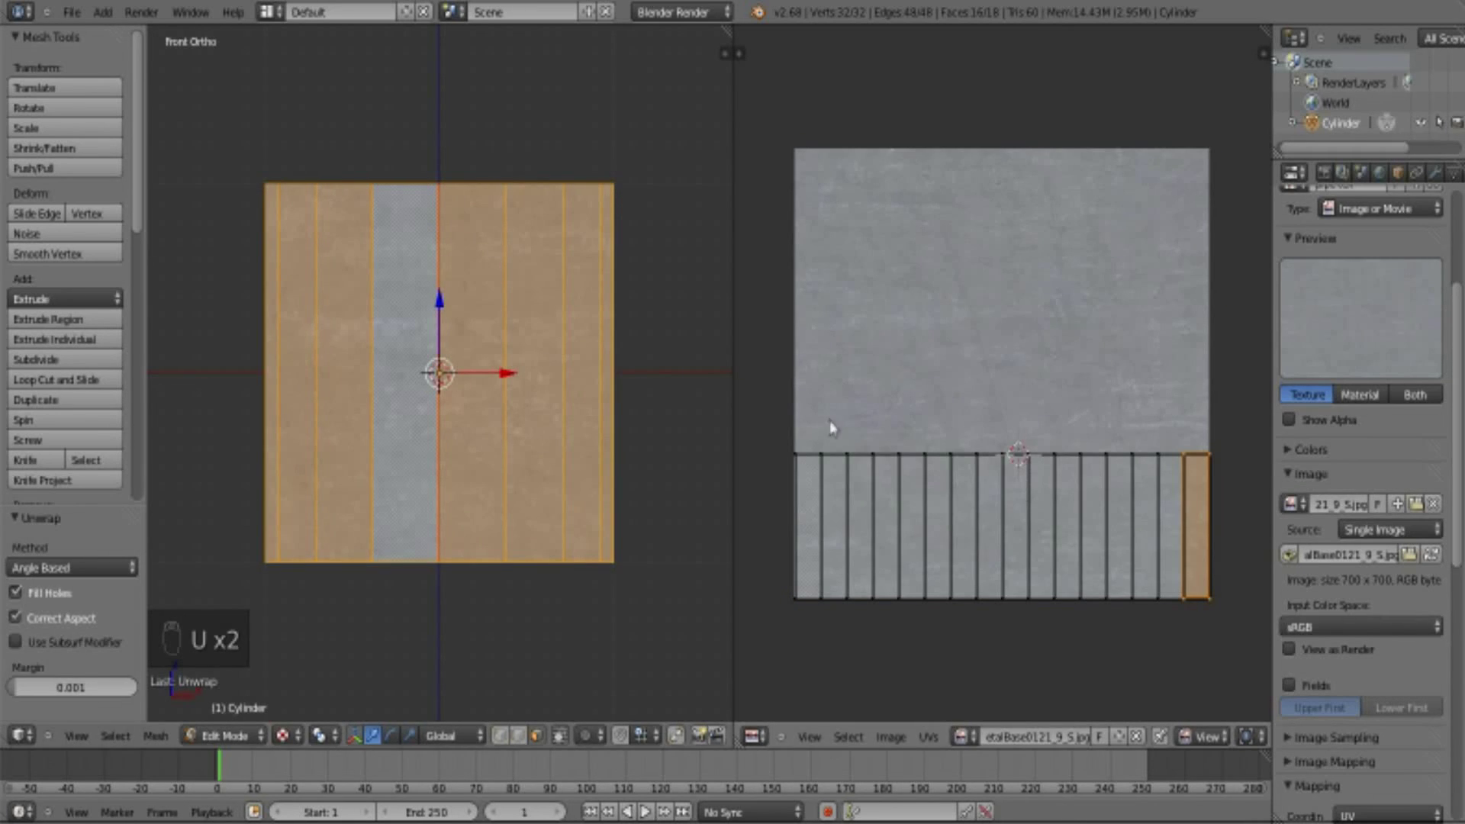
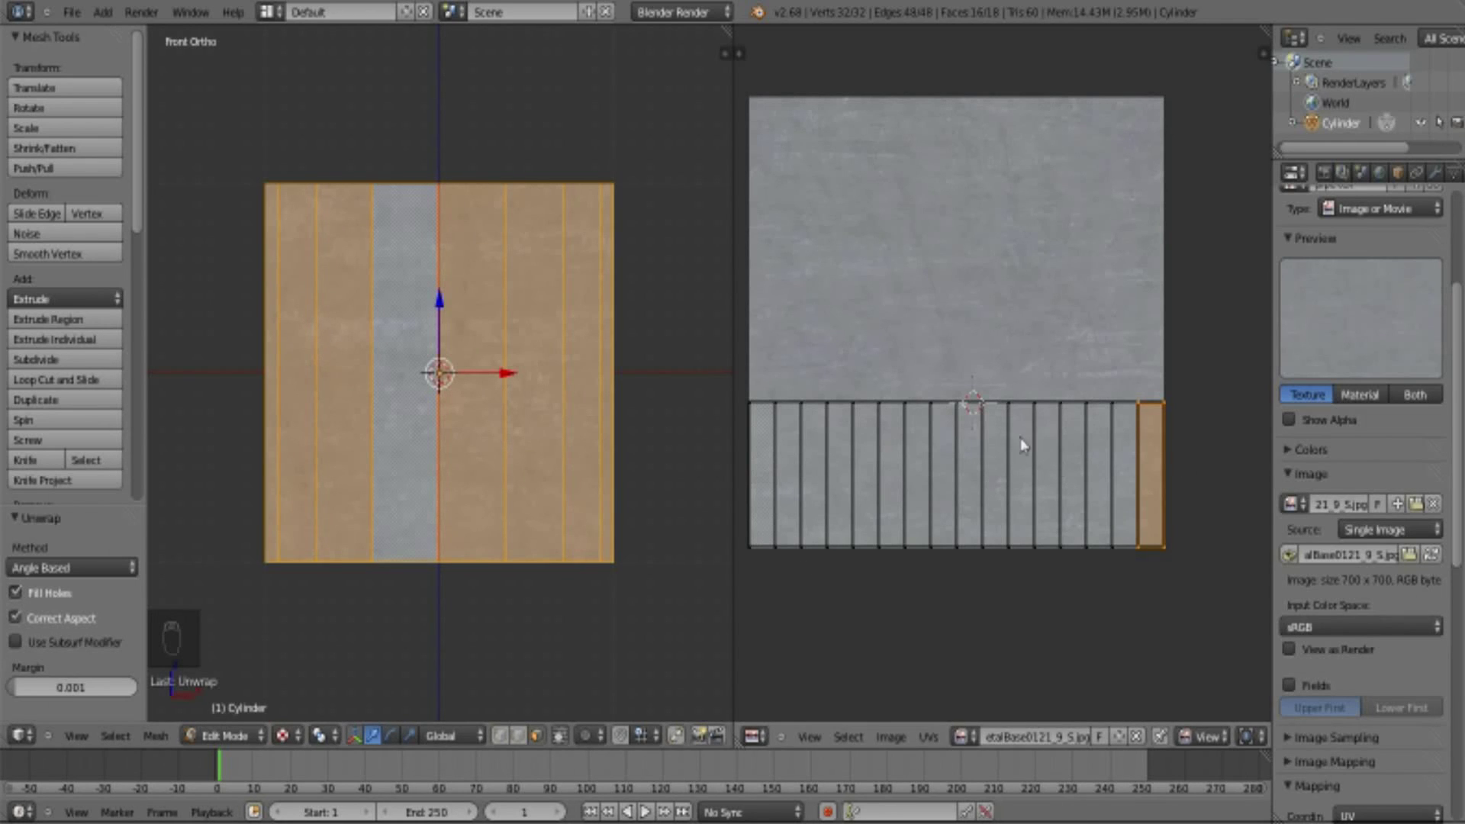
pyautogui.press('Tab')
pyautogui.moveTo(603, 359); pyautogui.dragTo(445, 403)
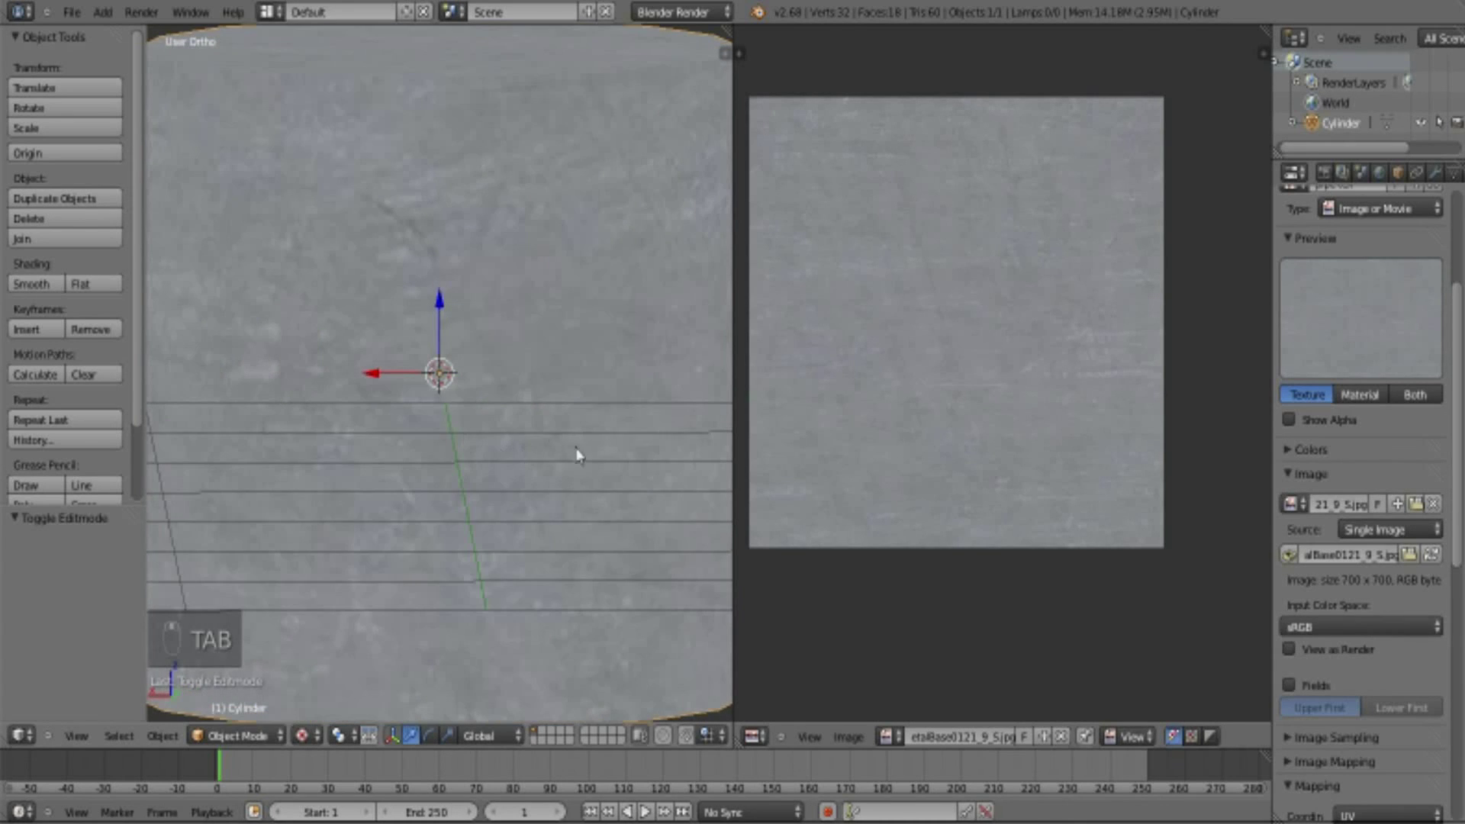
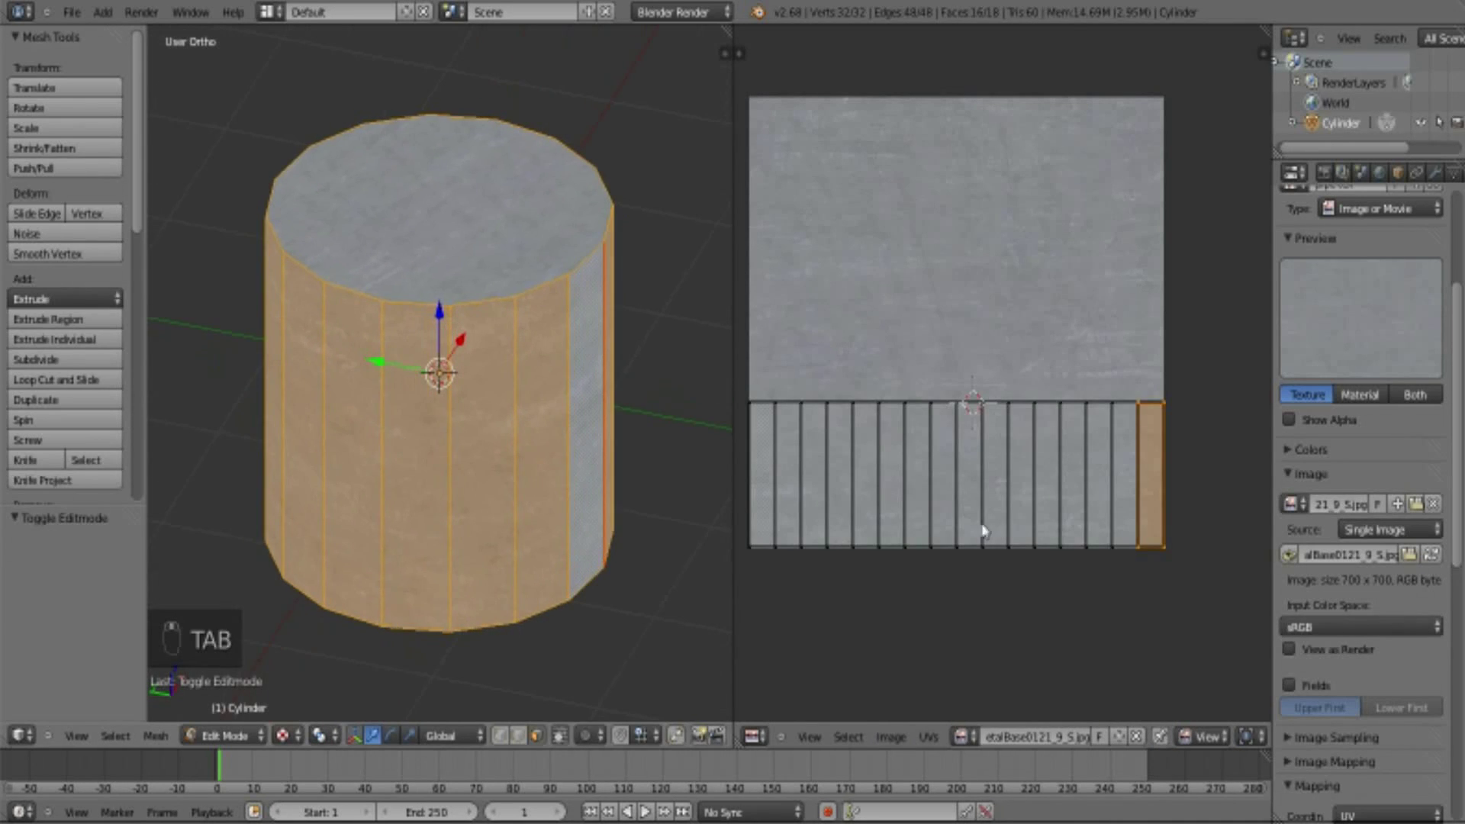
# - Select all unwrapped UVs and scale the side strip about 1.9 times, extending past the metal image
pyautogui.press('a')
pyautogui.press('a')
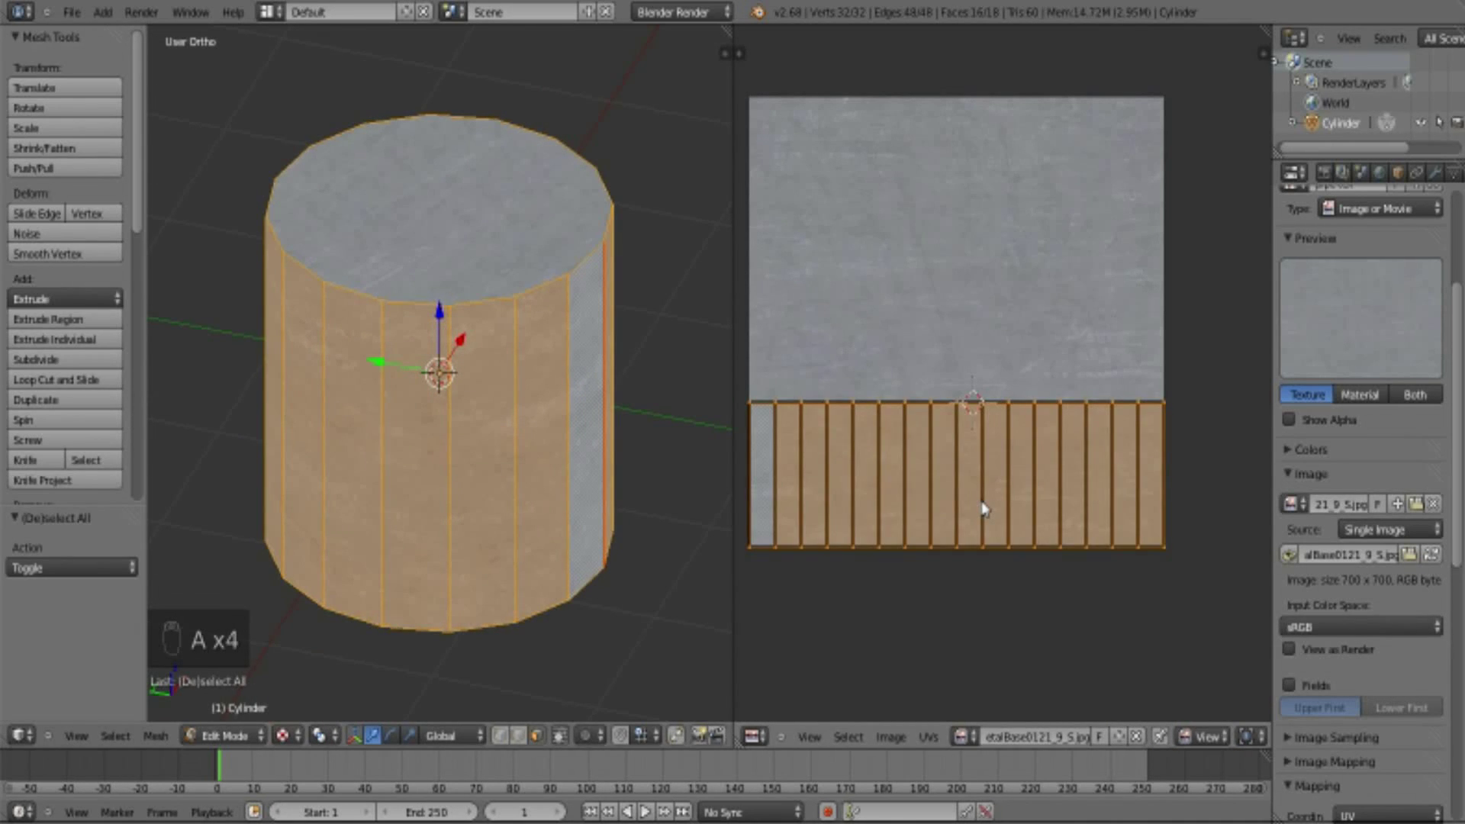
pyautogui.press('g')
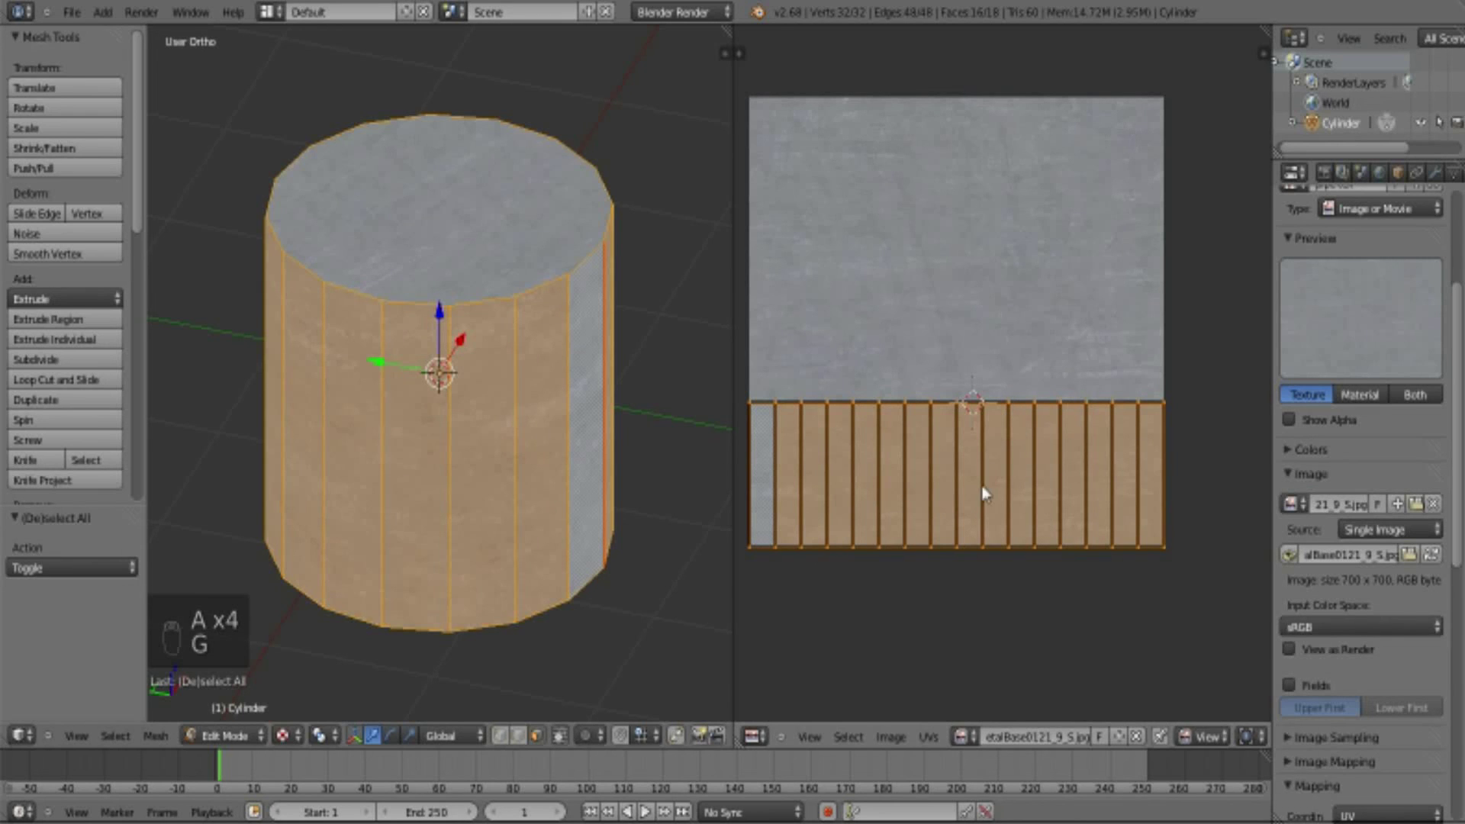
pyautogui.press('g')
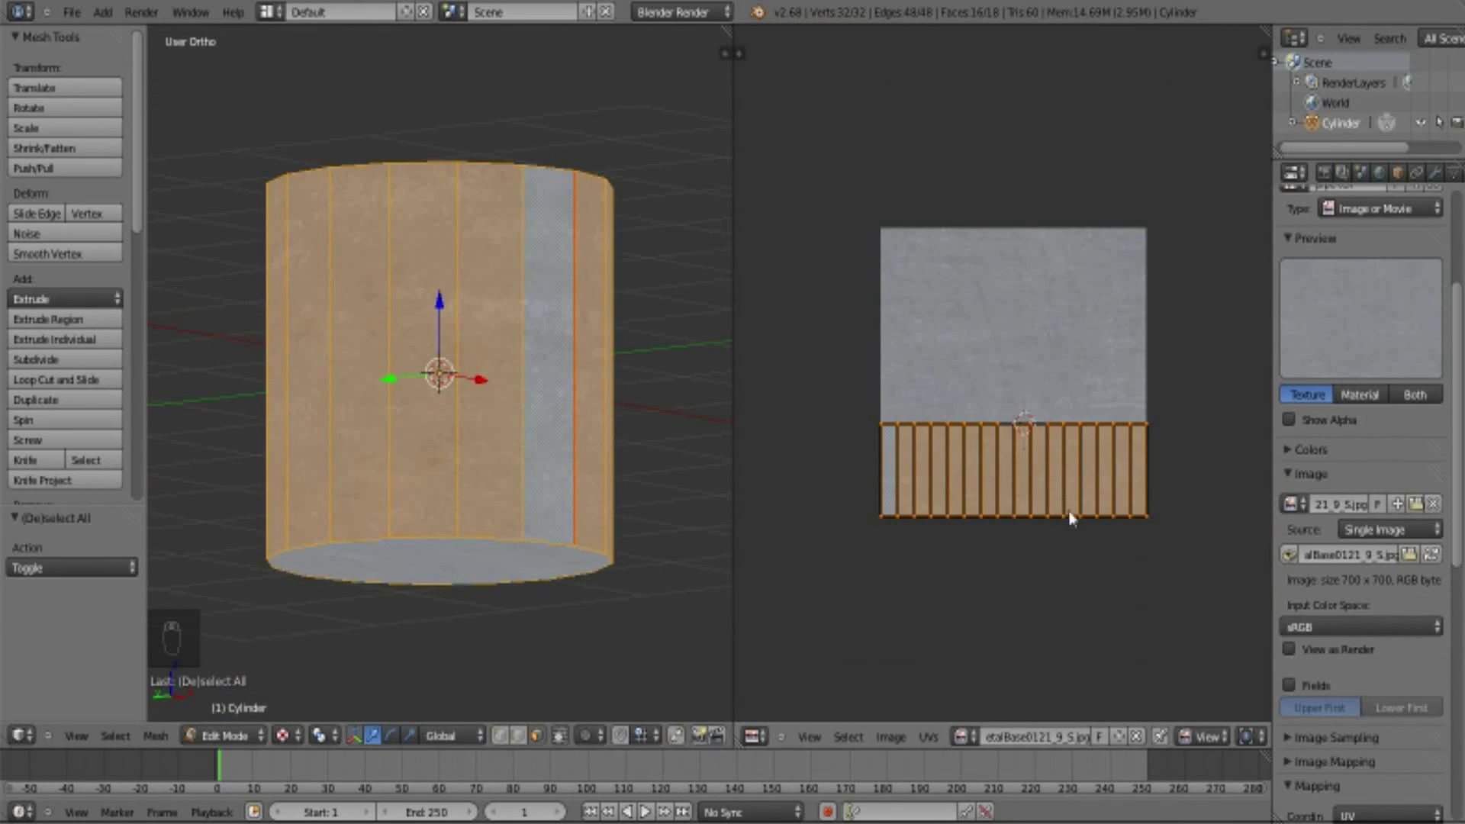
pyautogui.press('s')
pyautogui.click(1085, 542)
pyautogui.press('Tab')
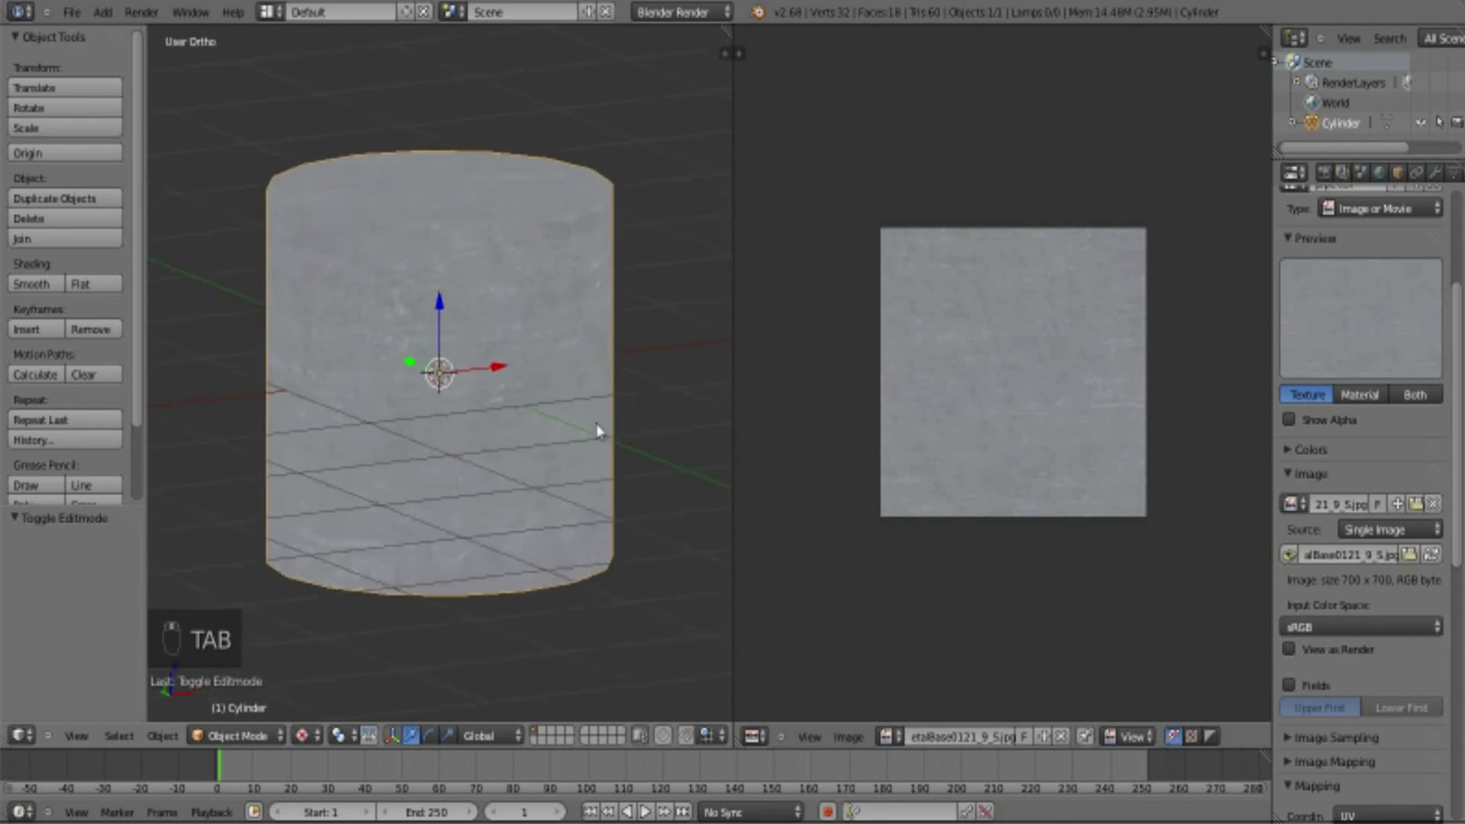
pyautogui.press('Tab')
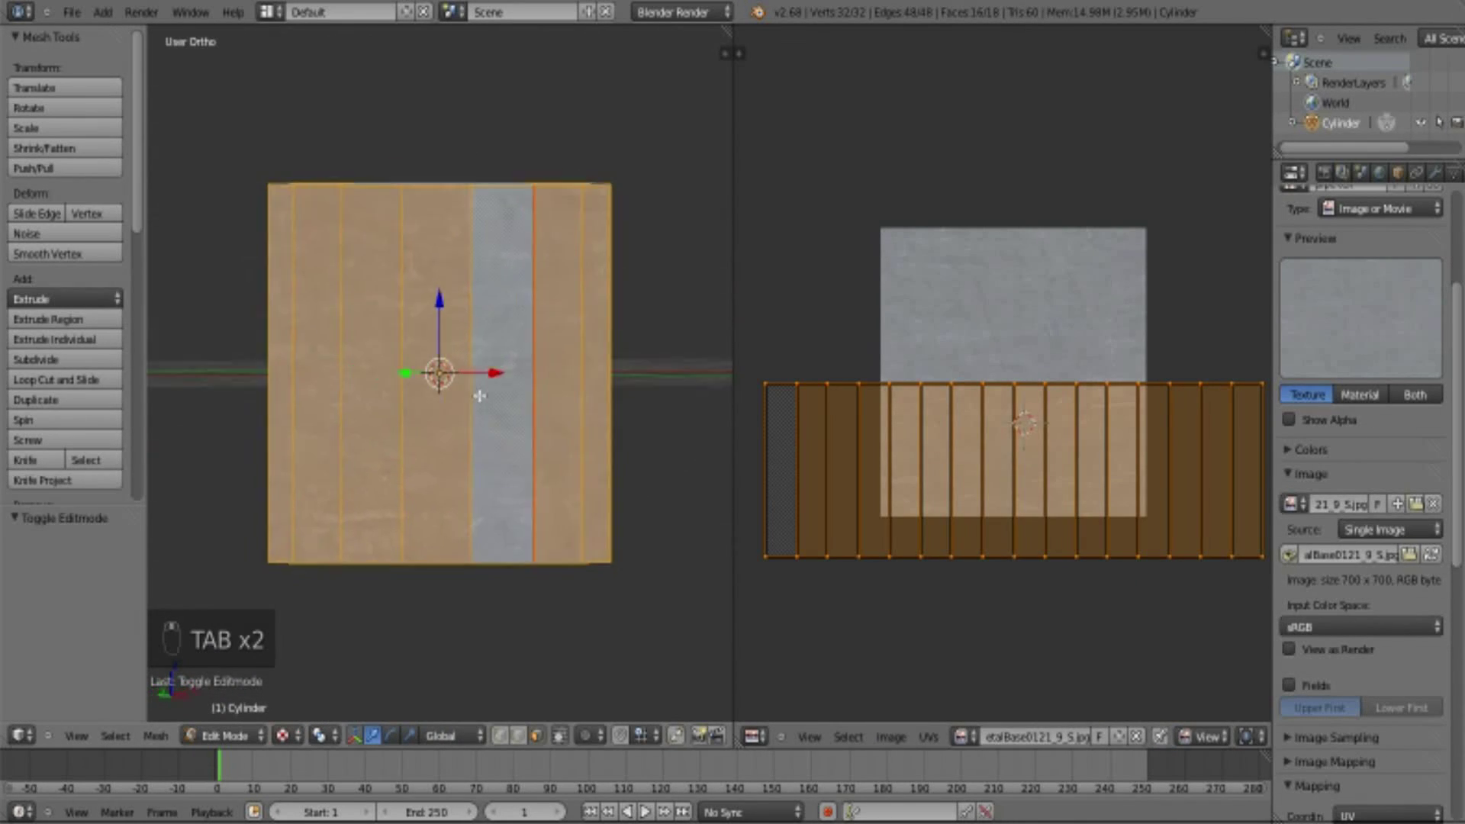
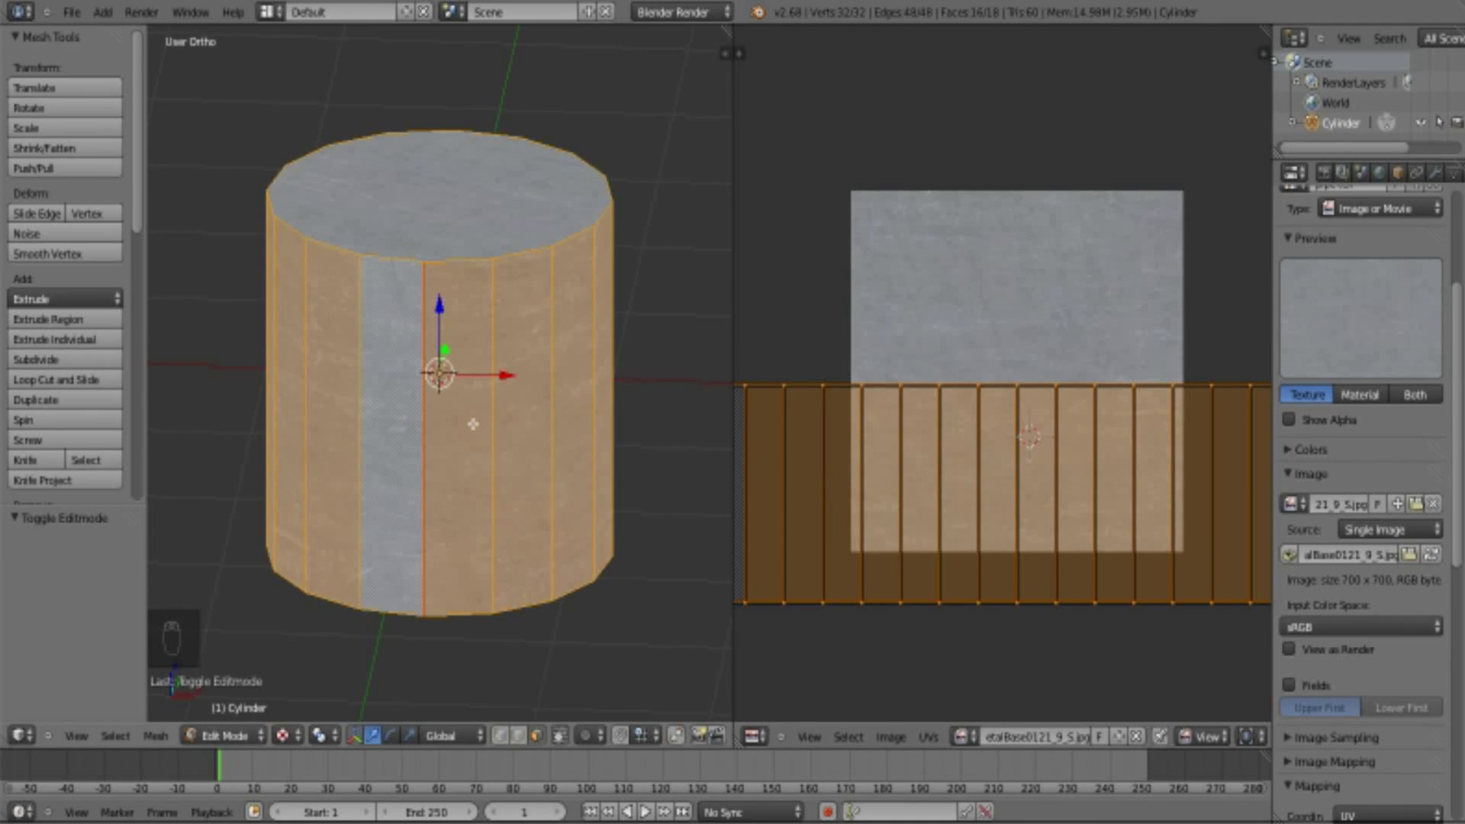
# - Return to Object Mode and line up a straight-on front view of the cylinder
pyautogui.press('Tab')
pyautogui.moveTo(549, 348); pyautogui.dragTo(593, 358)
pyautogui.moveTo(450, 474); pyautogui.dragTo(491, 564)
pyautogui.press('Tab')
pyautogui.press('Tab')
pyautogui.press('KP_1')
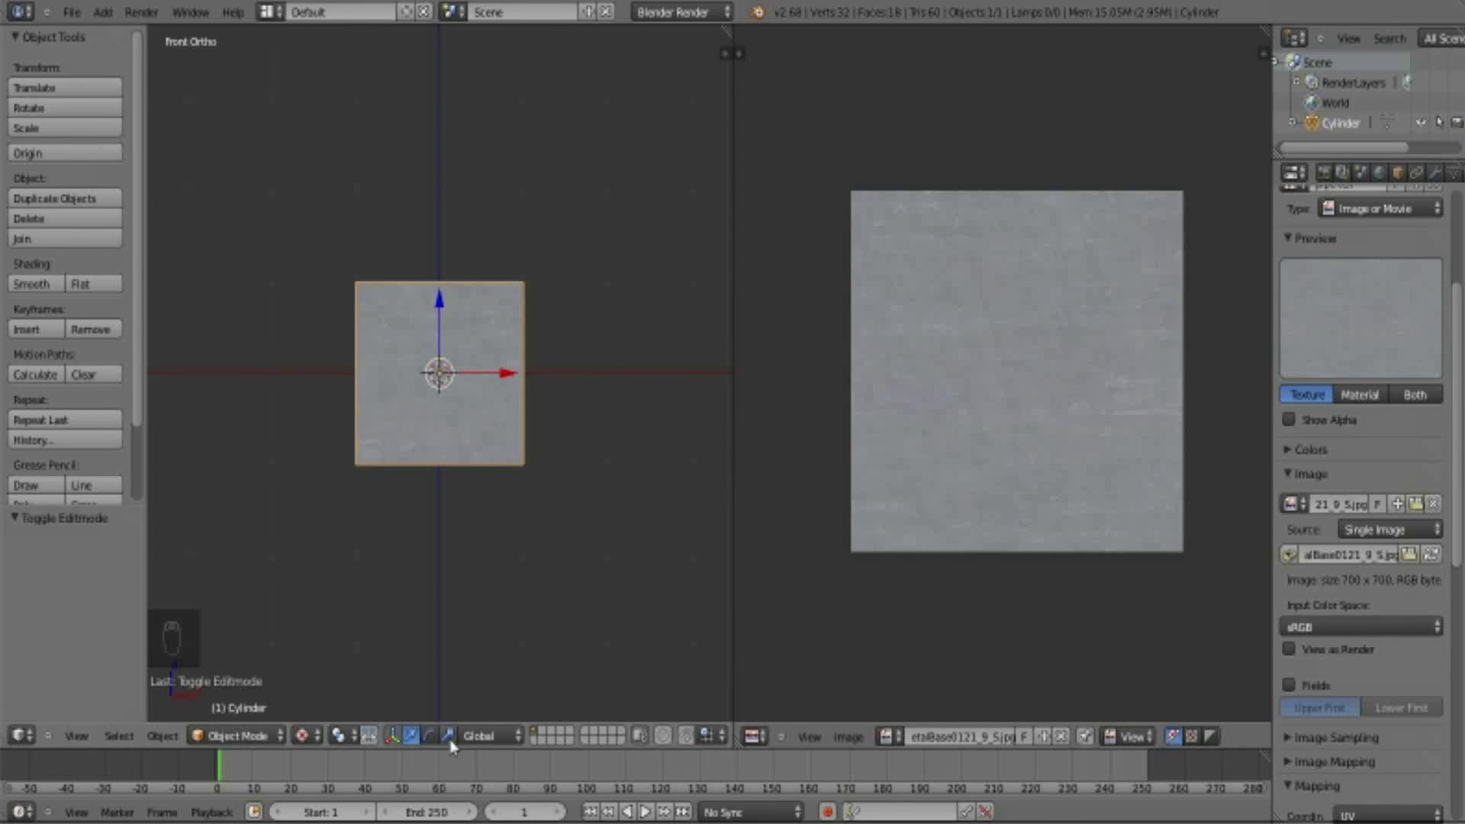
# - Scale the cylinder three times taller along Z to form a metal pillar
pyautogui.moveTo(456, 743); pyautogui.dragTo(447, 396)
pyautogui.moveTo(449, 393); pyautogui.dragTo(448, 247)
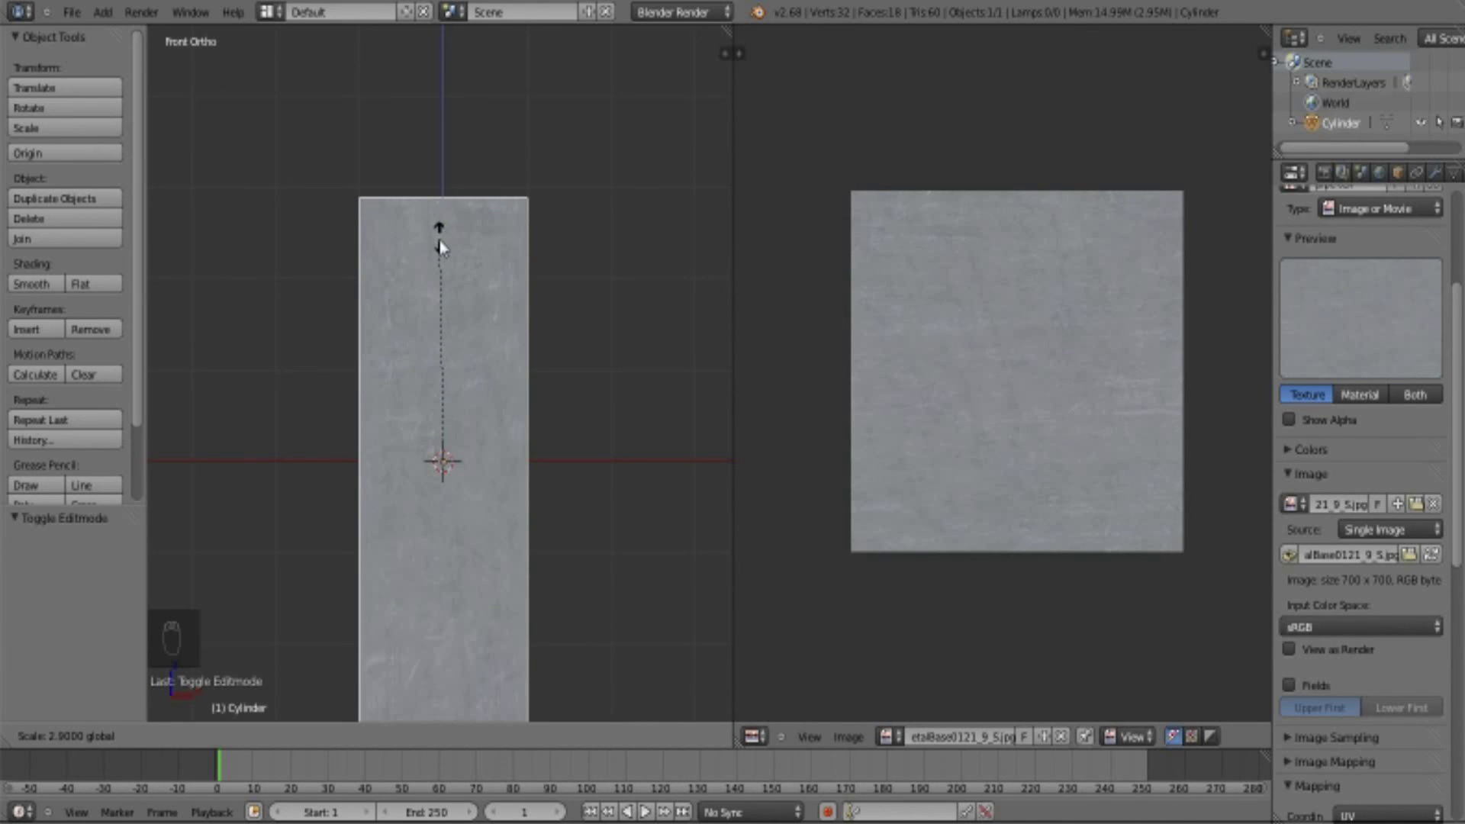
pyautogui.moveTo(575, 455); pyautogui.dragTo(527, 597)
pyautogui.moveTo(374, 455); pyautogui.dragTo(551, 374)
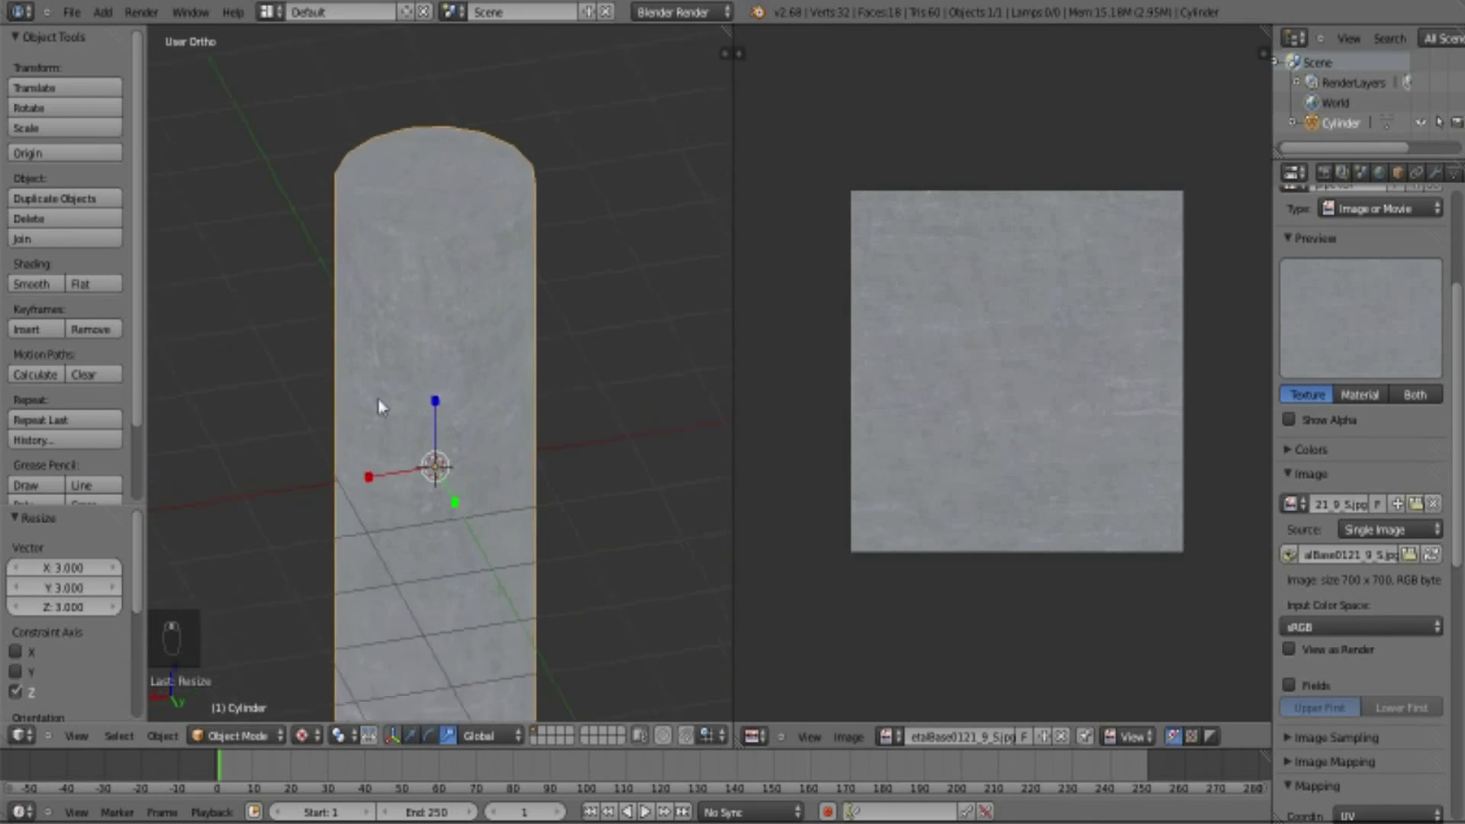
pyautogui.moveTo(388, 368); pyautogui.dragTo(426, 382)
pyautogui.press('KP_1')
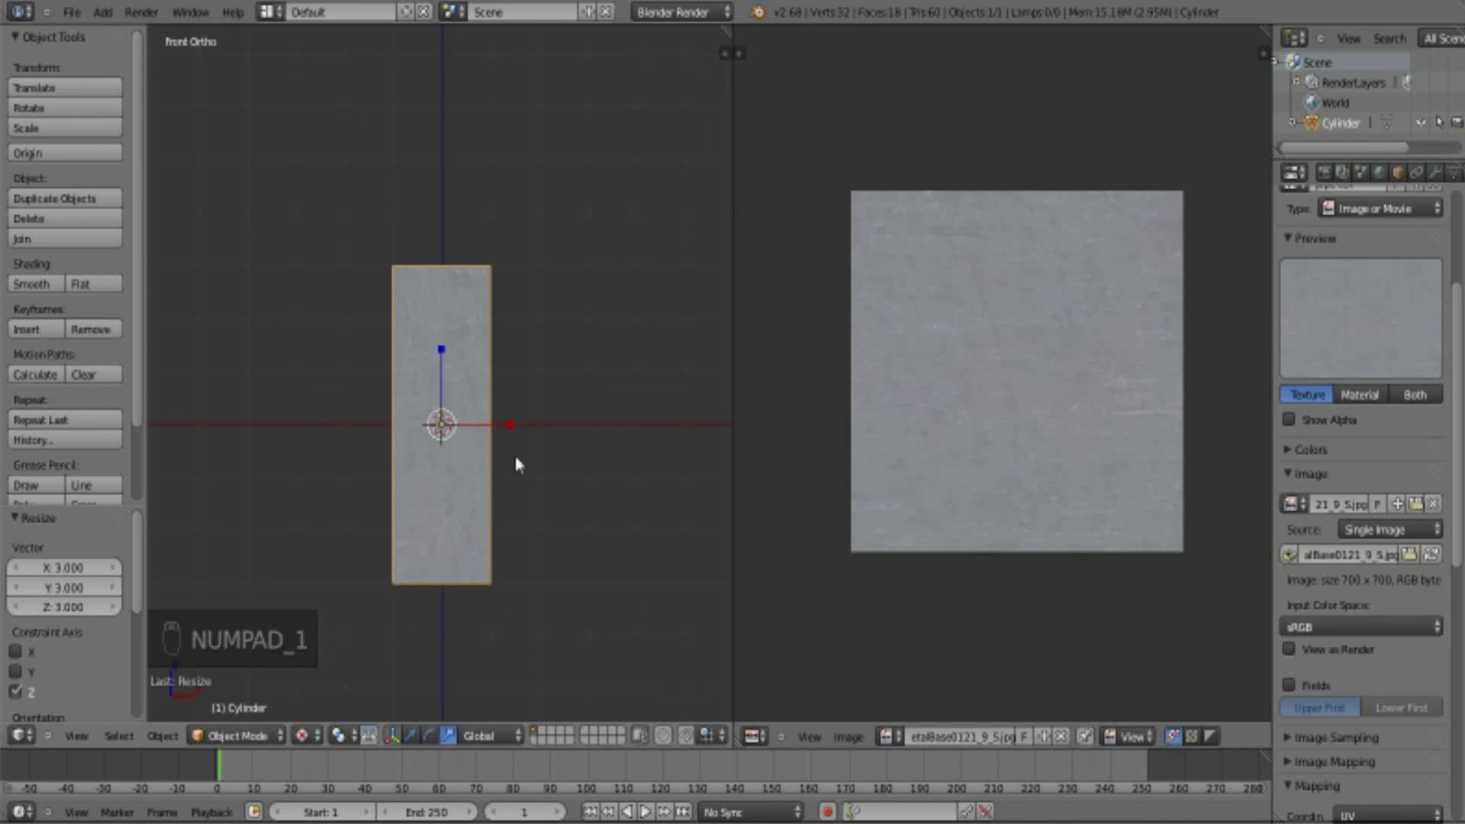
pyautogui.moveTo(520, 485); pyautogui.dragTo(506, 478)
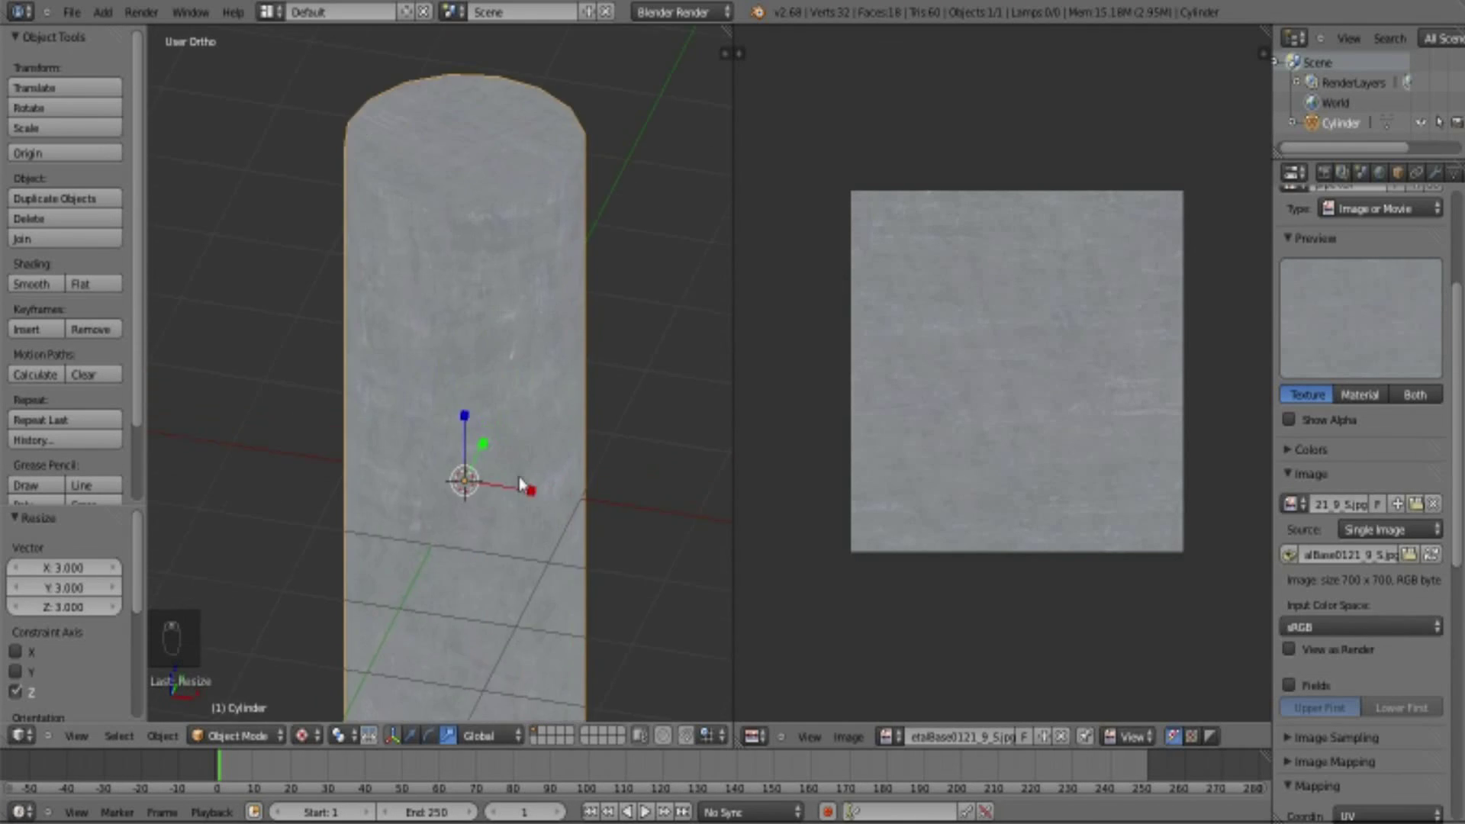
pyautogui.moveTo(440, 435); pyautogui.dragTo(498, 456)
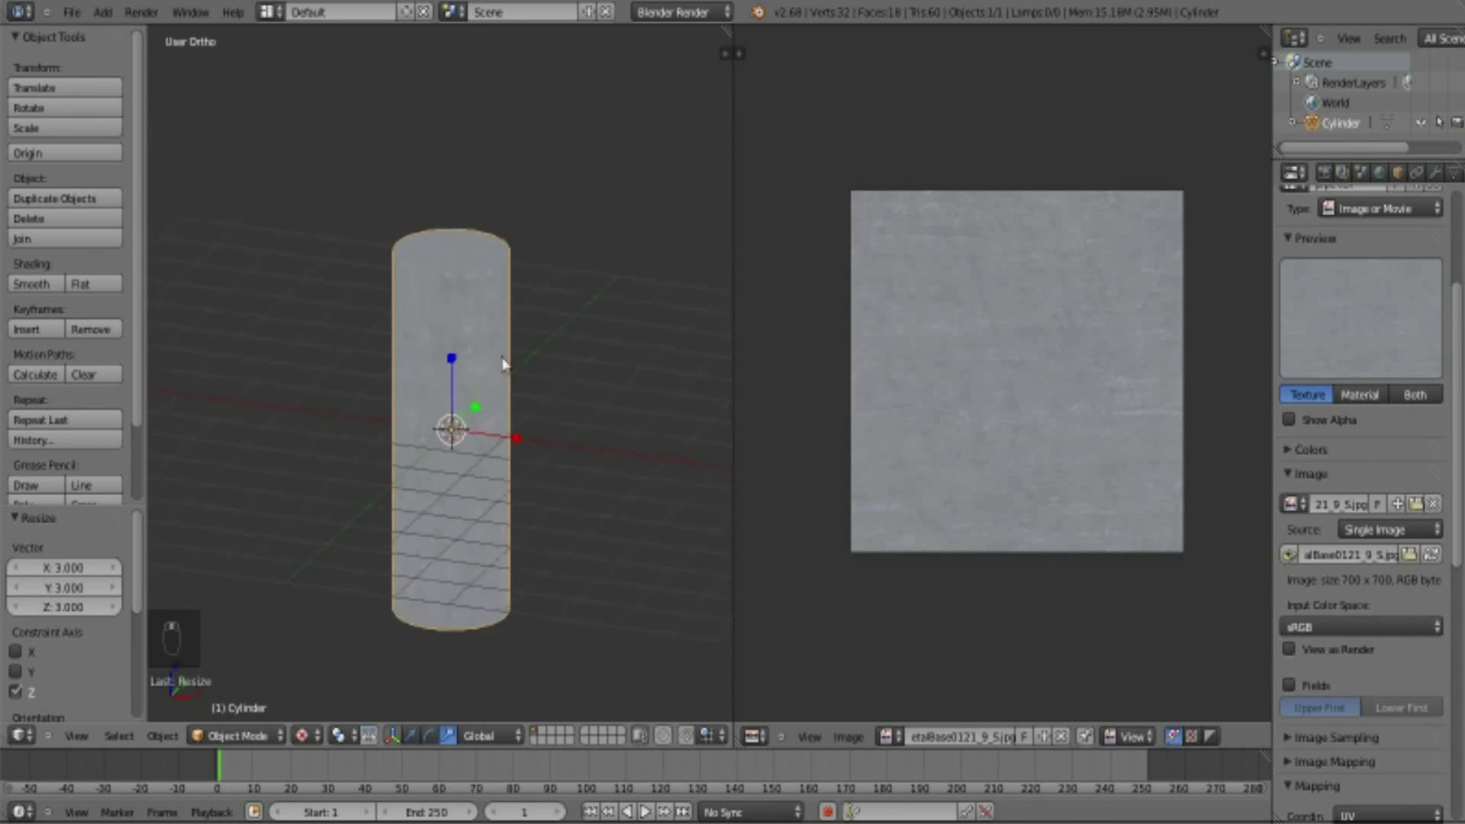
pyautogui.moveTo(442, 304); pyautogui.dragTo(404, 418)
pyautogui.moveTo(506, 467); pyautogui.dragTo(527, 493)
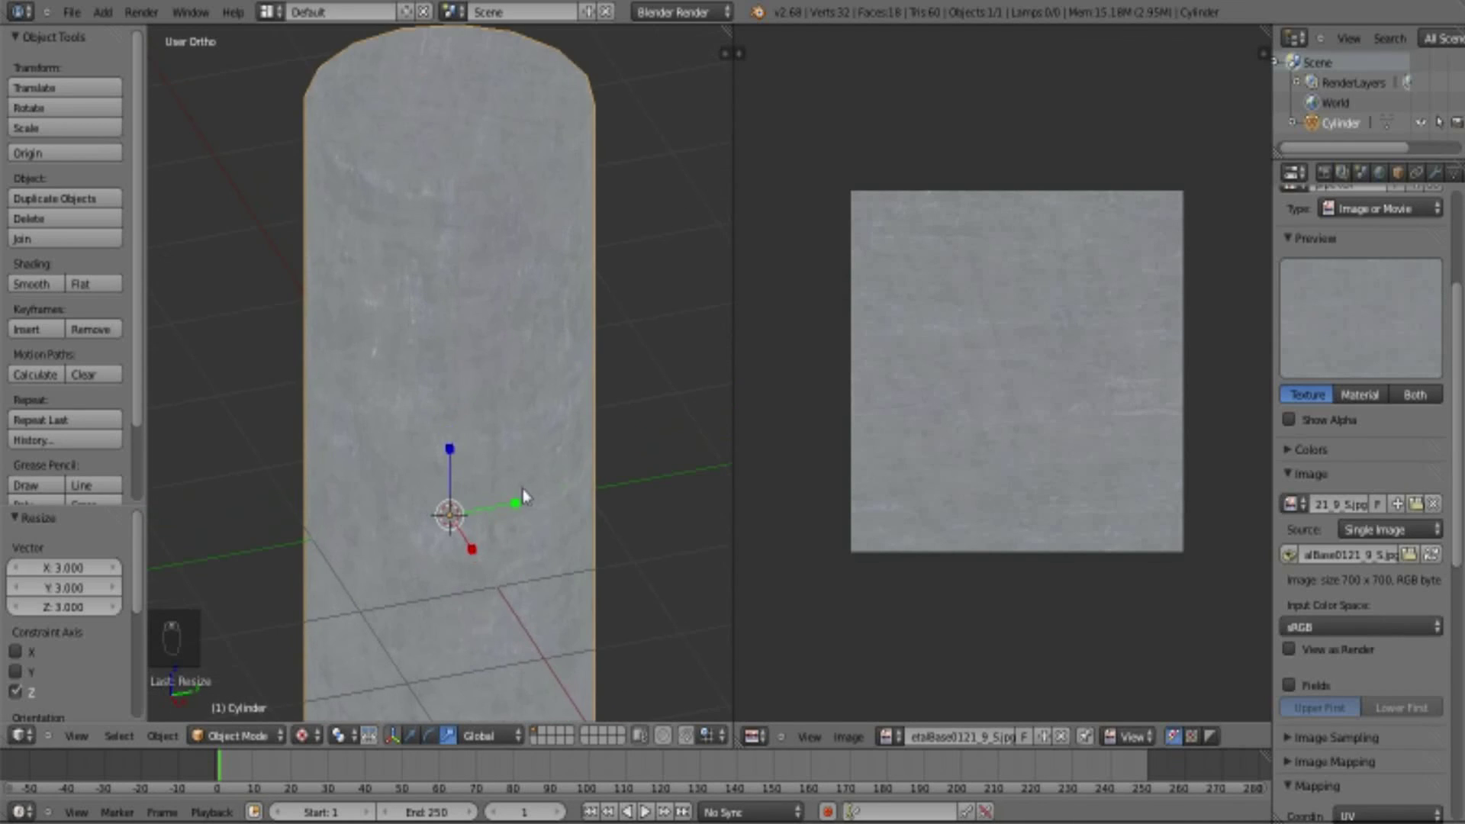
pyautogui.moveTo(536, 456); pyautogui.dragTo(523, 416)
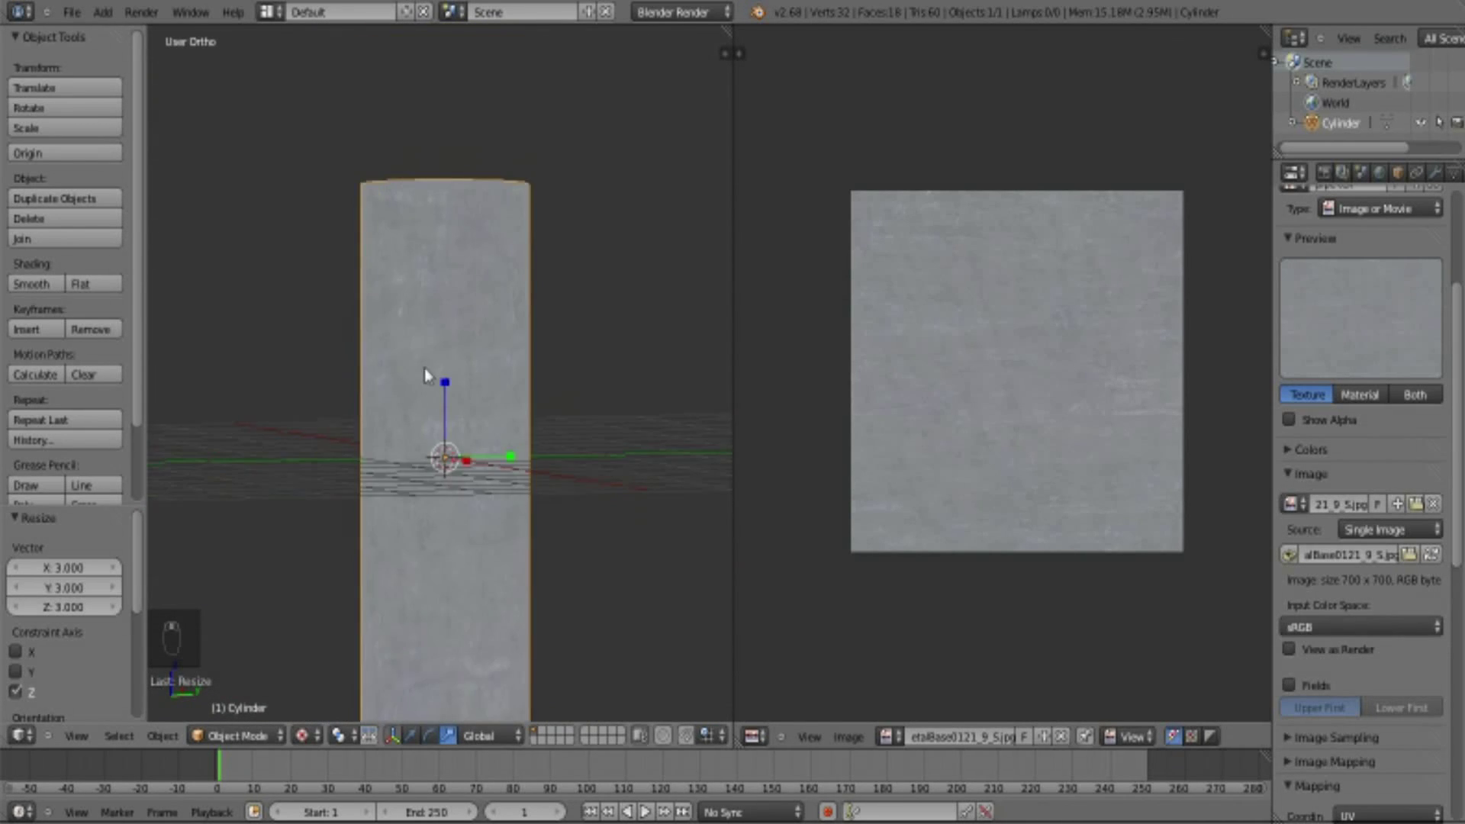
pyautogui.moveTo(475, 314); pyautogui.dragTo(589, 429)
pyautogui.press('KP_1')
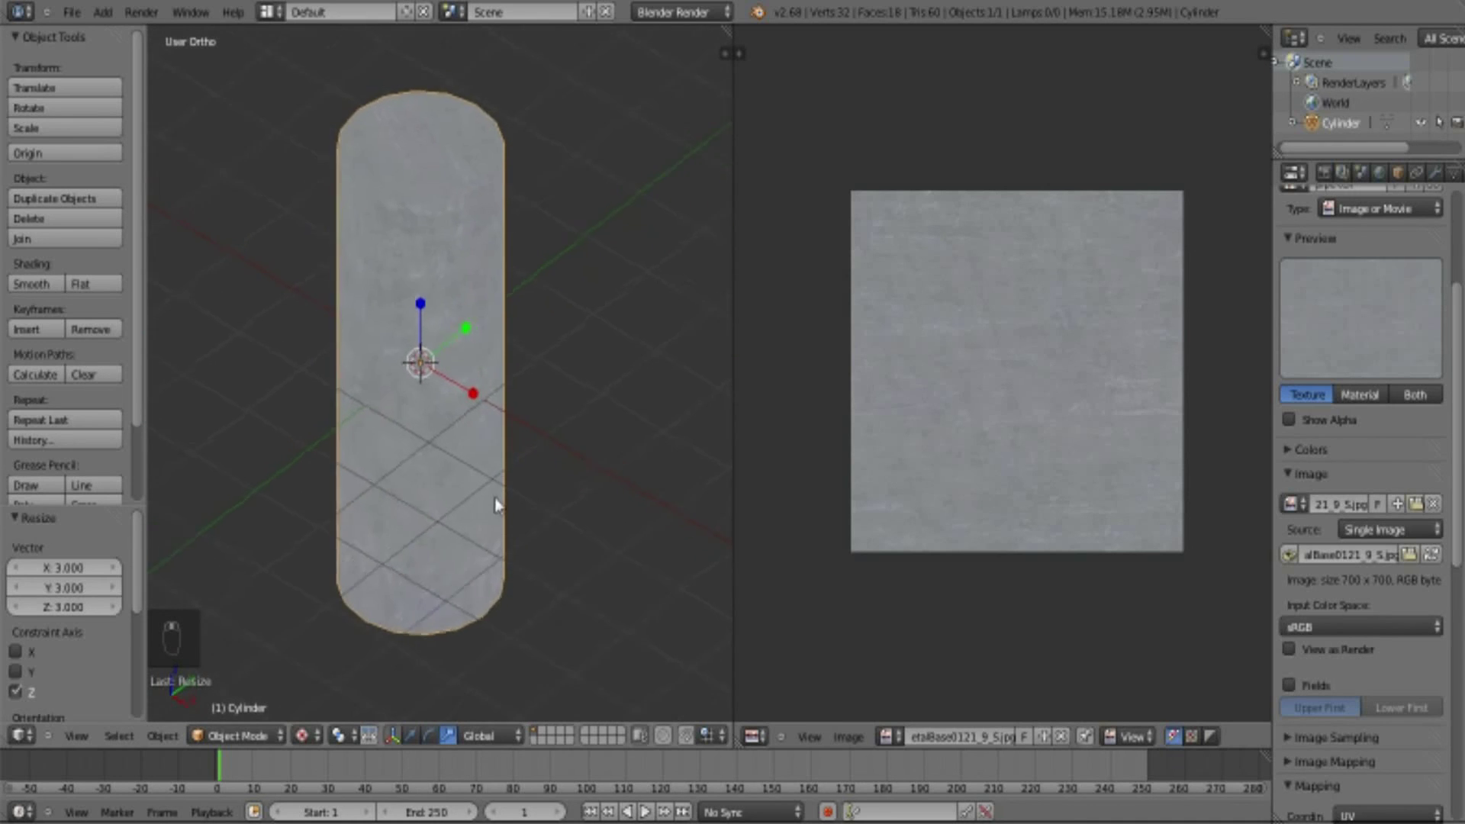
pyautogui.moveTo(513, 527); pyautogui.dragTo(452, 381)
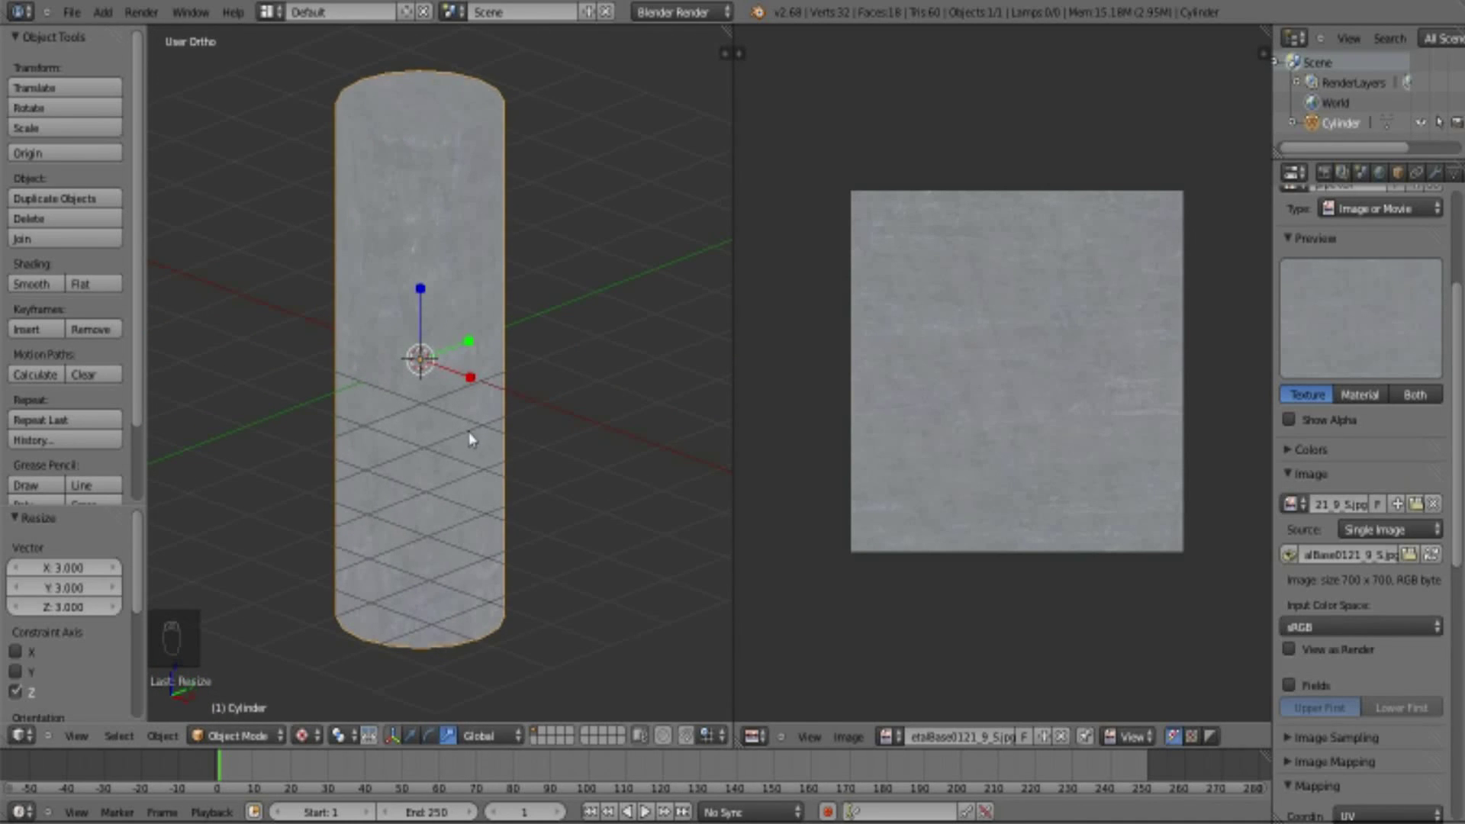